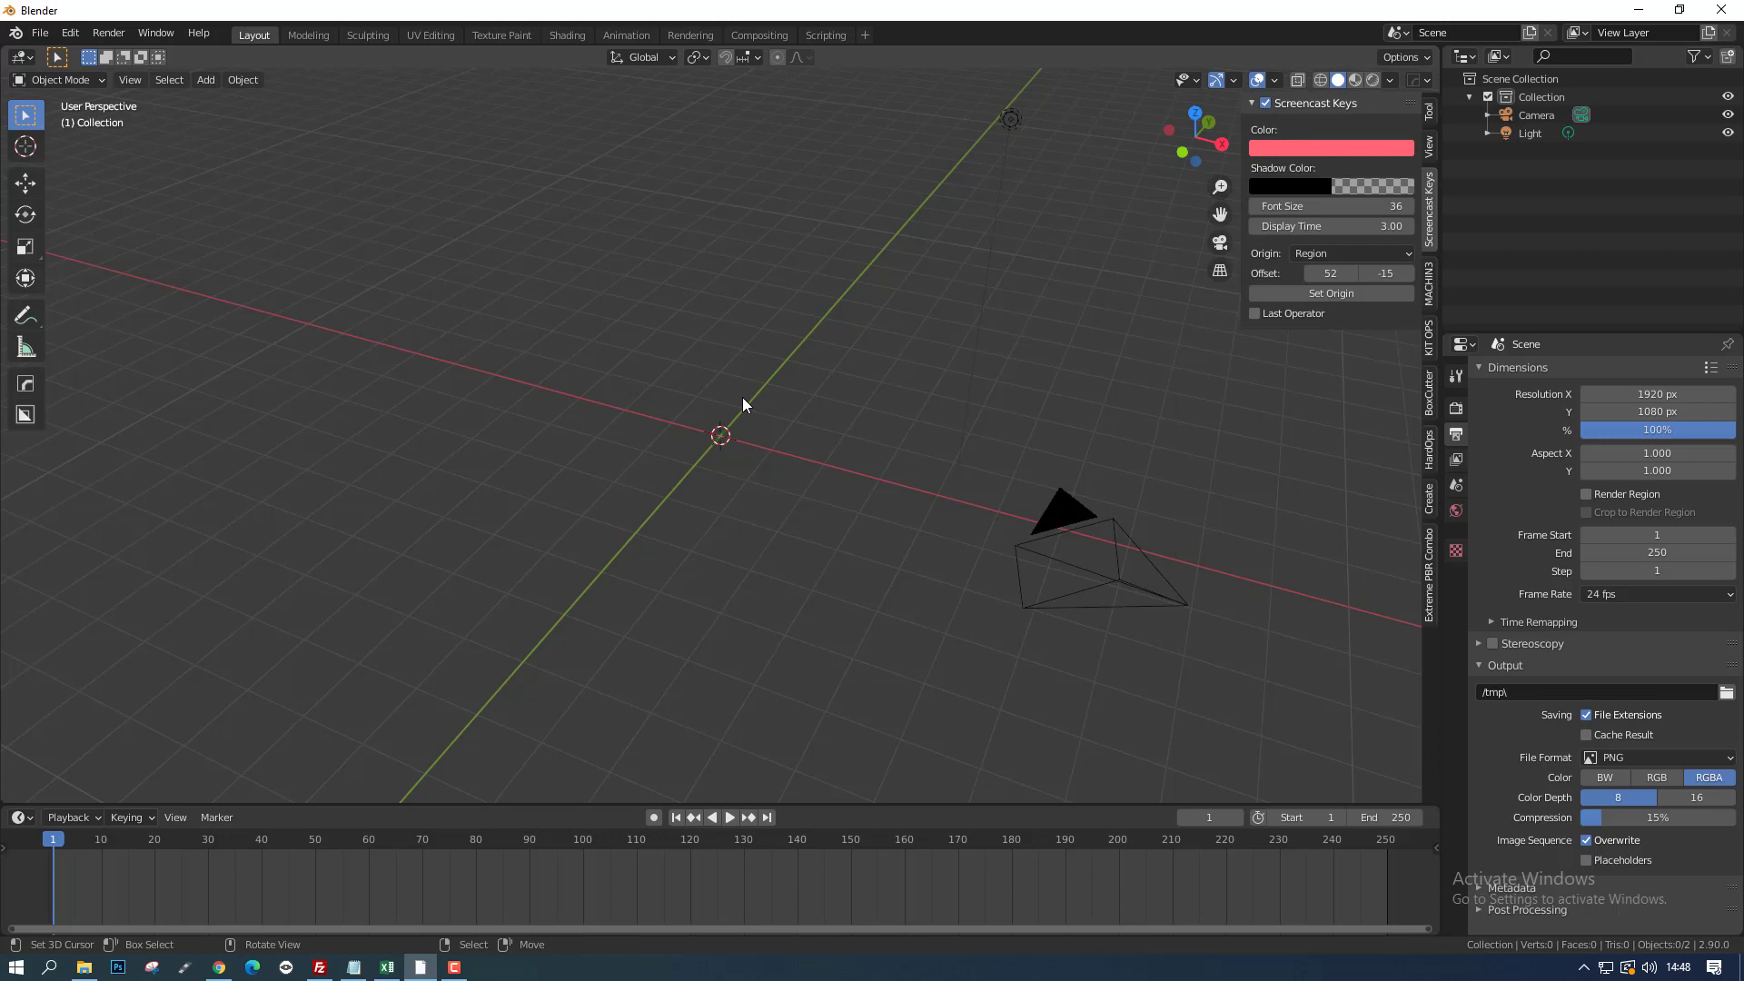
# Step: Hide the sidebar with N and bring up the Shift+A add menu
pyautogui.press('n')
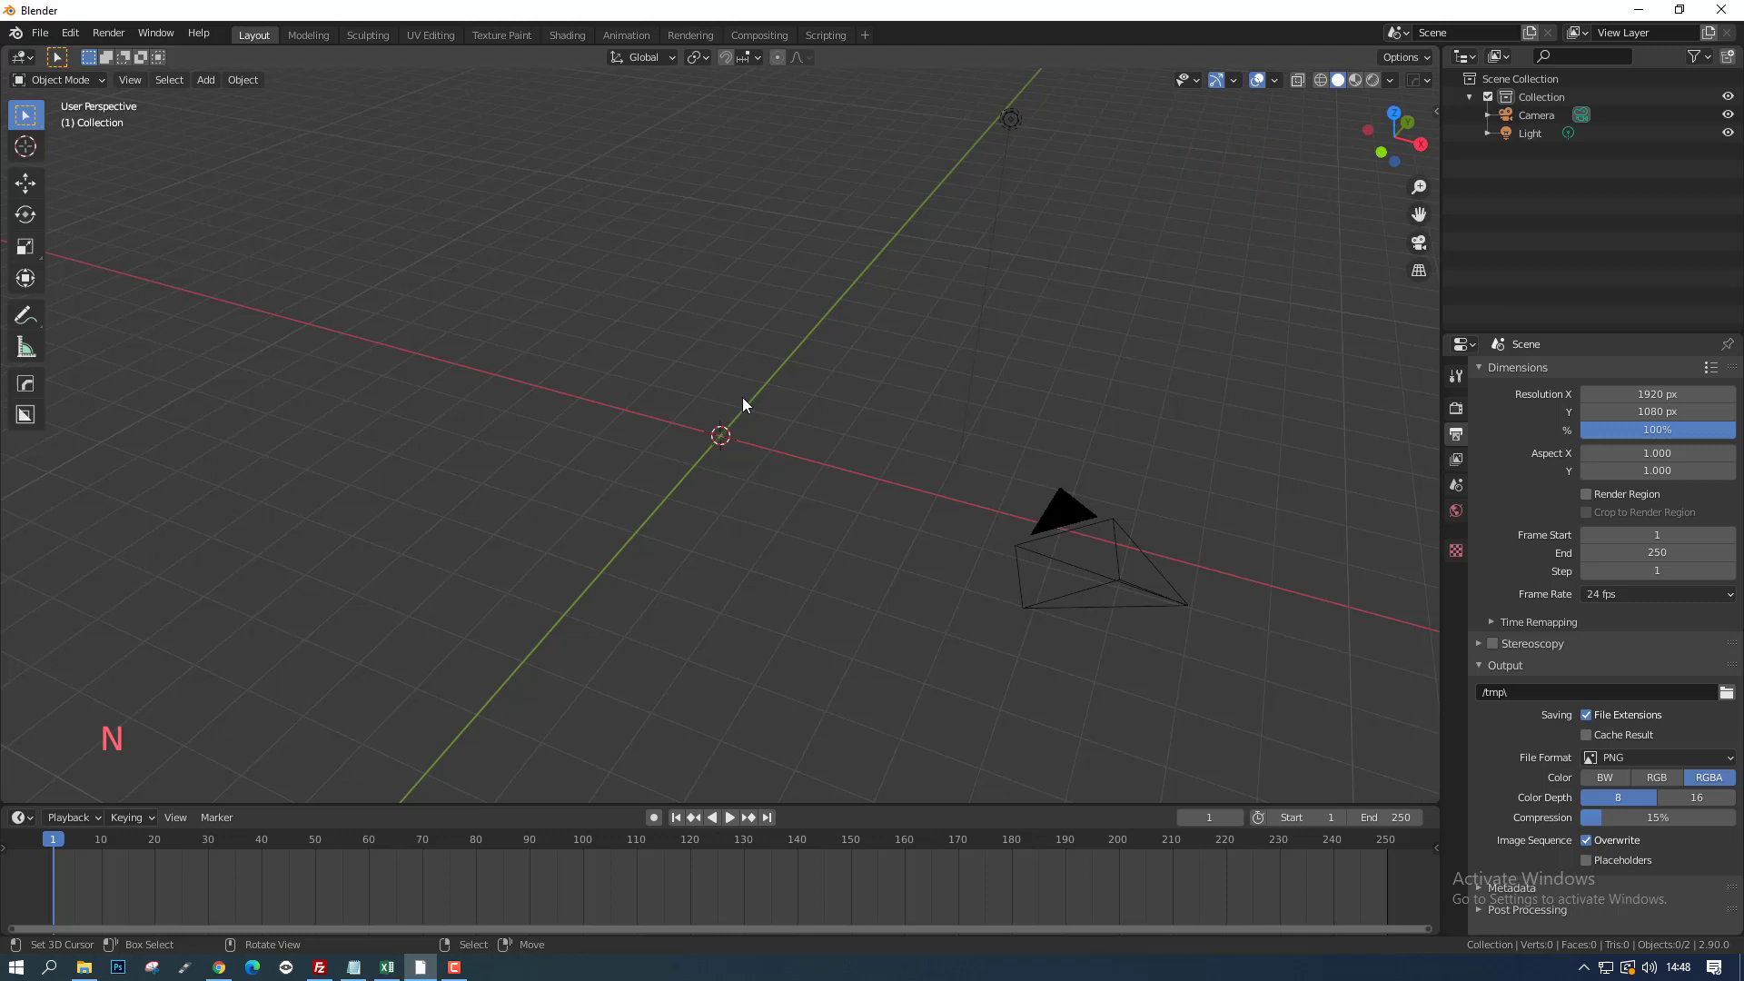
pyautogui.press('shift+a')
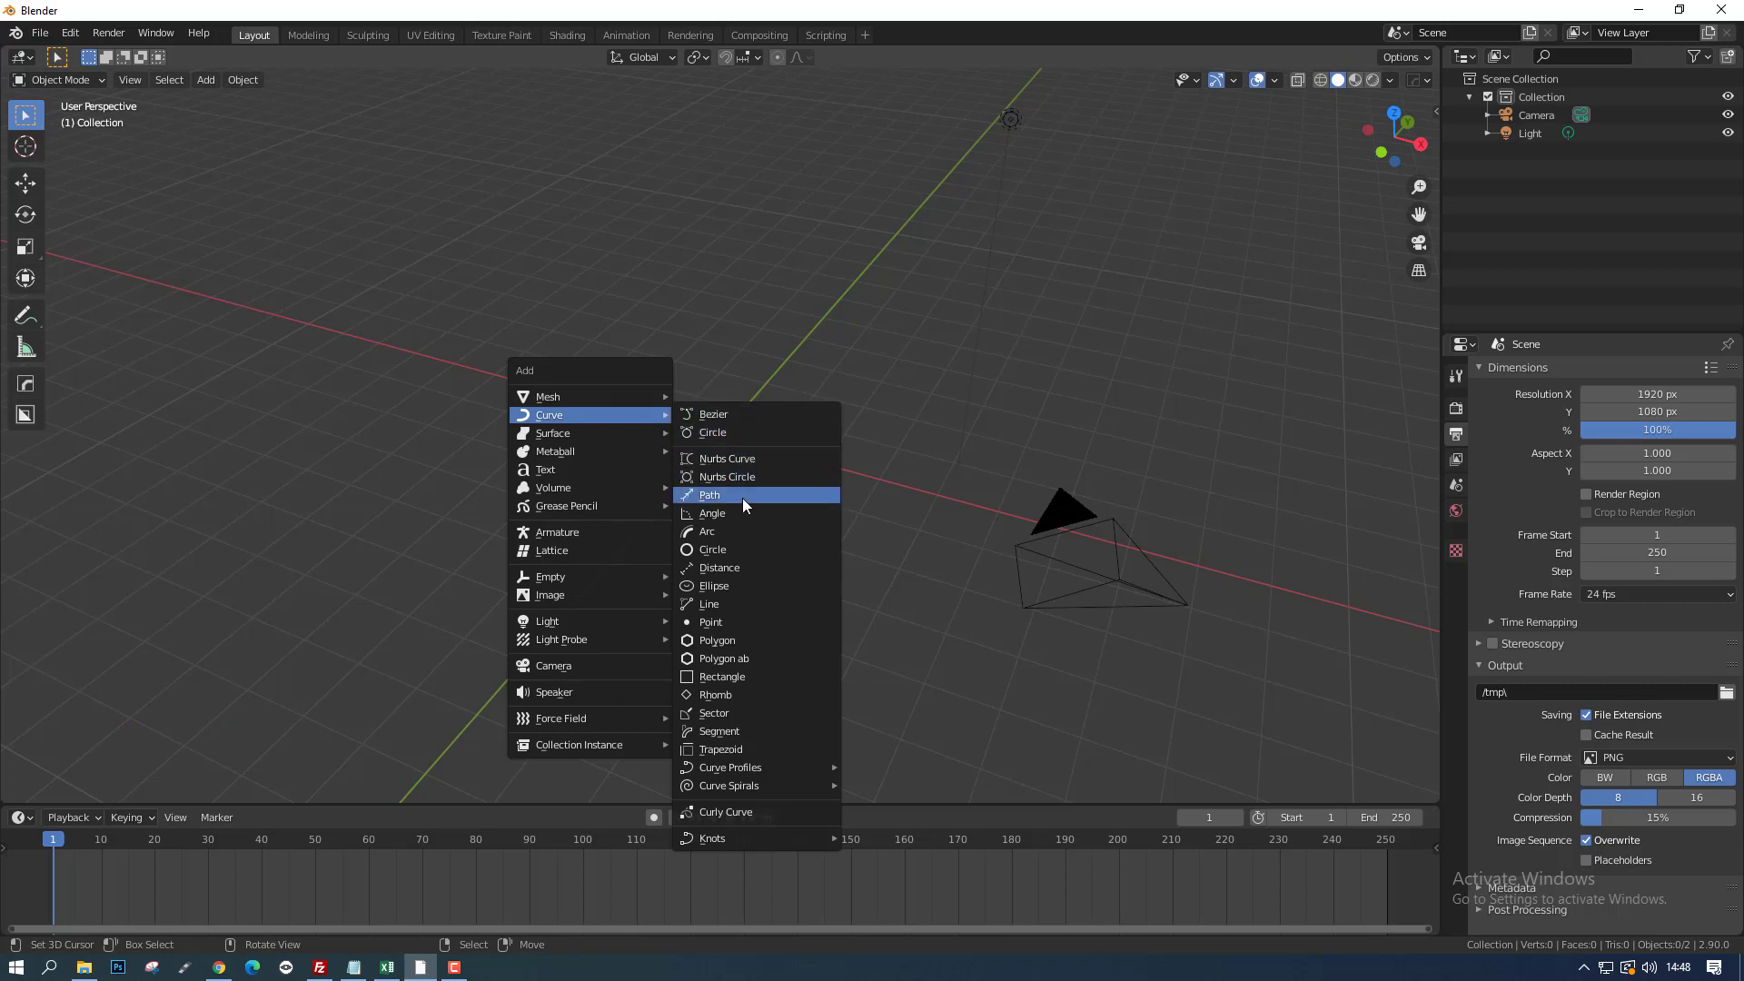
# Step: Zoom the viewport around the newly added NurbsPath at the origin
pyautogui.scroll(3)
pyautogui.scroll(-3)
pyautogui.scroll(-3)
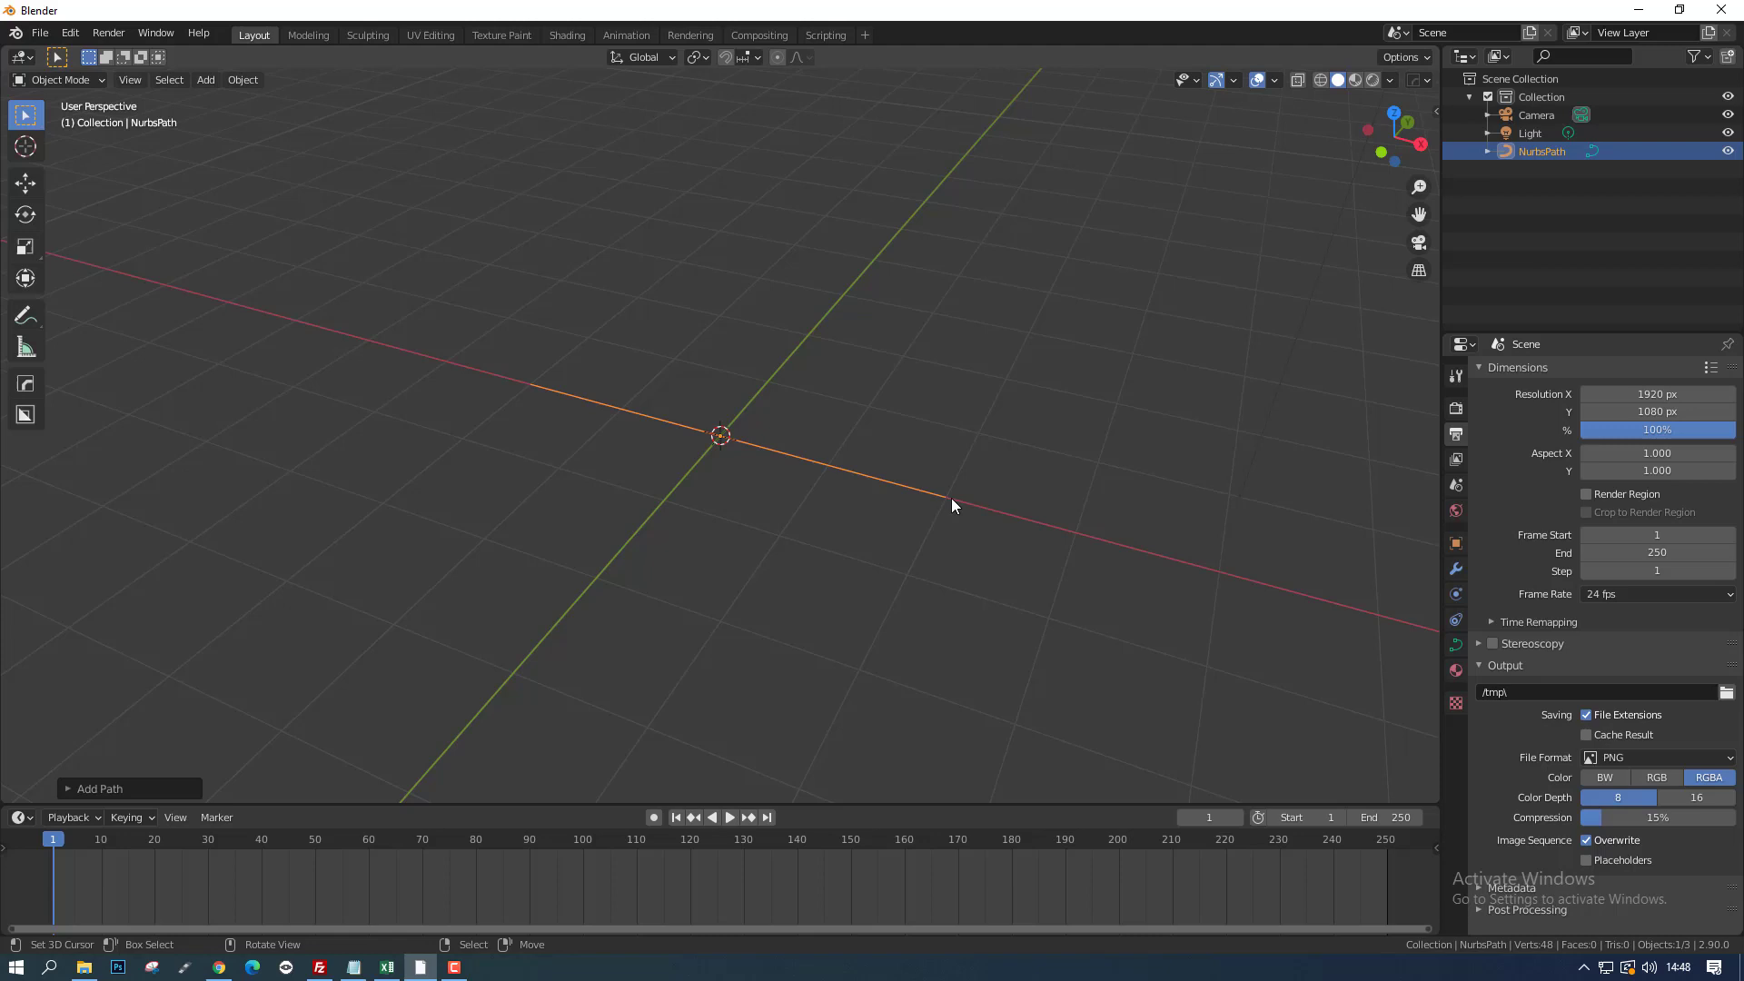
pyautogui.scroll(-3)
pyautogui.scroll(3)
pyautogui.scroll(-3)
pyautogui.scroll(-3)
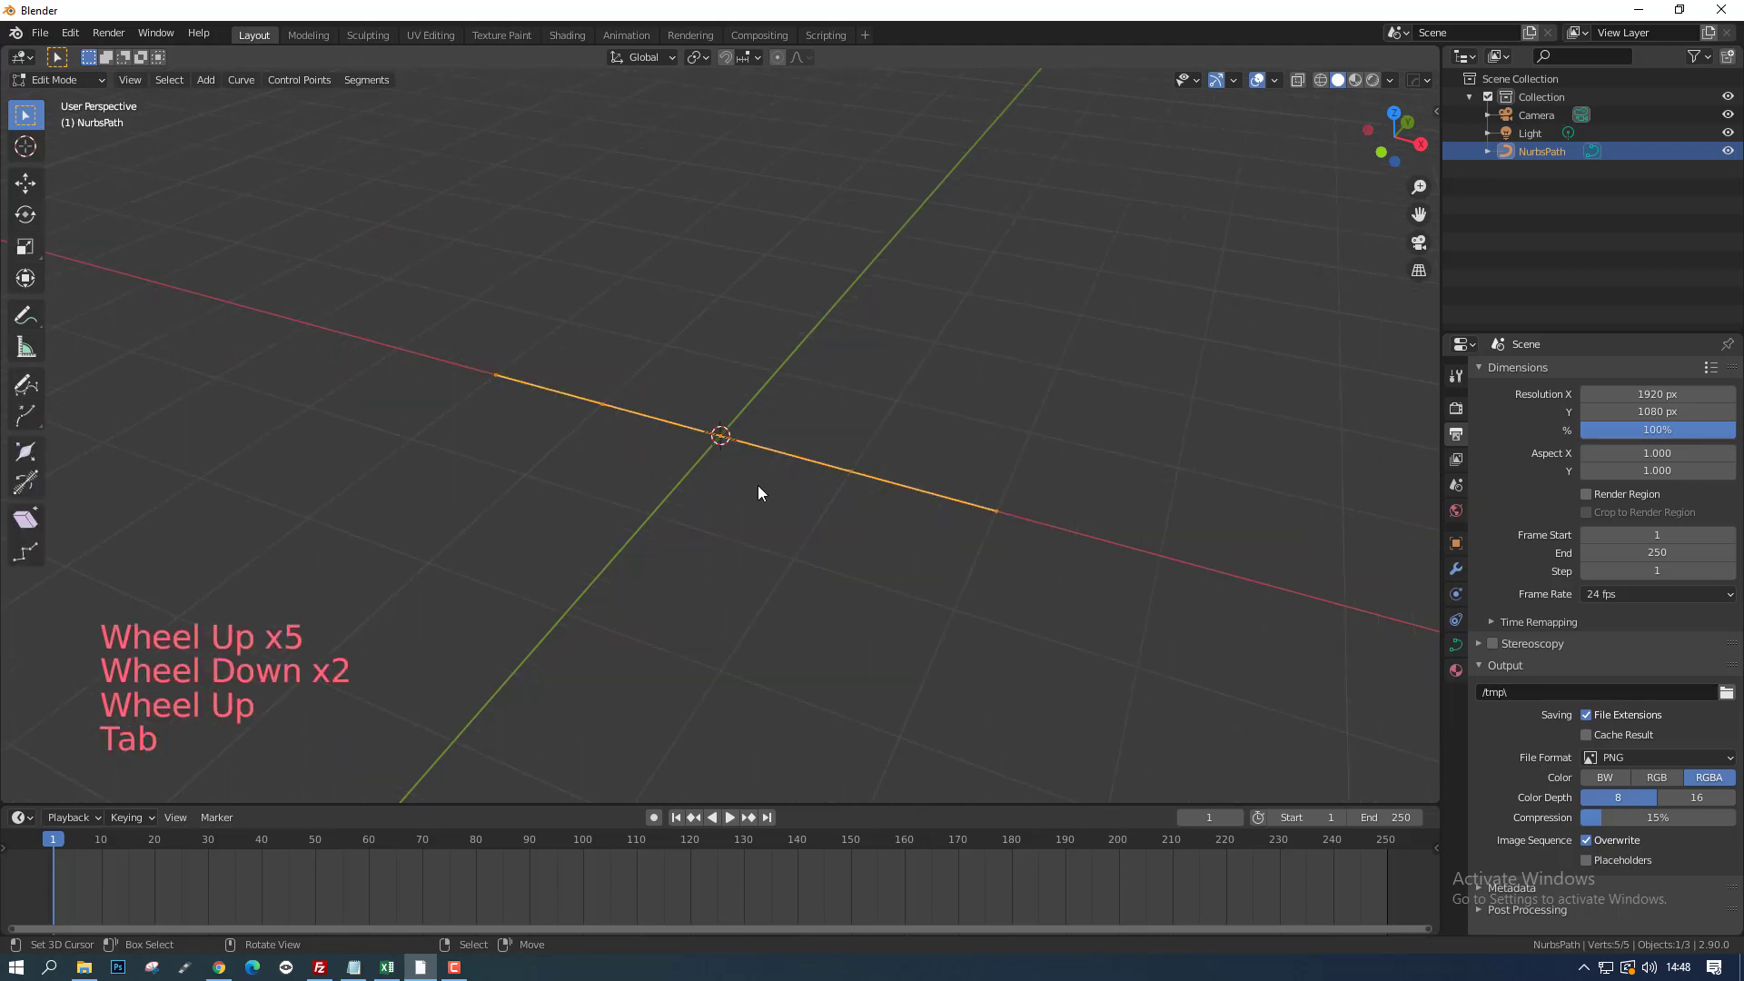
# Step: Select the path's right end point, raise it with G, then undo the move
pyautogui.press('Tab')
pyautogui.rightClick(488, 372)
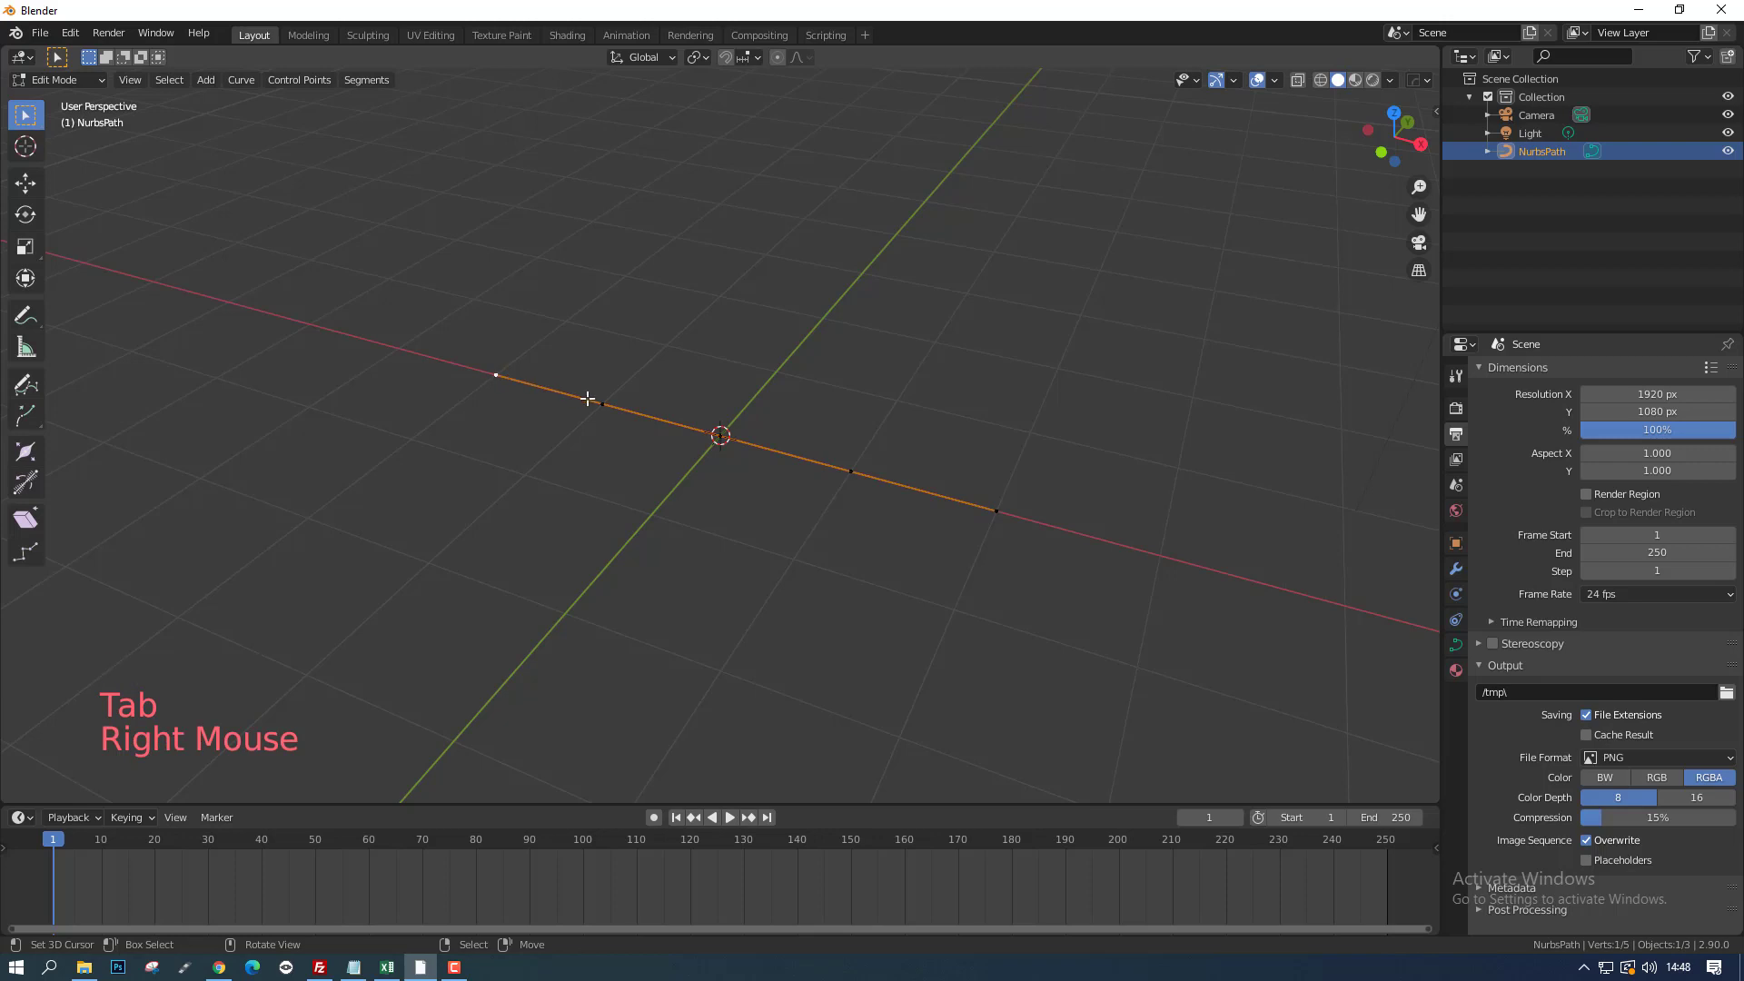
pyautogui.rightClick(605, 399)
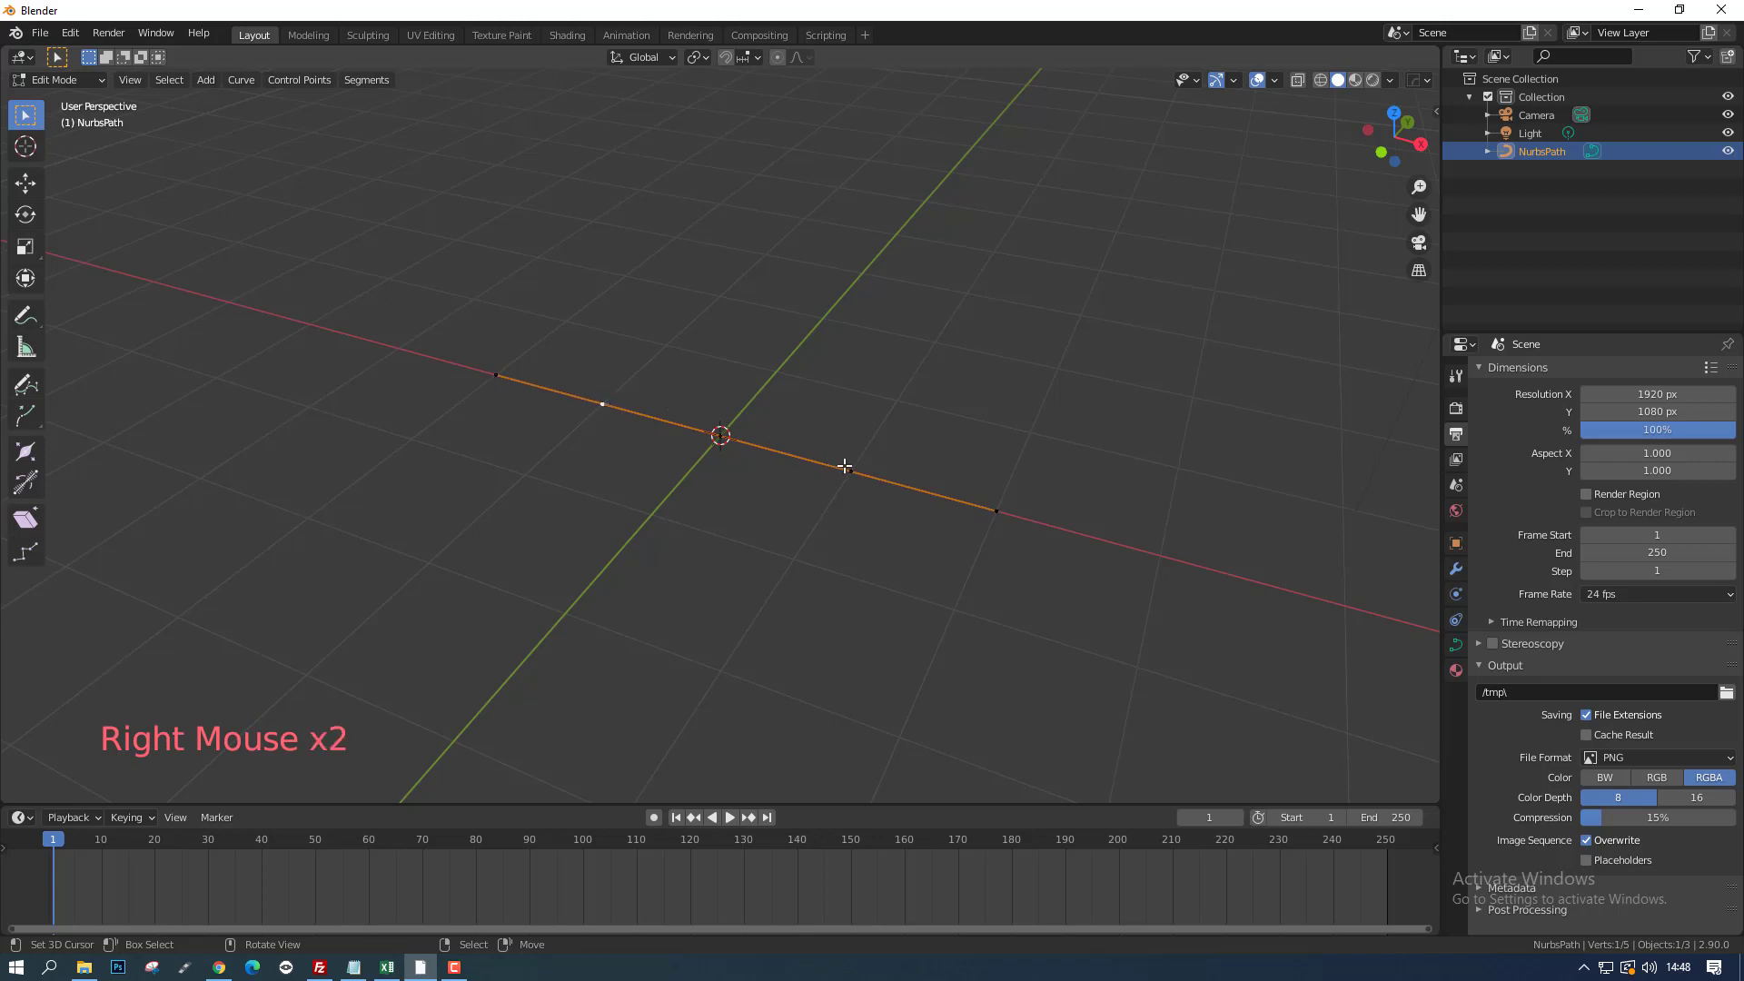
pyautogui.rightClick(1013, 504)
pyautogui.rightClick(723, 434)
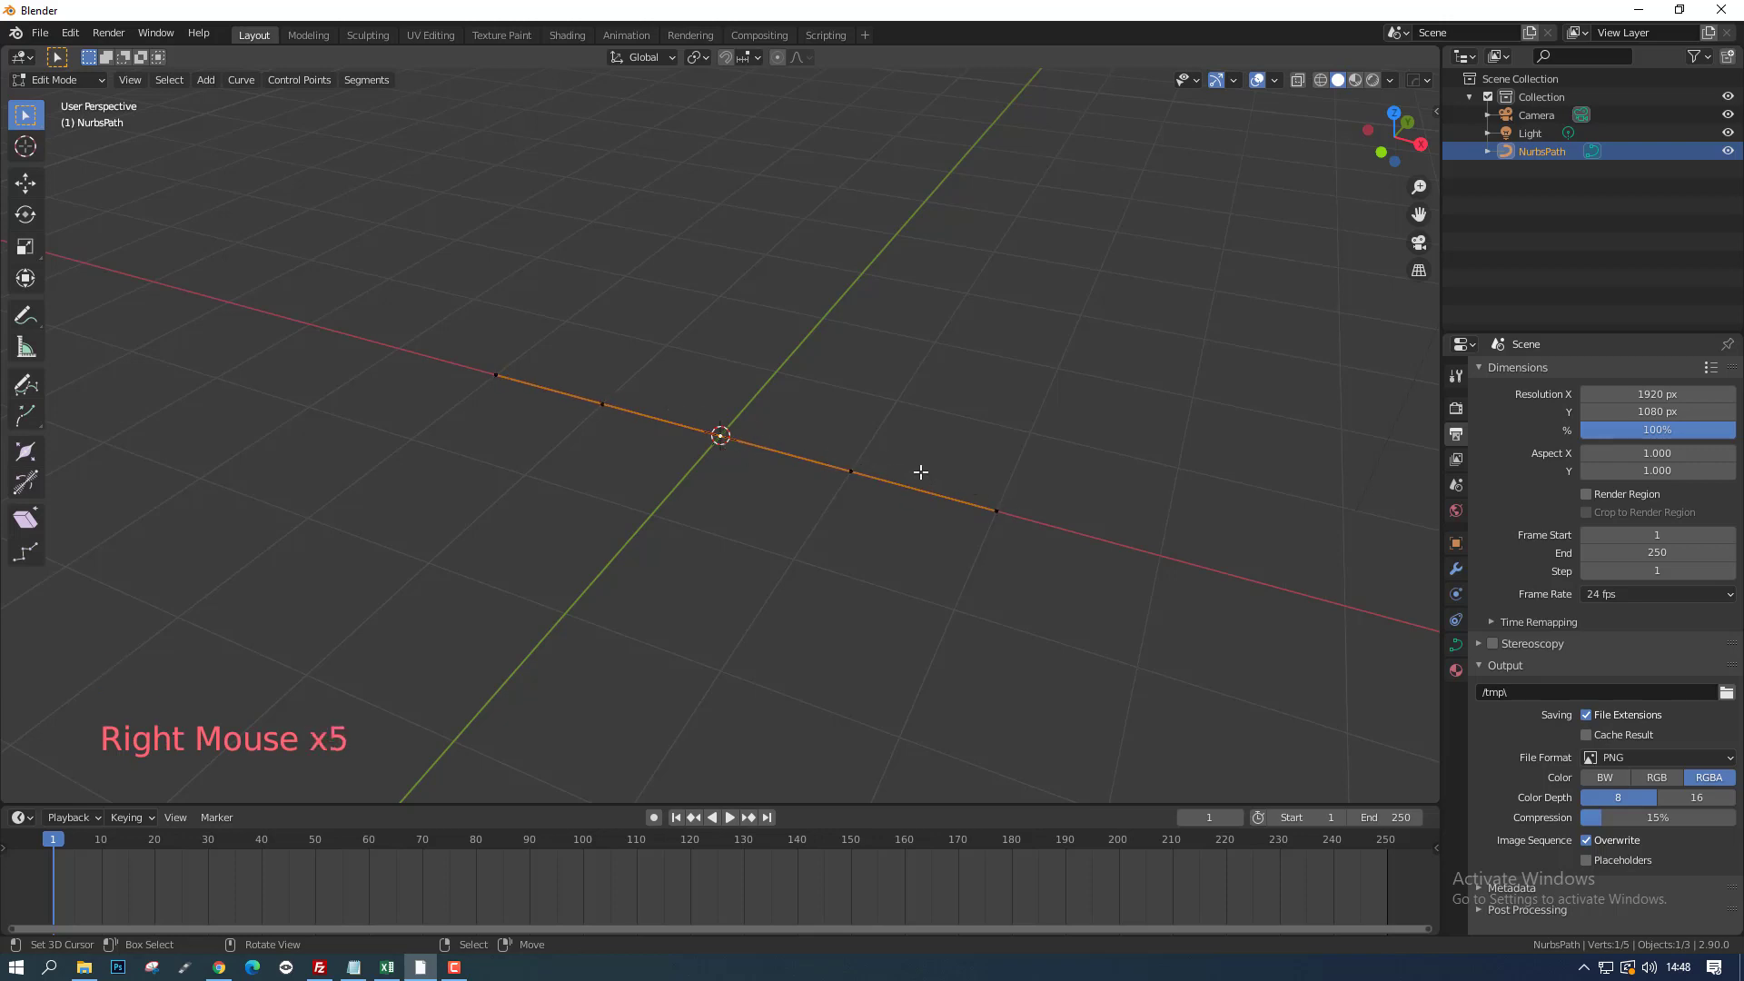
pyautogui.rightClick(989, 500)
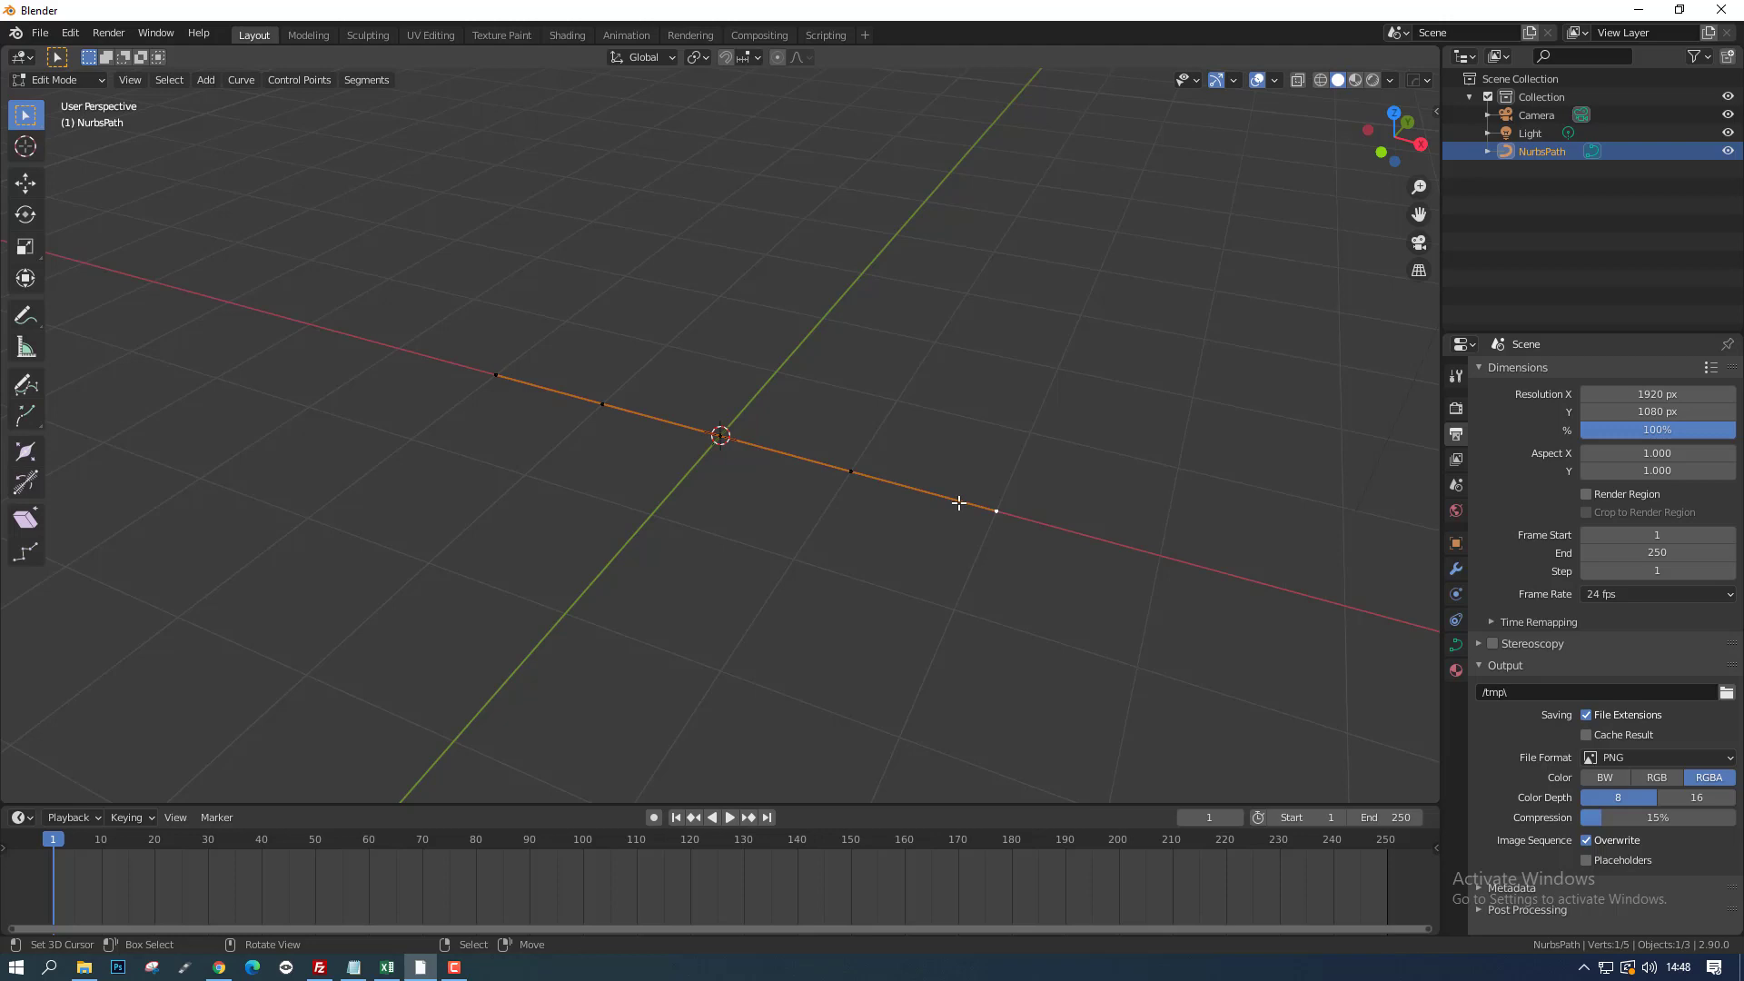
pyautogui.press('g')
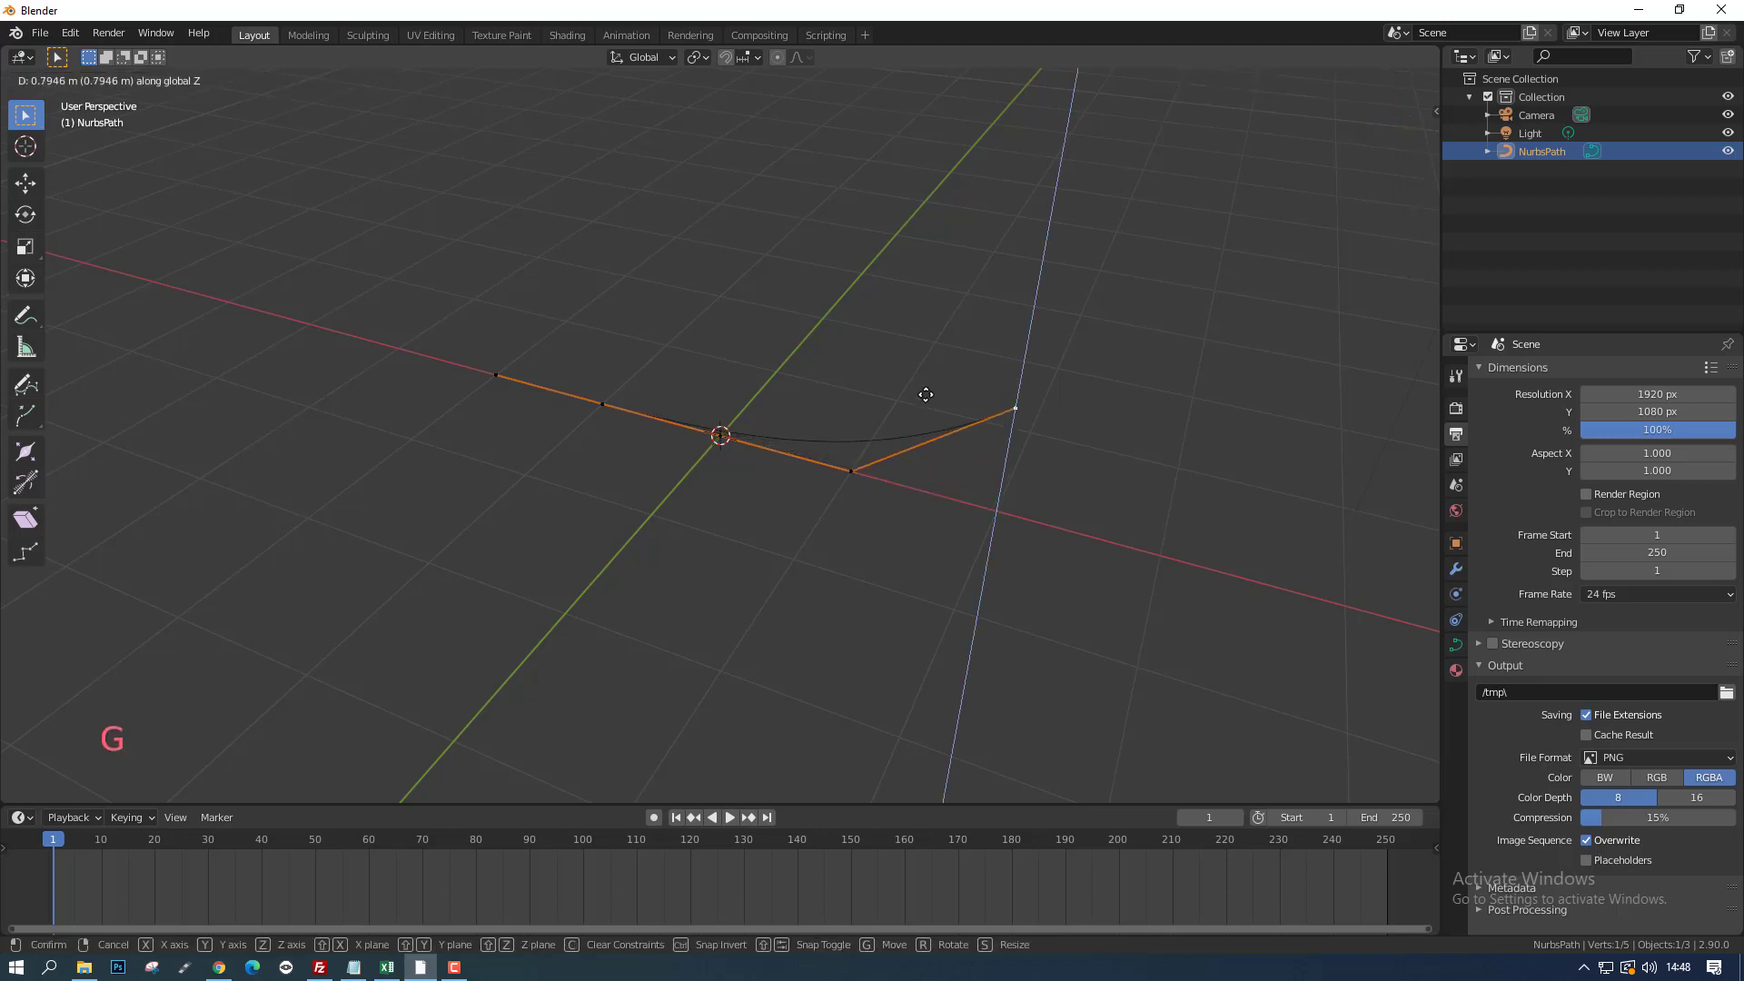
pyautogui.click(922, 383)
pyautogui.scroll(3)
pyautogui.scroll(-3)
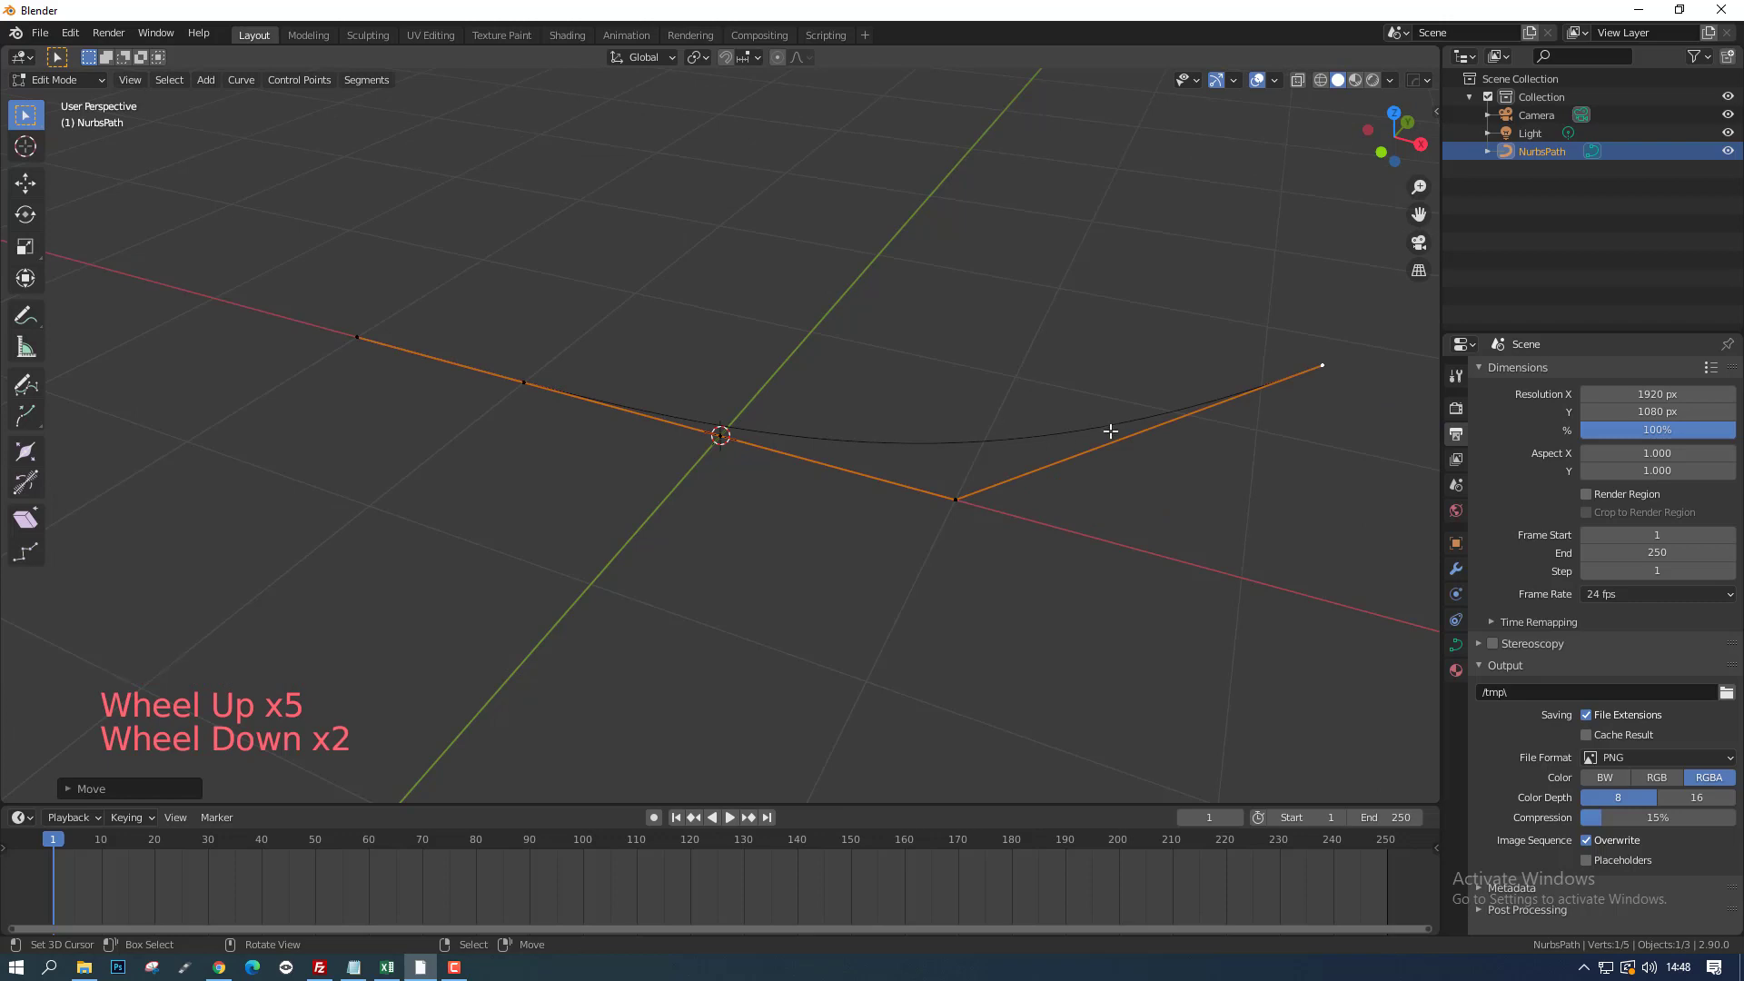
pyautogui.press('ctrl+z')
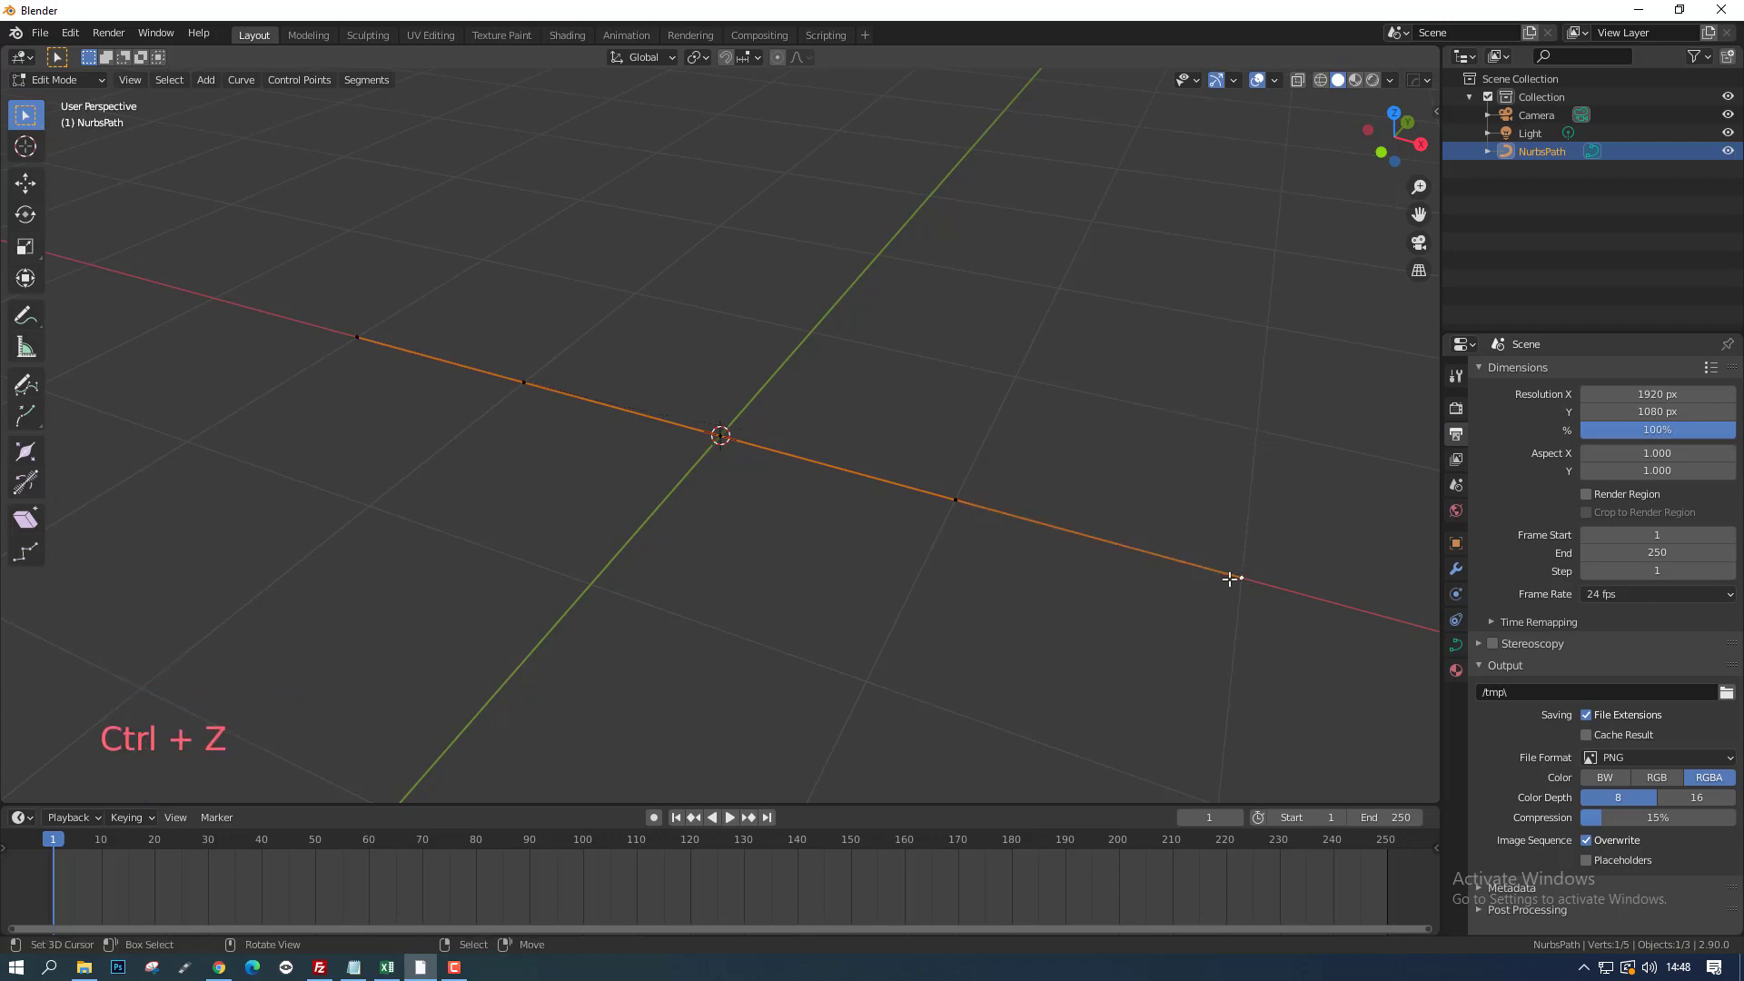
# Step: Extrude two new control points so the path end sweeps upward into a hook
pyautogui.scroll(-3)
pyautogui.scroll(-3)
pyautogui.press('e')
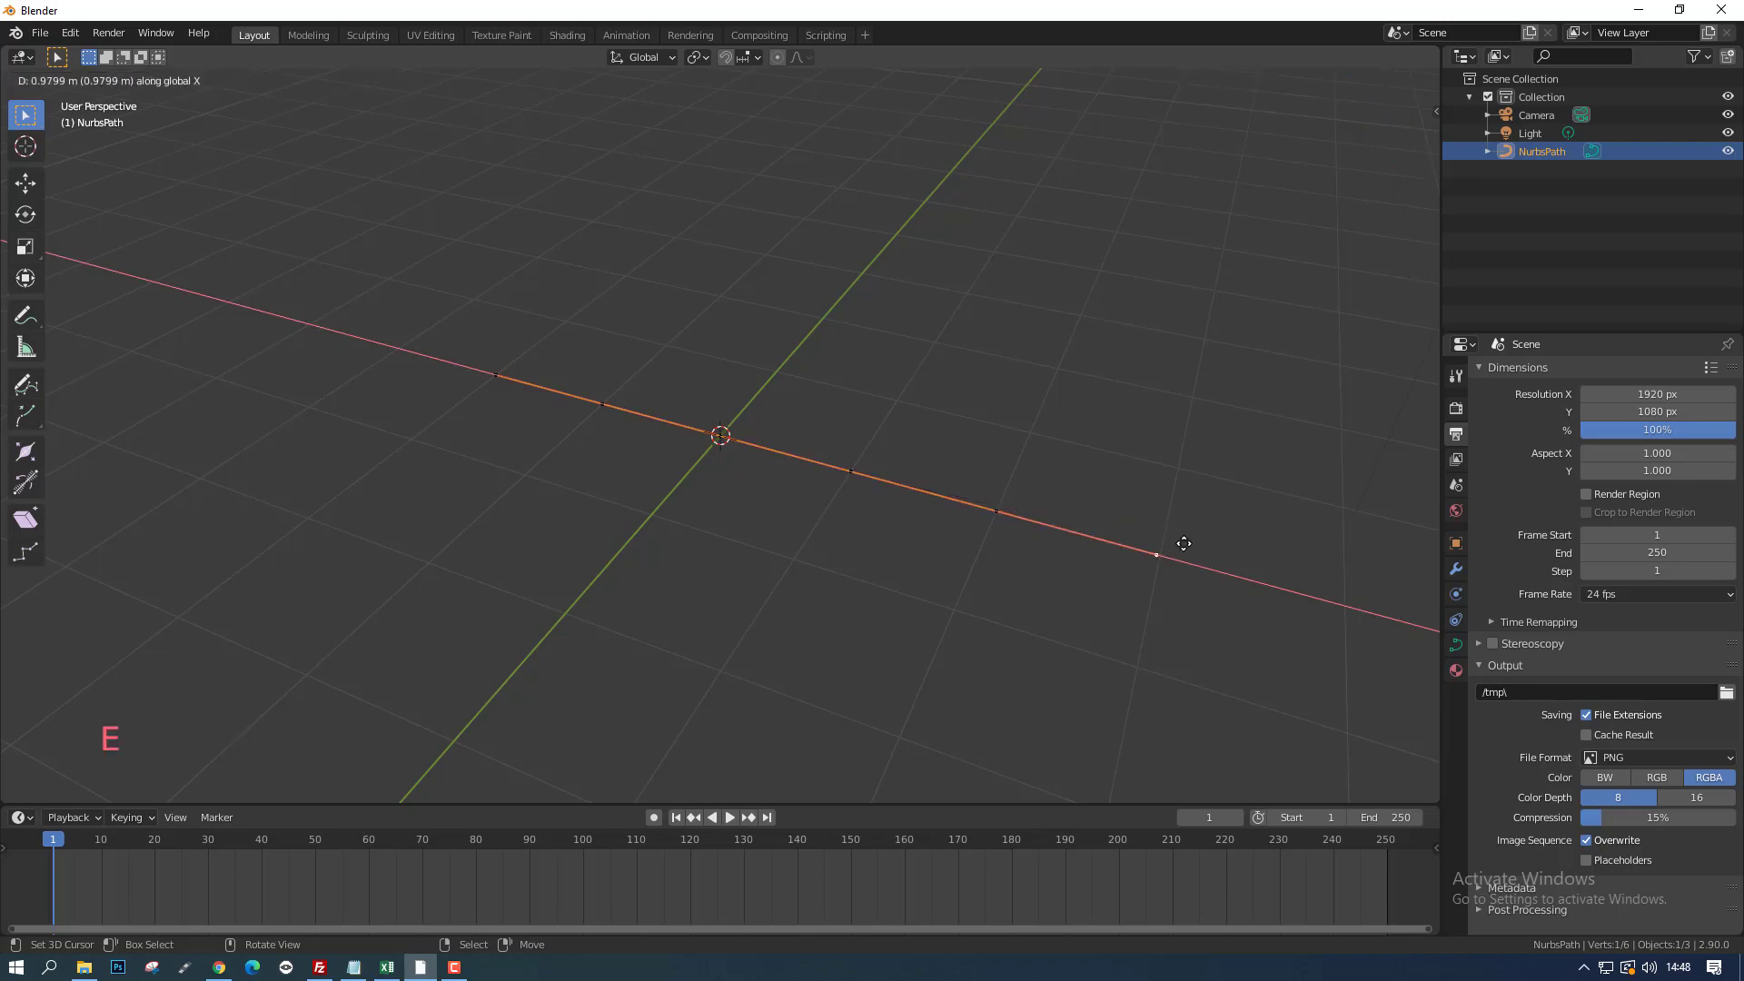
pyautogui.press('g')
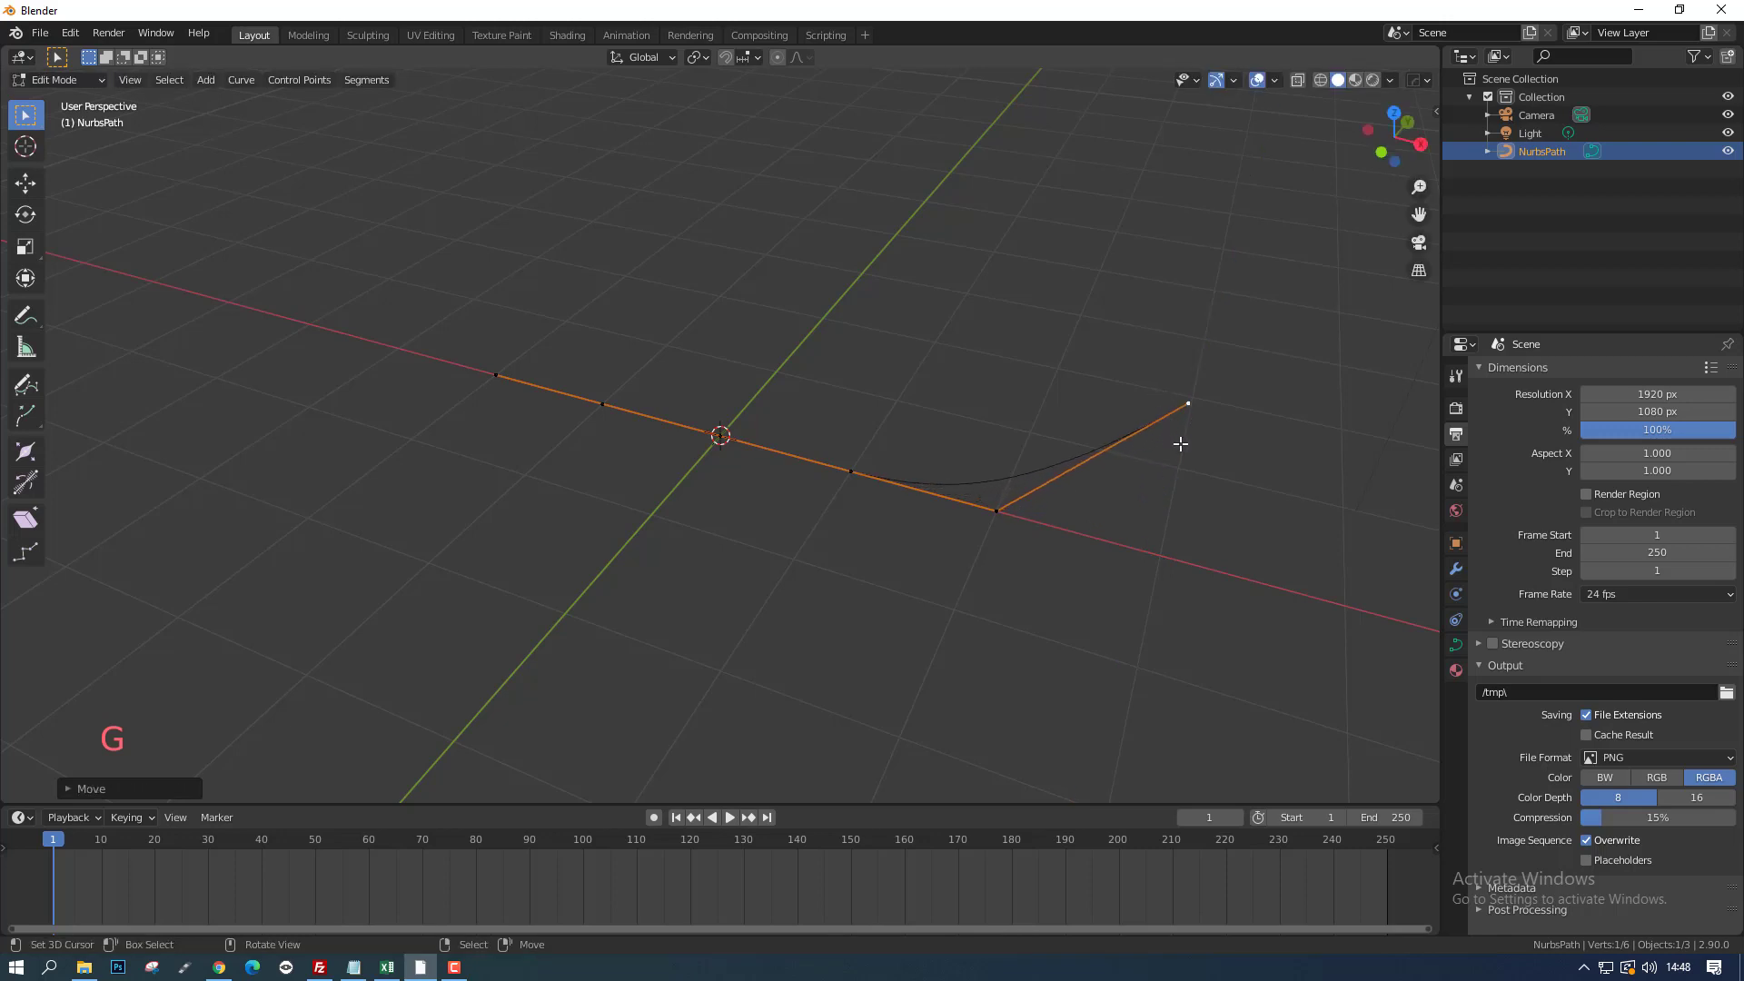
pyautogui.press('e')
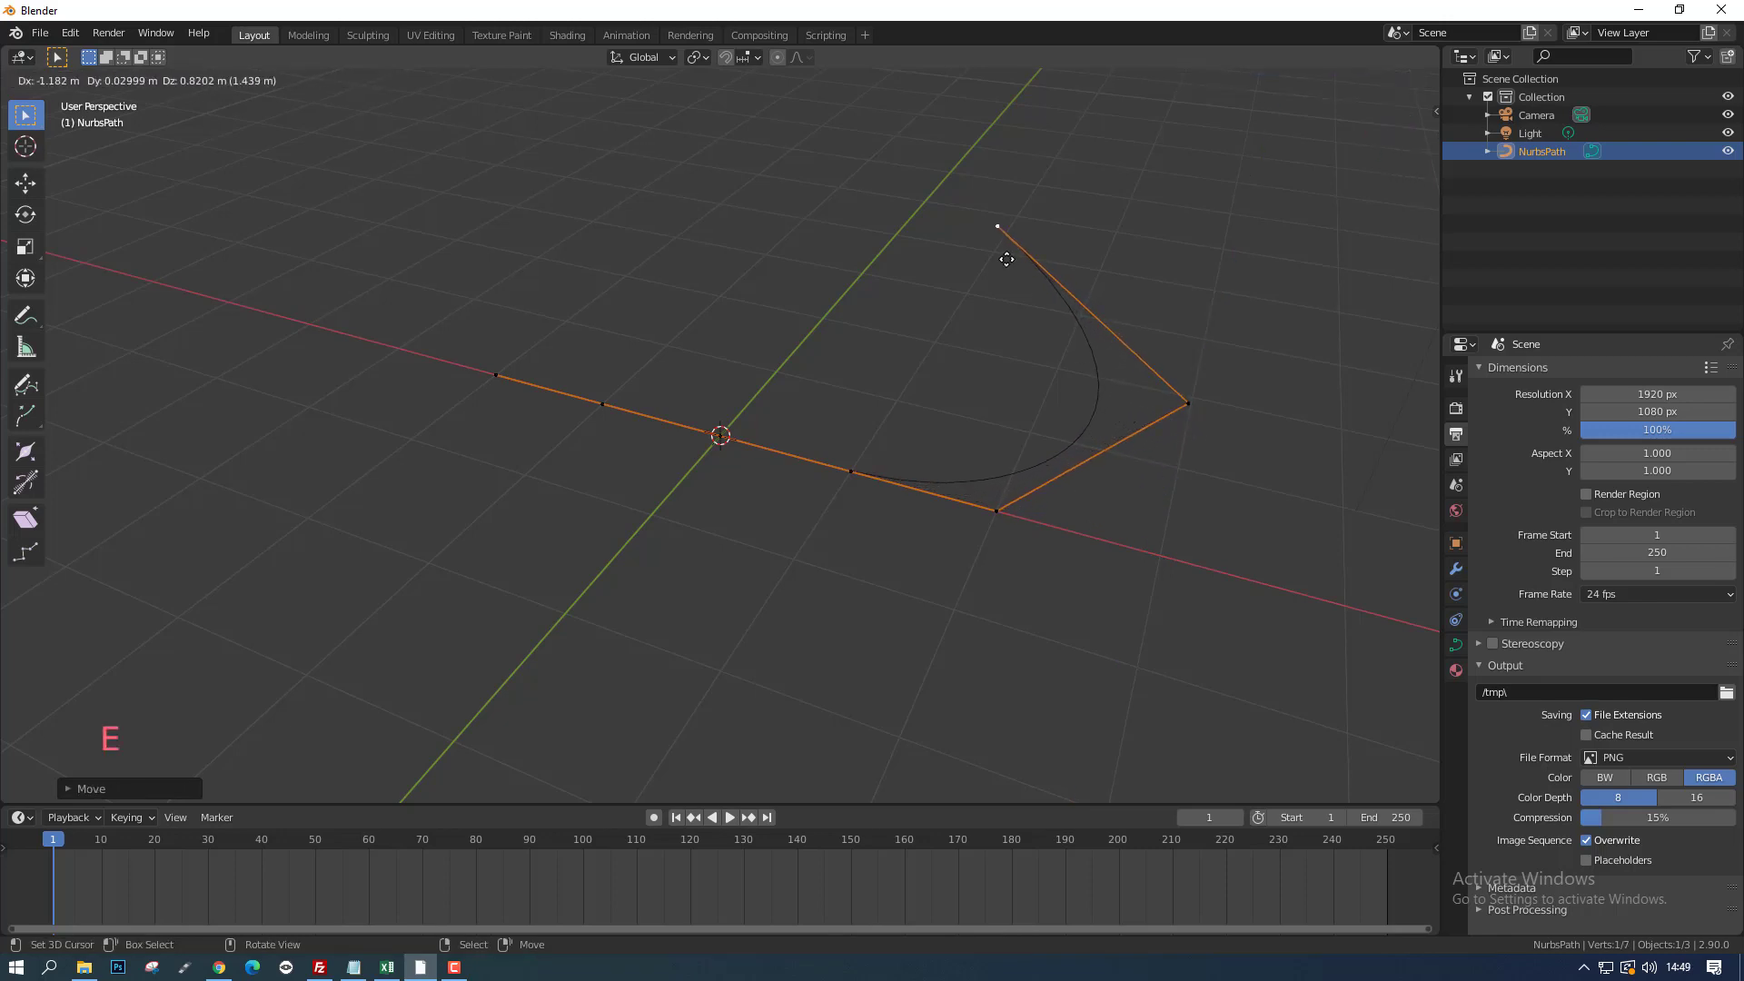
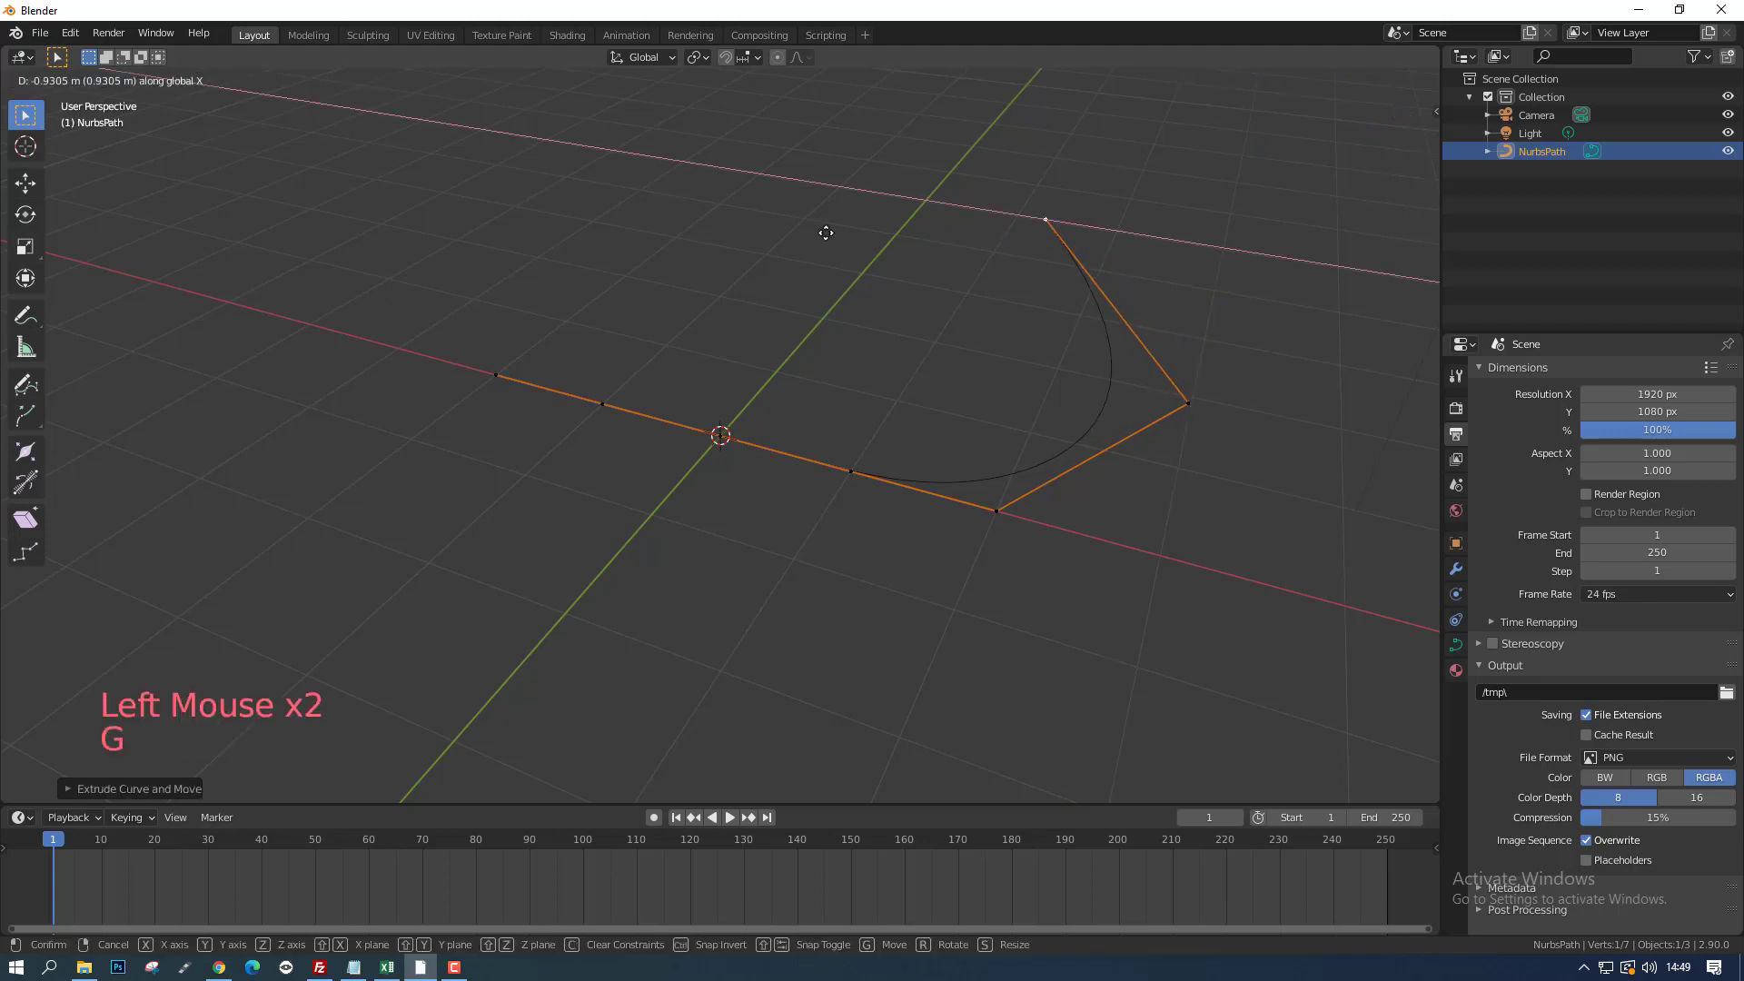
pyautogui.middleClick(988, 358)
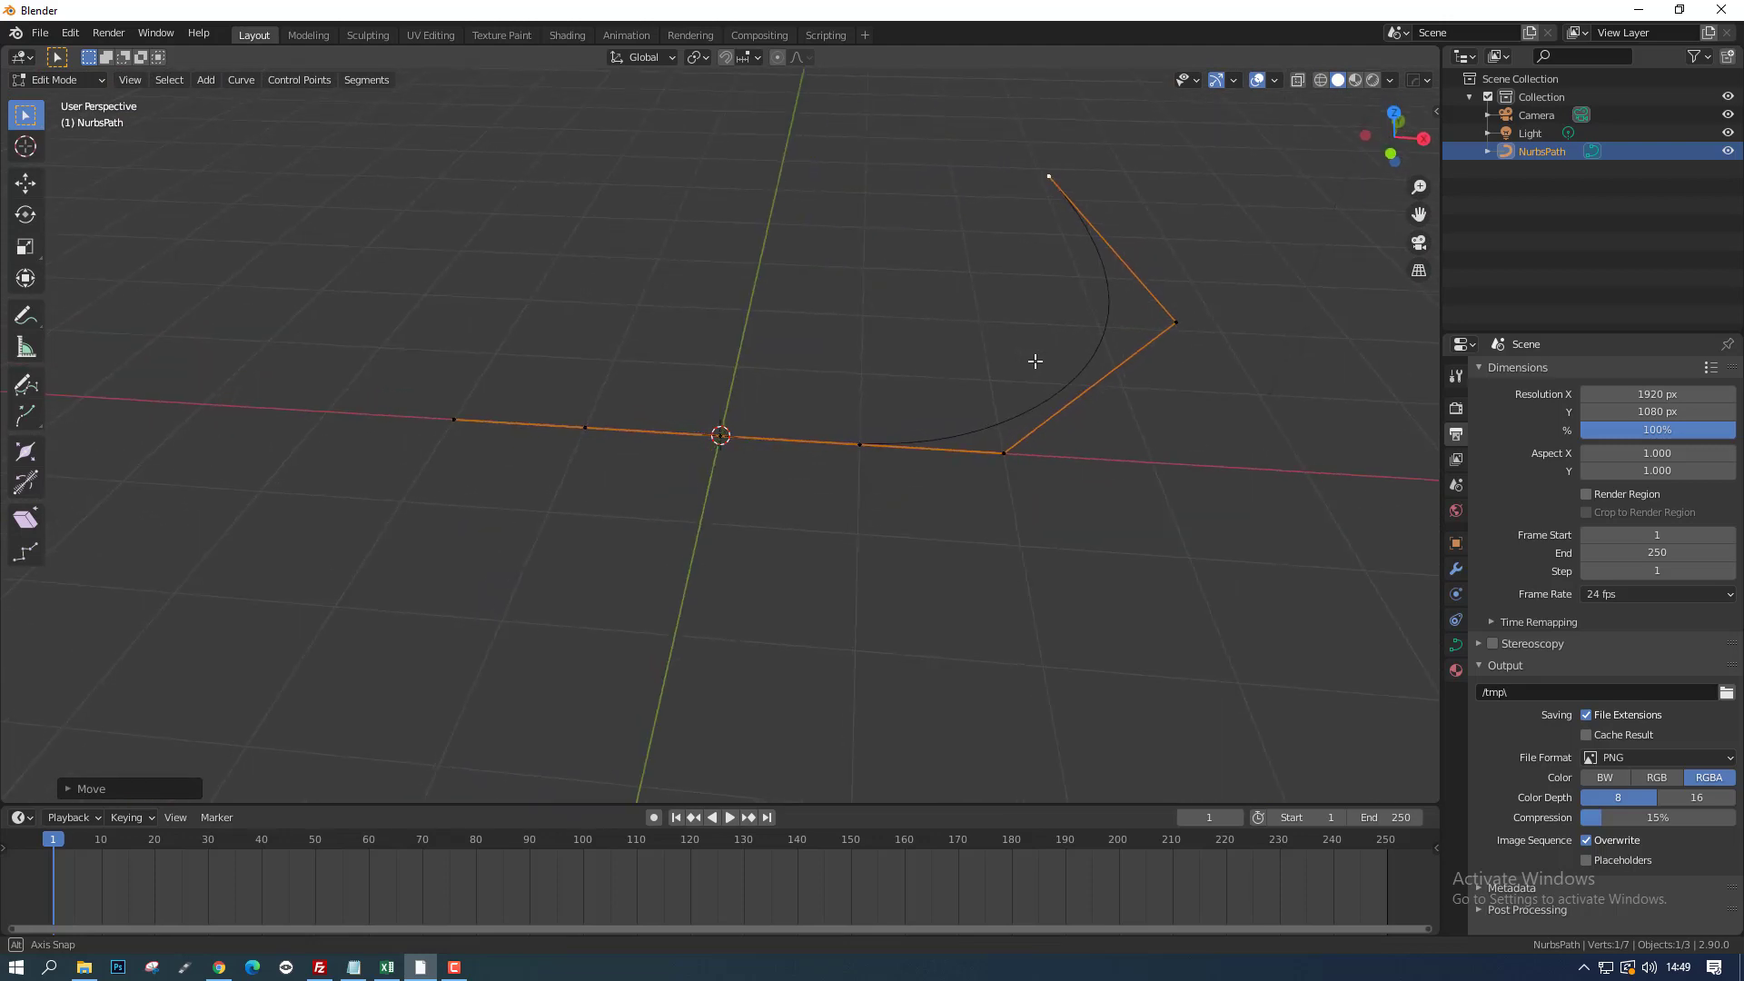
pyautogui.middleClick(1035, 357)
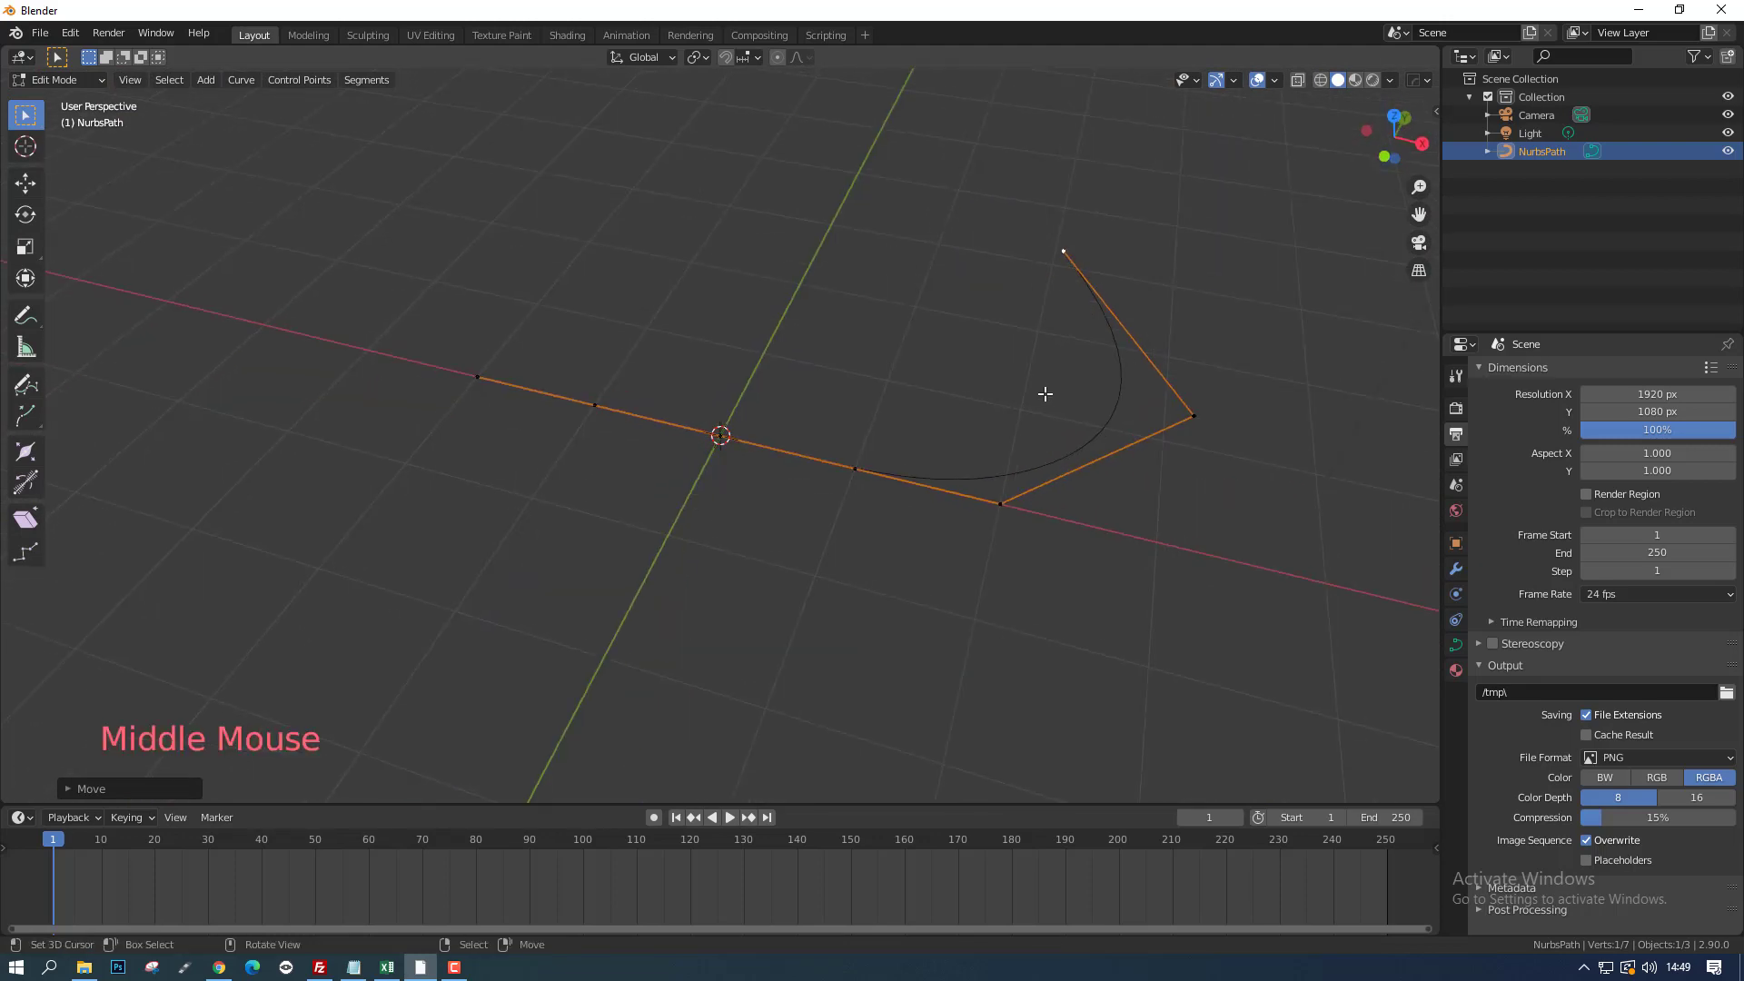
# Step: Leave edit mode and orbit to view the finished curve along its length
pyautogui.press('Tab')
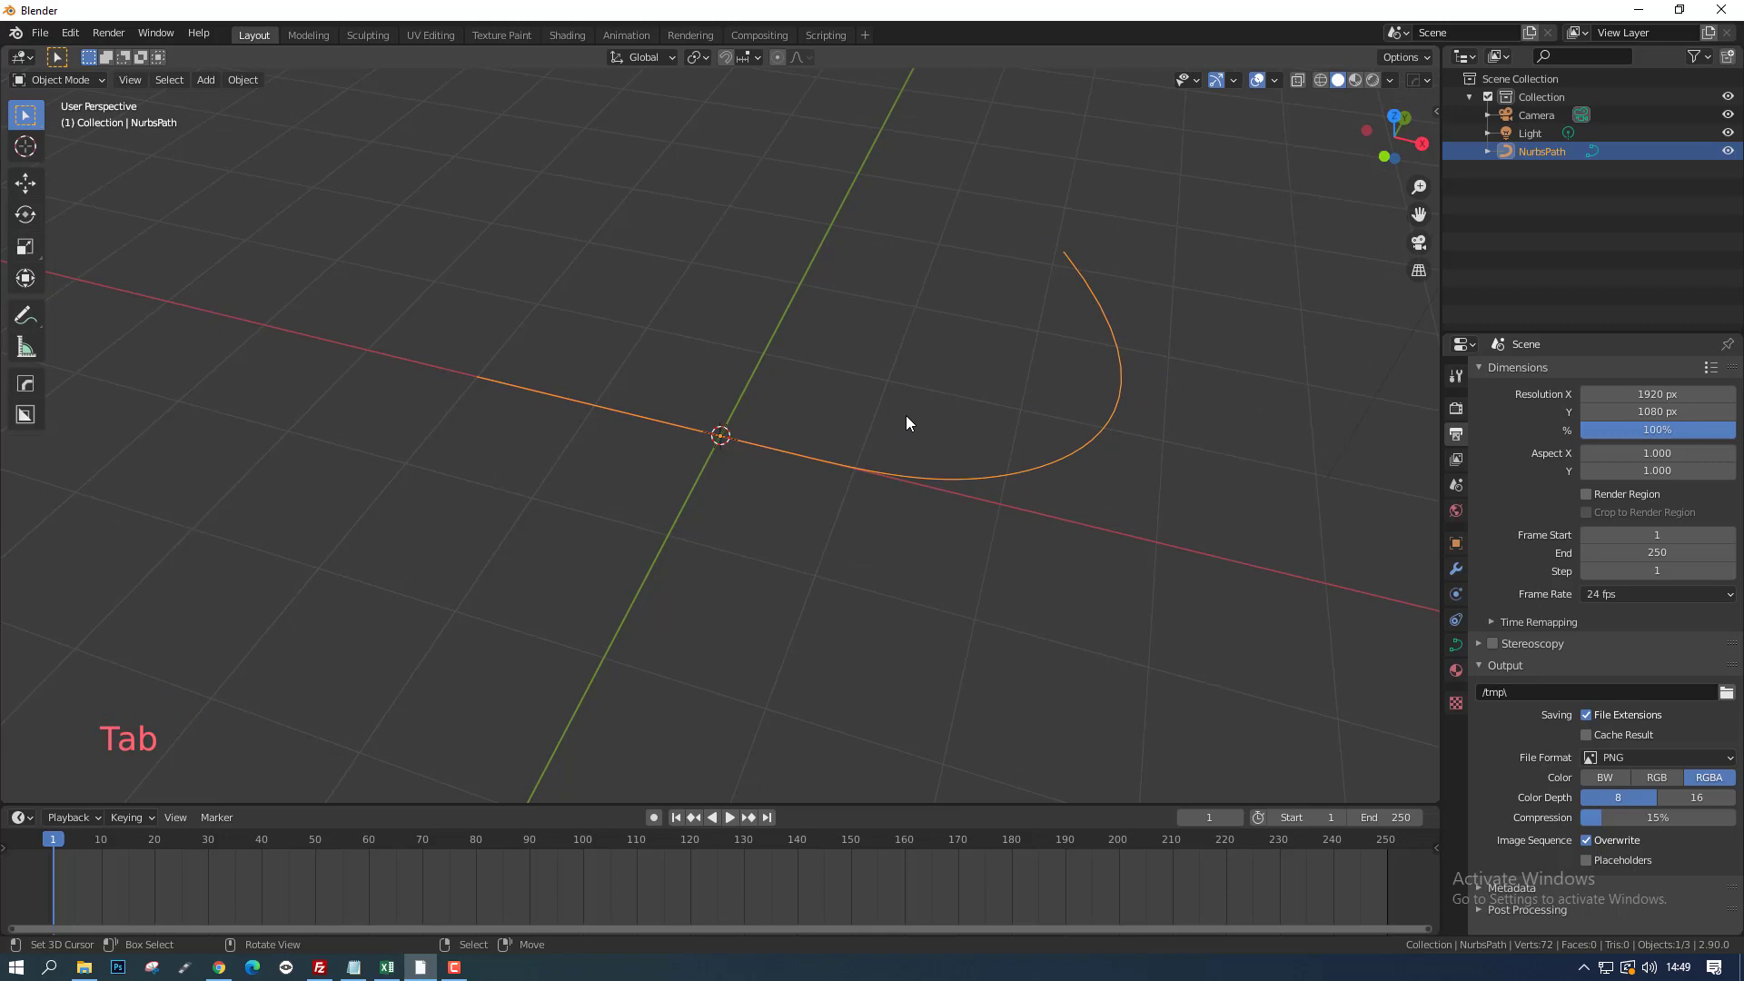
pyautogui.middleClick(581, 406)
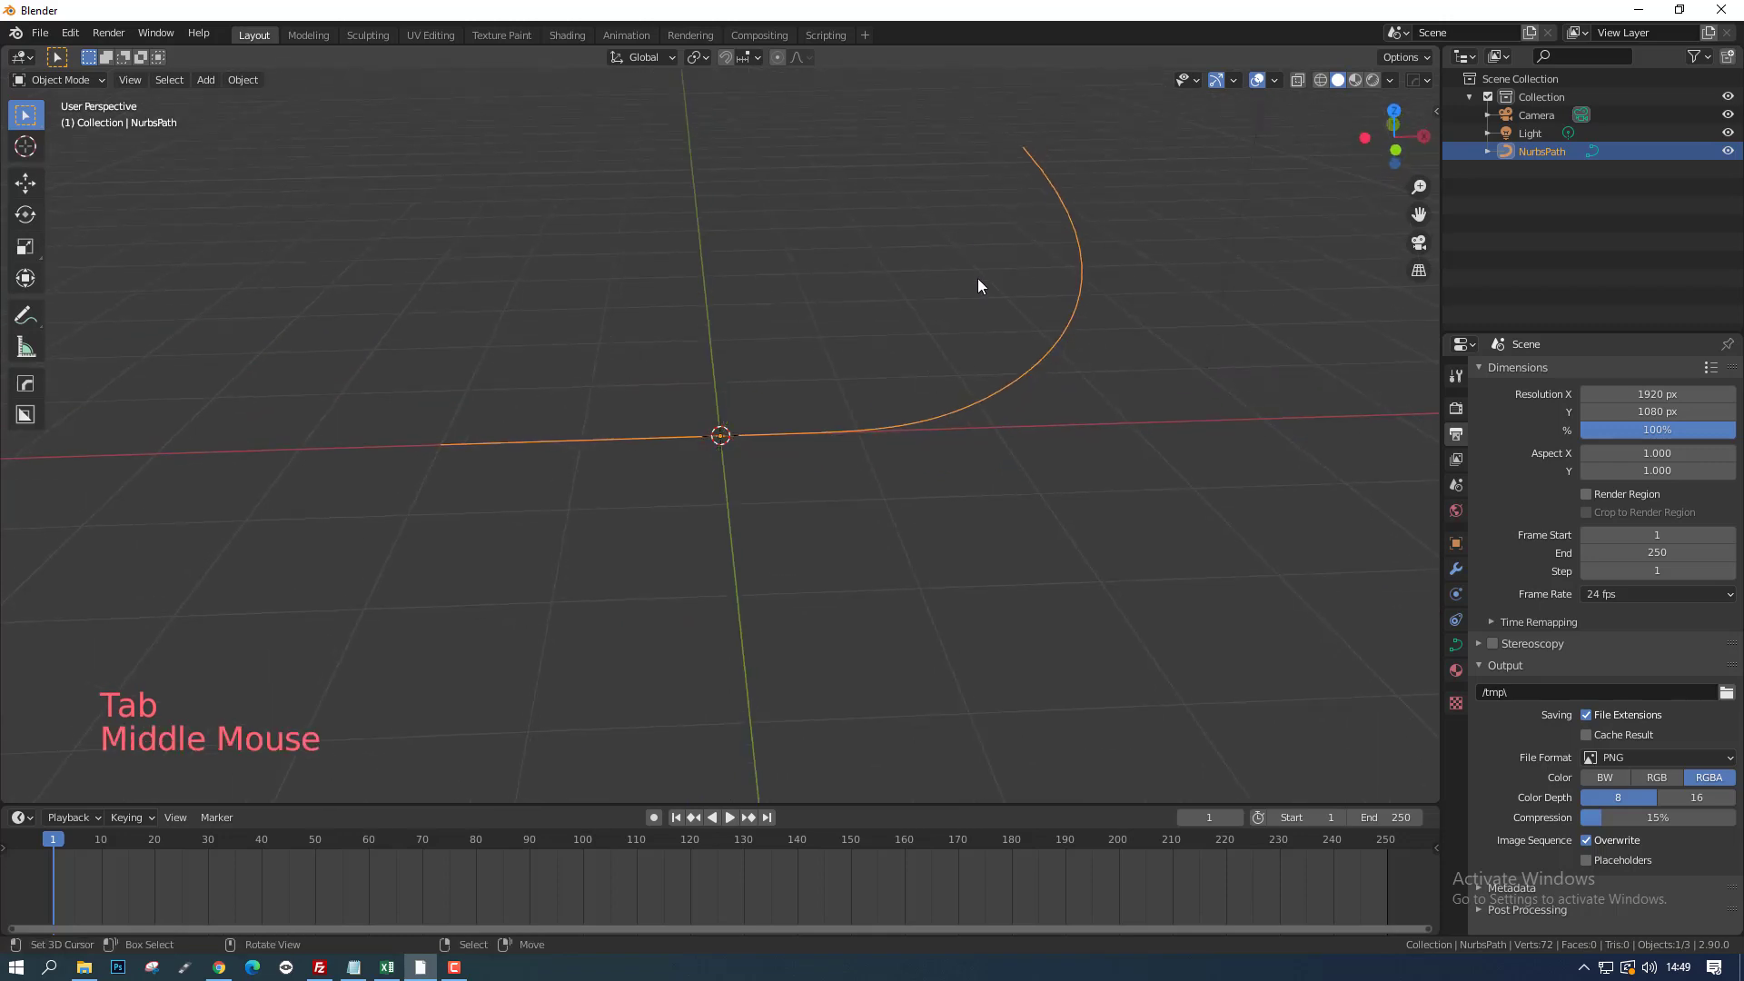
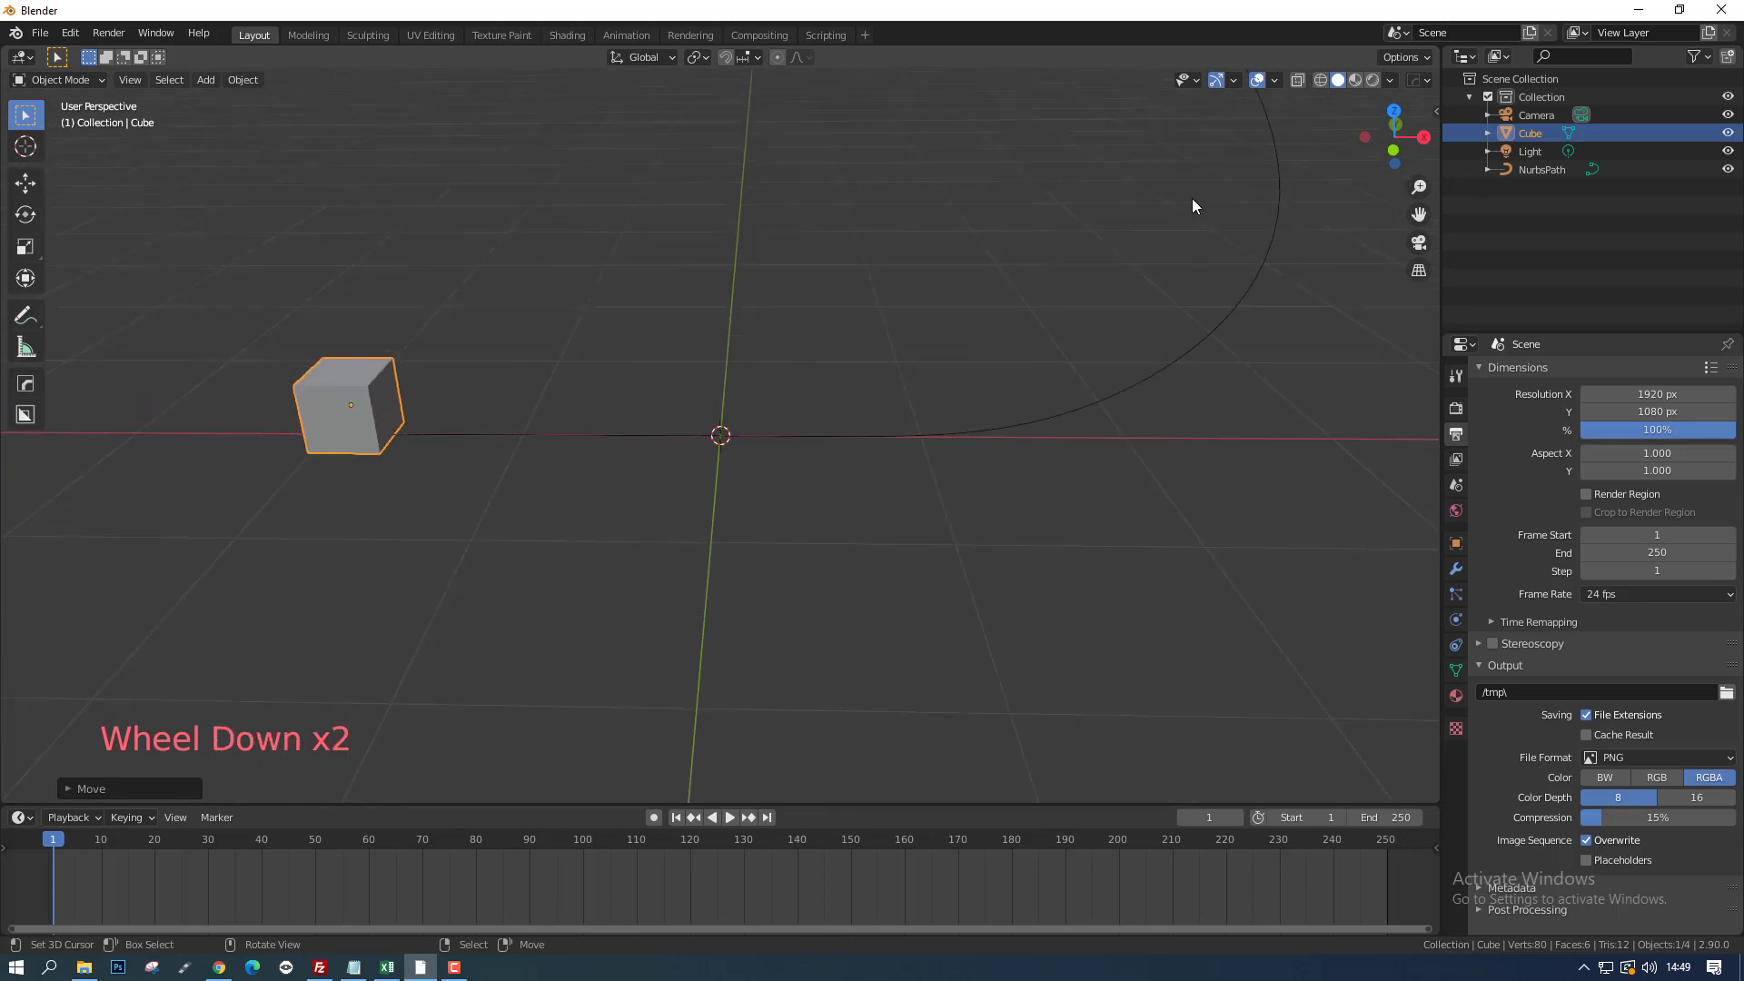
# Step: Select the cube then the path and parent with Ctrl+P as Follow Path
pyautogui.middleClick(970, 395)
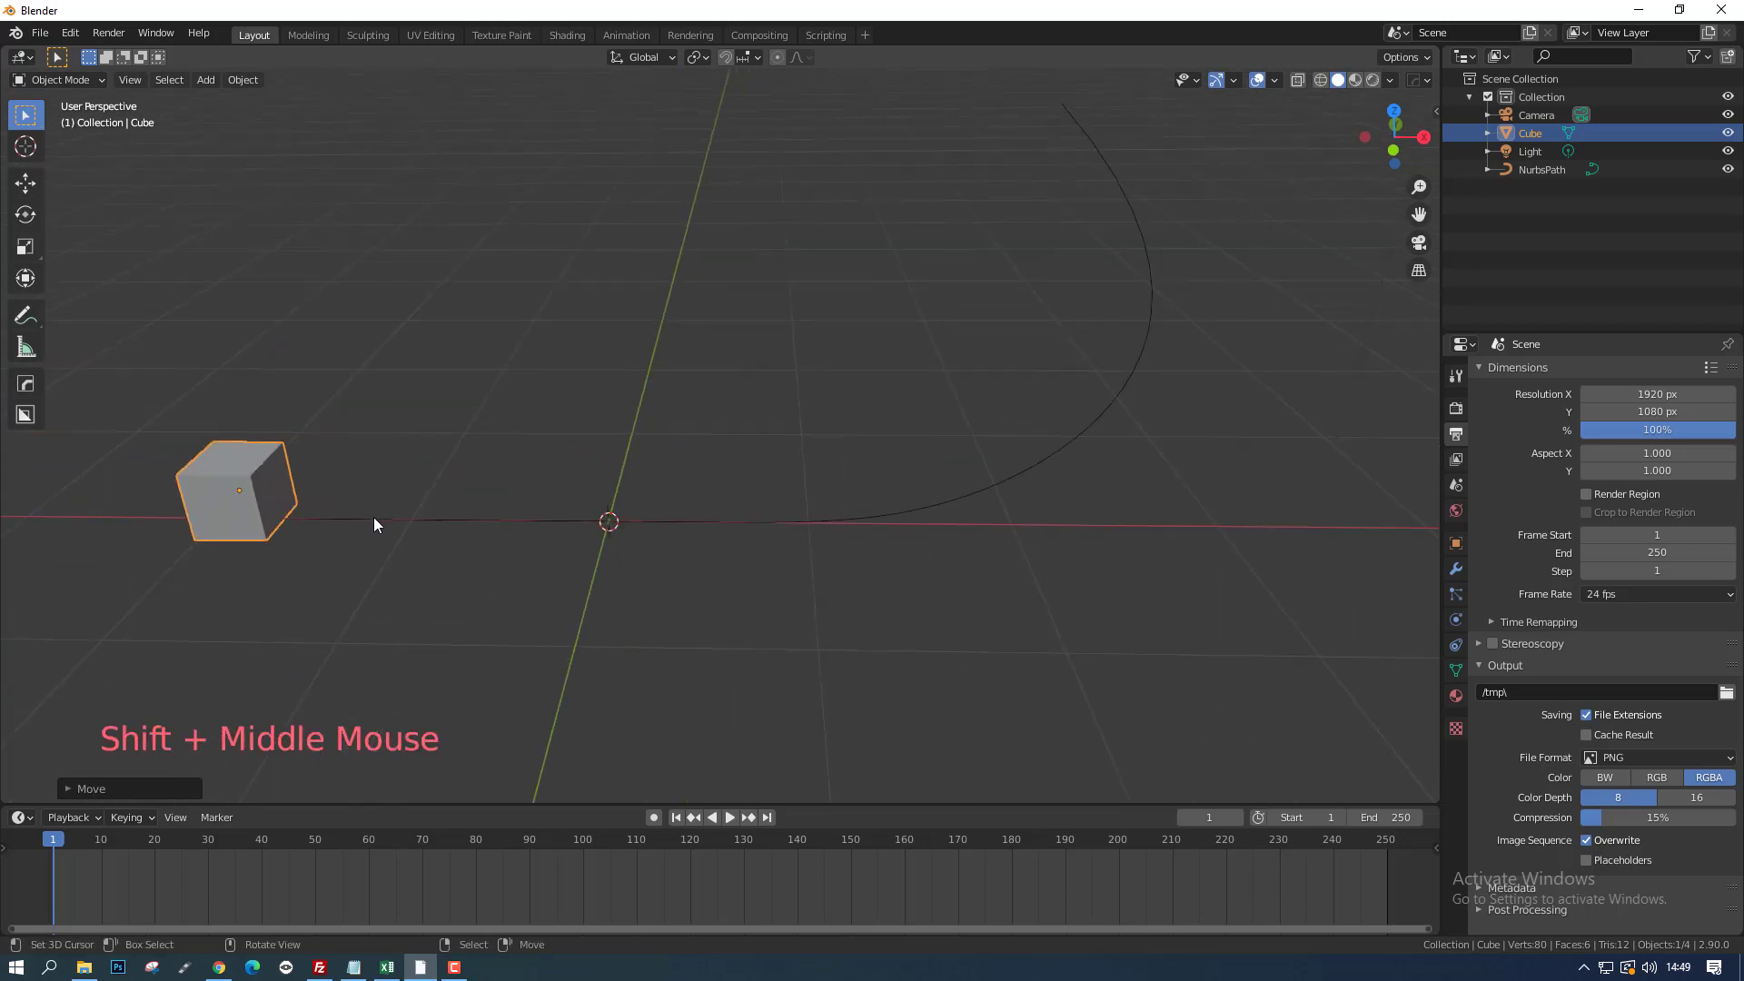
pyautogui.rightClick(377, 525)
pyautogui.rightClick(256, 496)
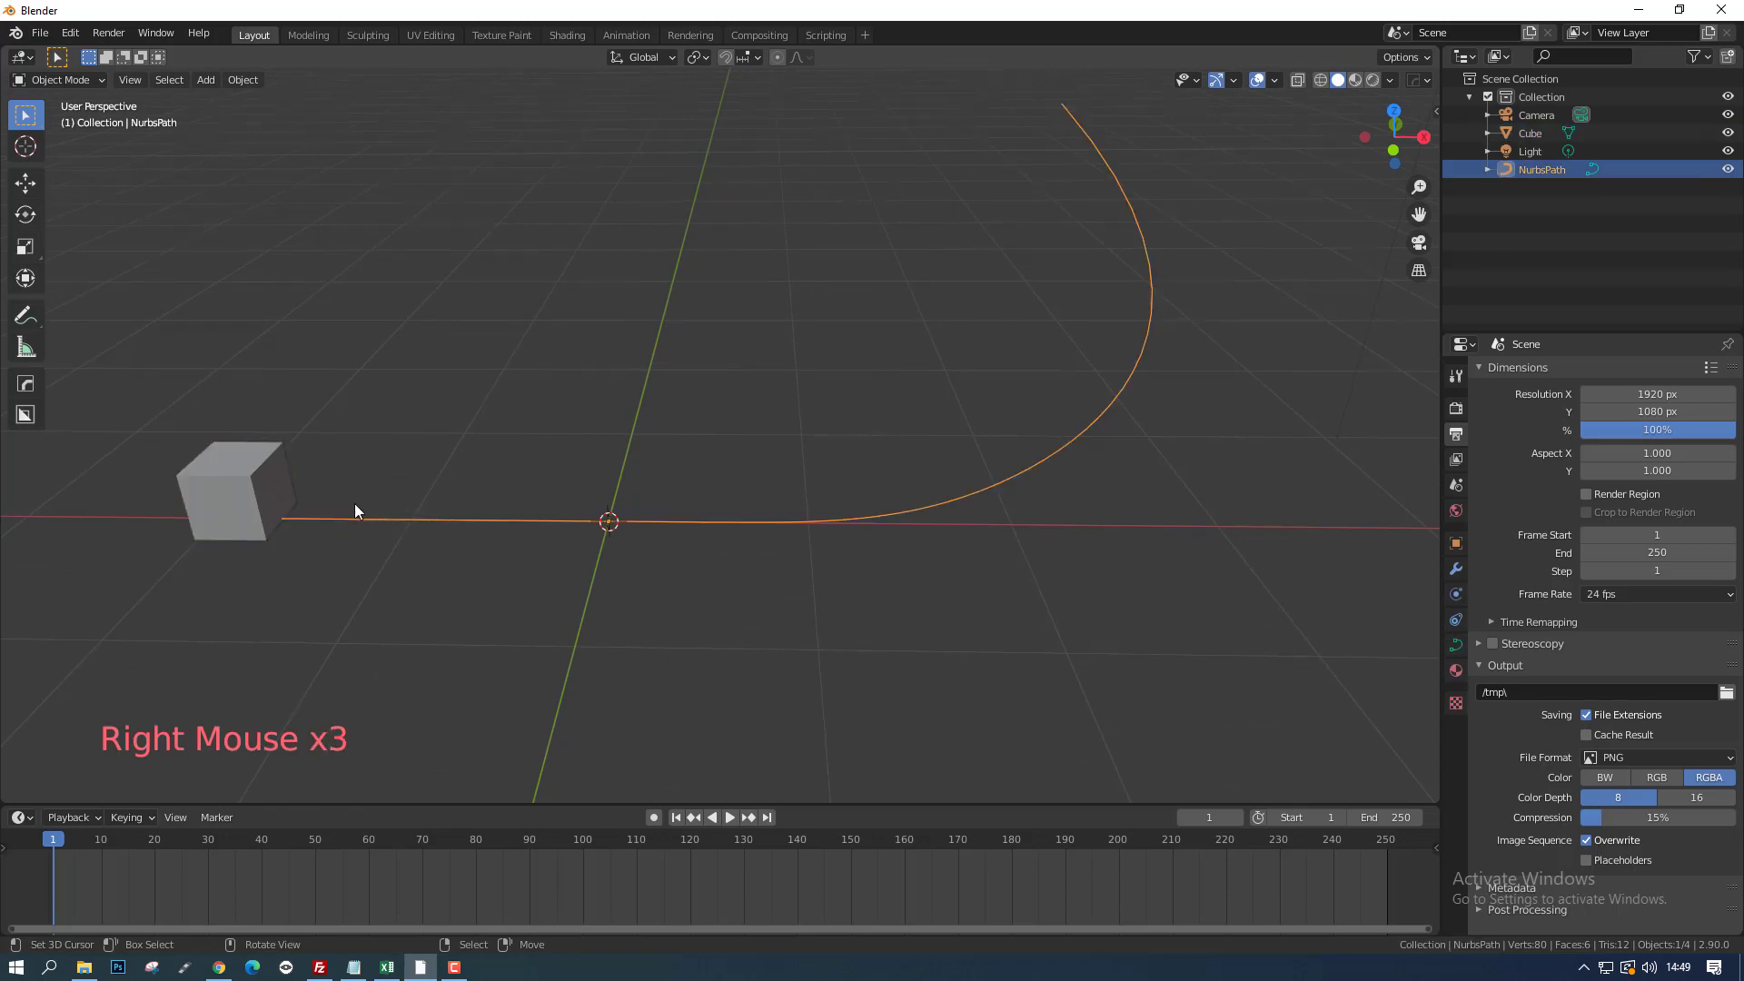
pyautogui.rightClick(259, 481)
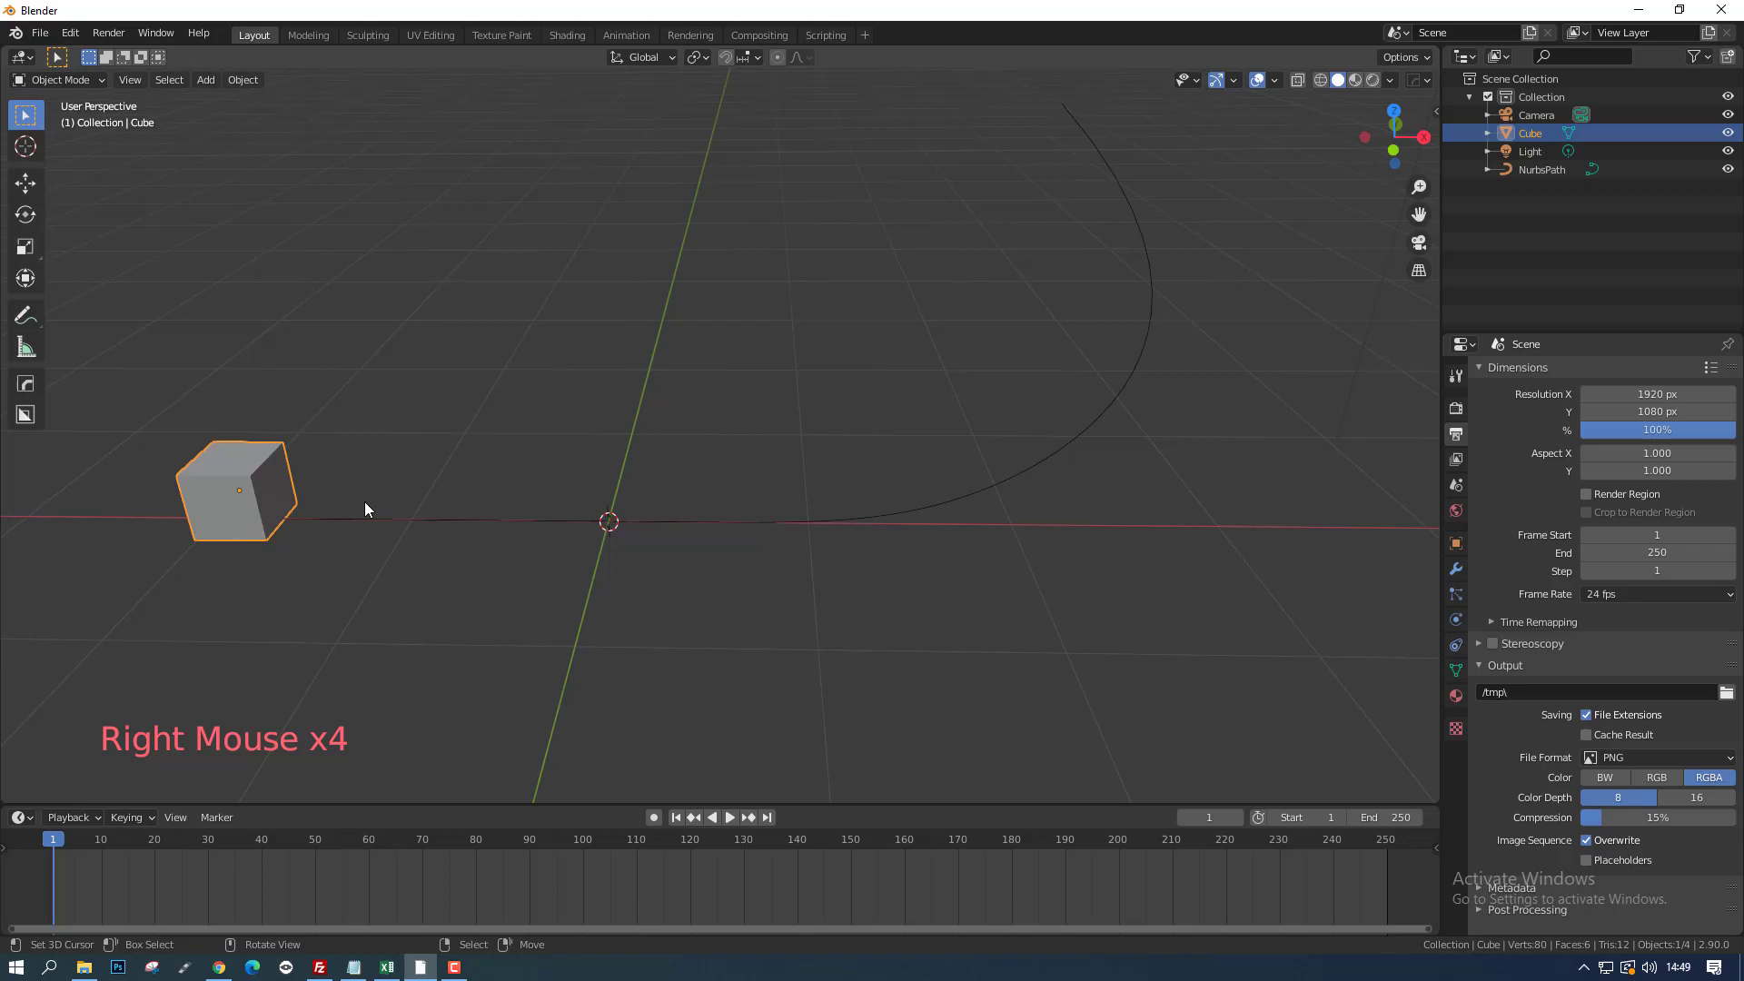
pyautogui.rightClick(438, 523)
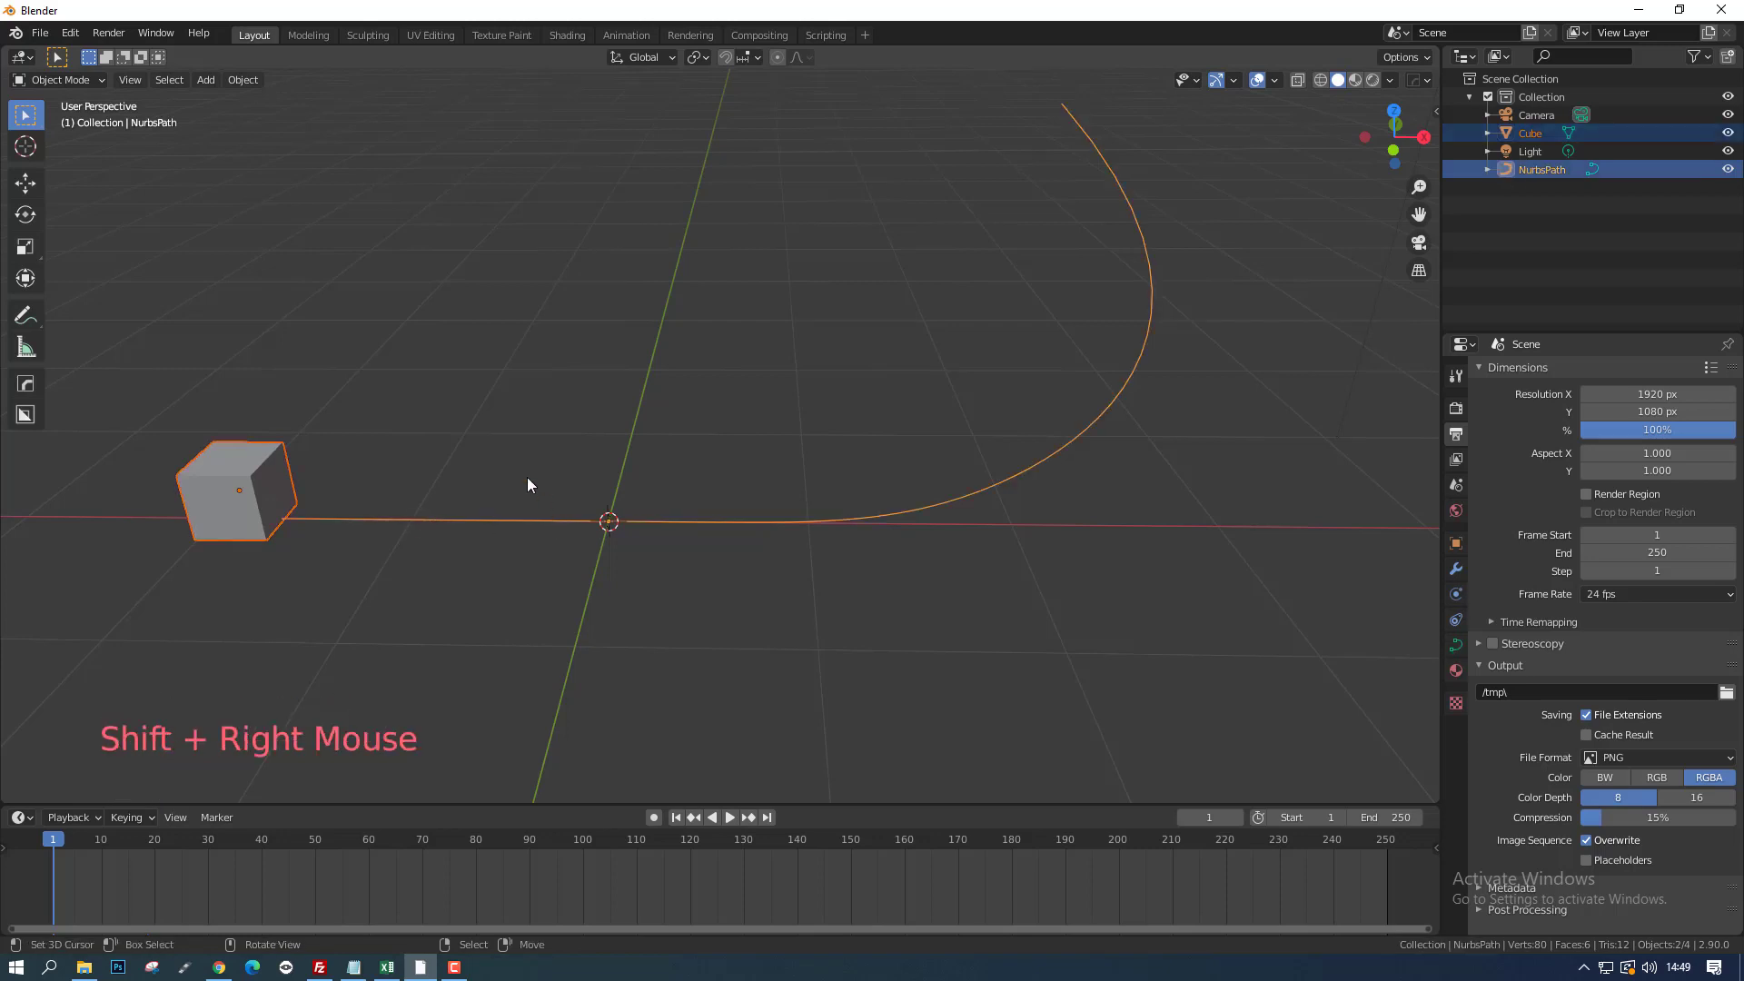
pyautogui.press('ctrl+p')
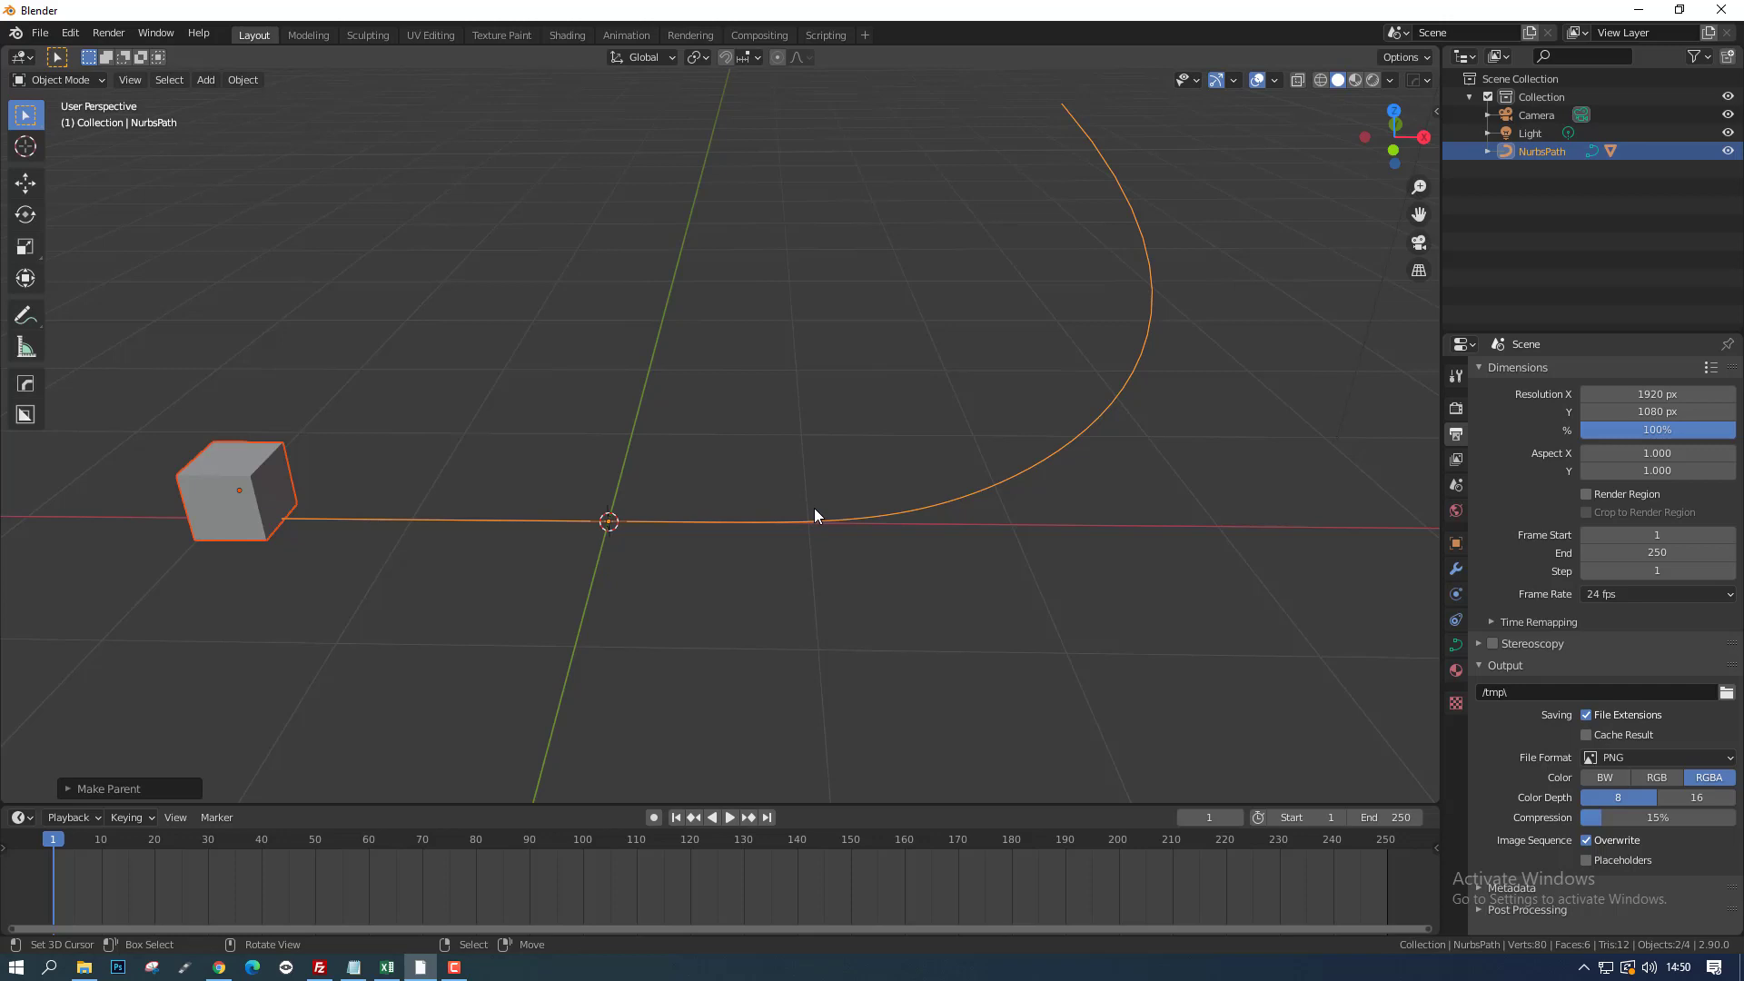
# Step: Play the animation to watch the cube travel the curve, then return to frame 1
pyautogui.press('alt+a')
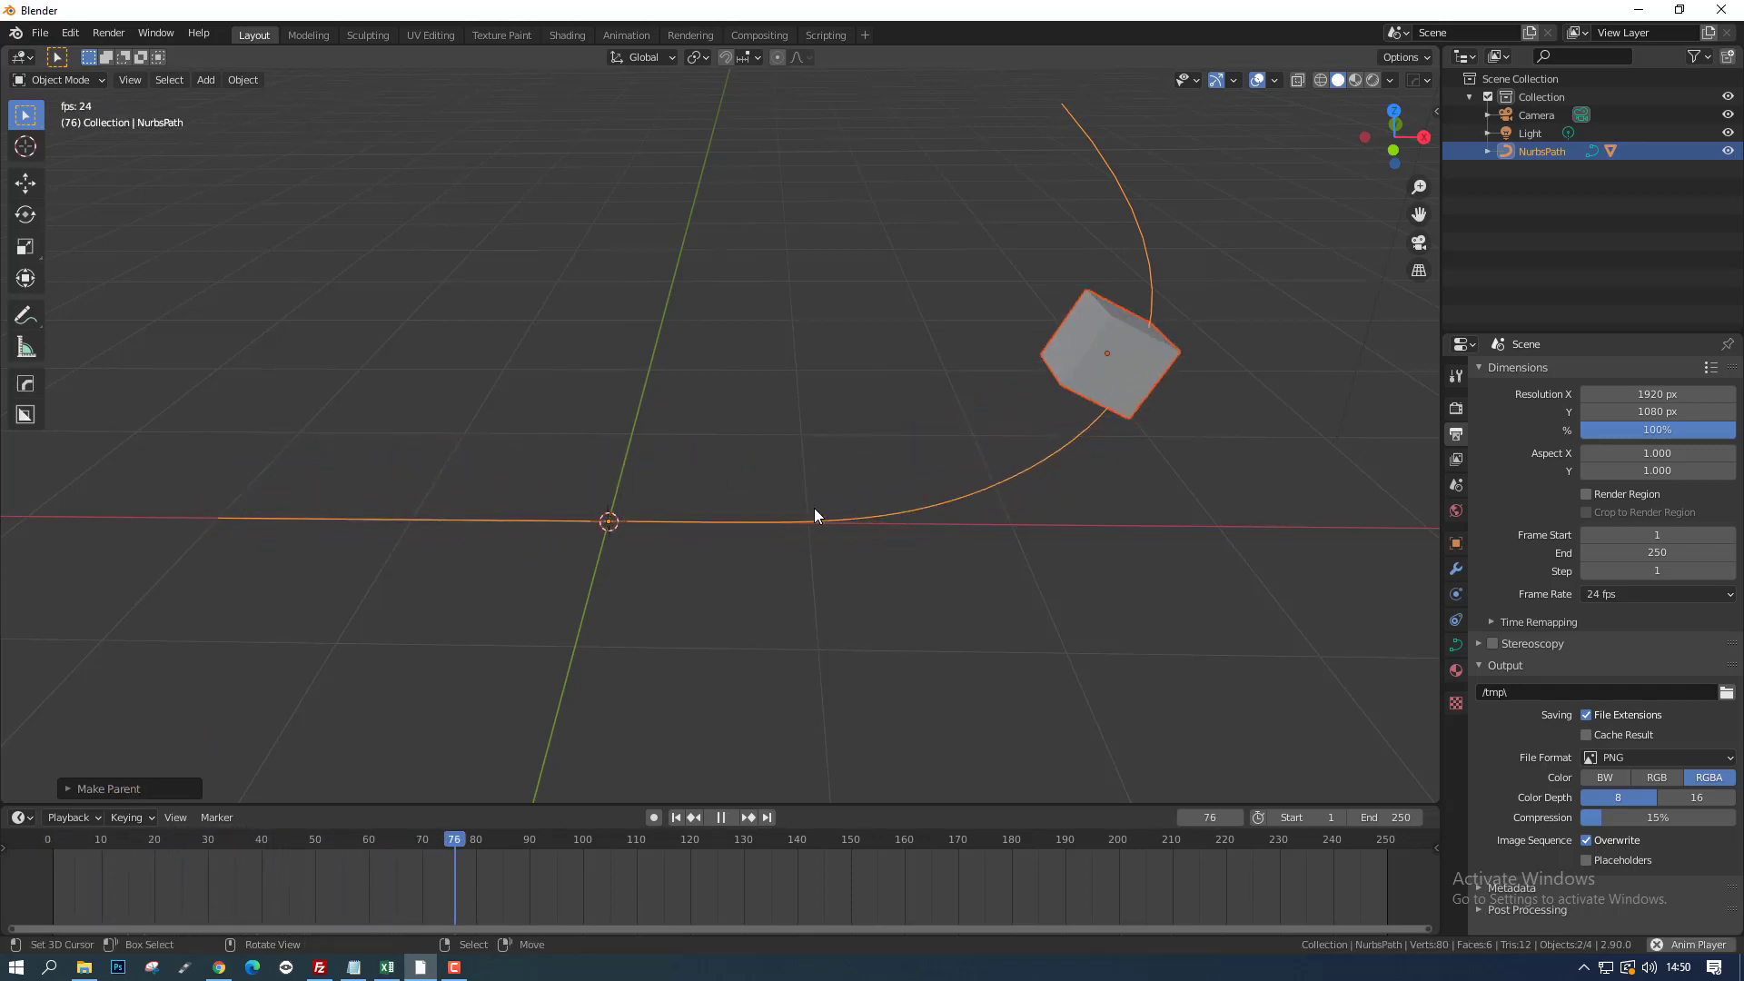
pyautogui.press('Escape')
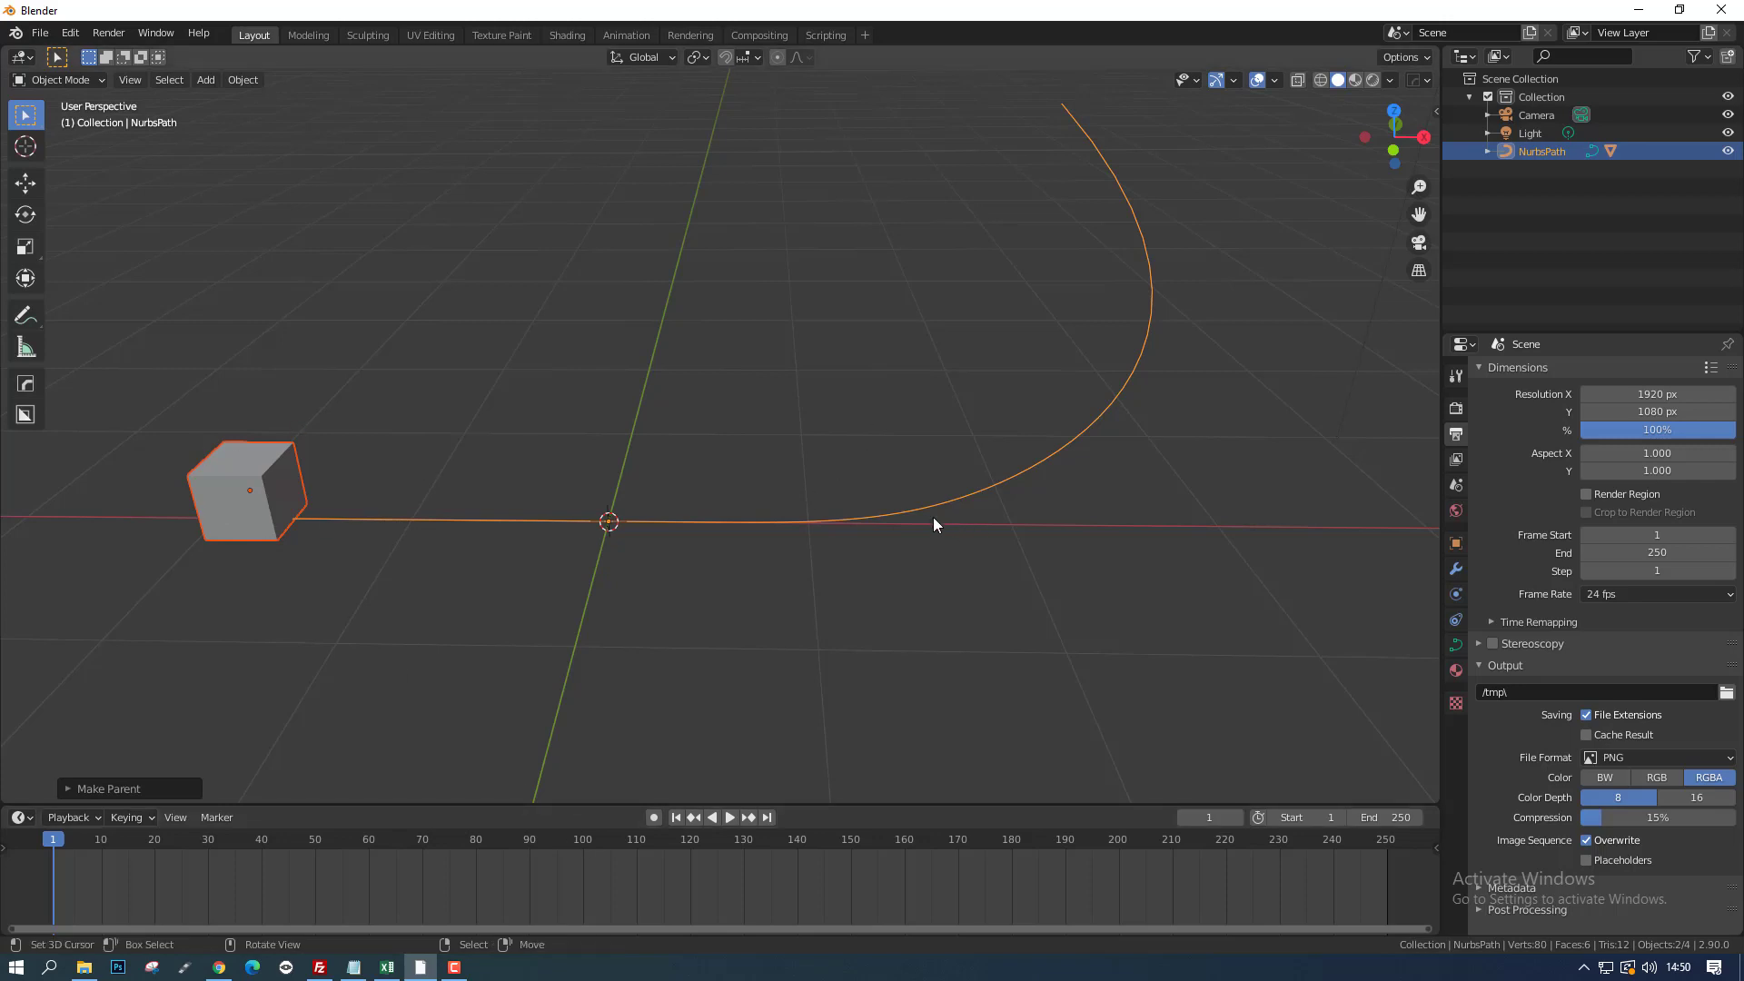
# Step: Select the path, show its curve data settings, and check playback
pyautogui.rightClick(1127, 391)
pyautogui.doubleClick(1460, 653)
pyautogui.scroll(-3)
pyautogui.doubleClick(1480, 713)
pyautogui.scroll(-3)
pyautogui.click(1483, 716)
pyautogui.scroll(-3)
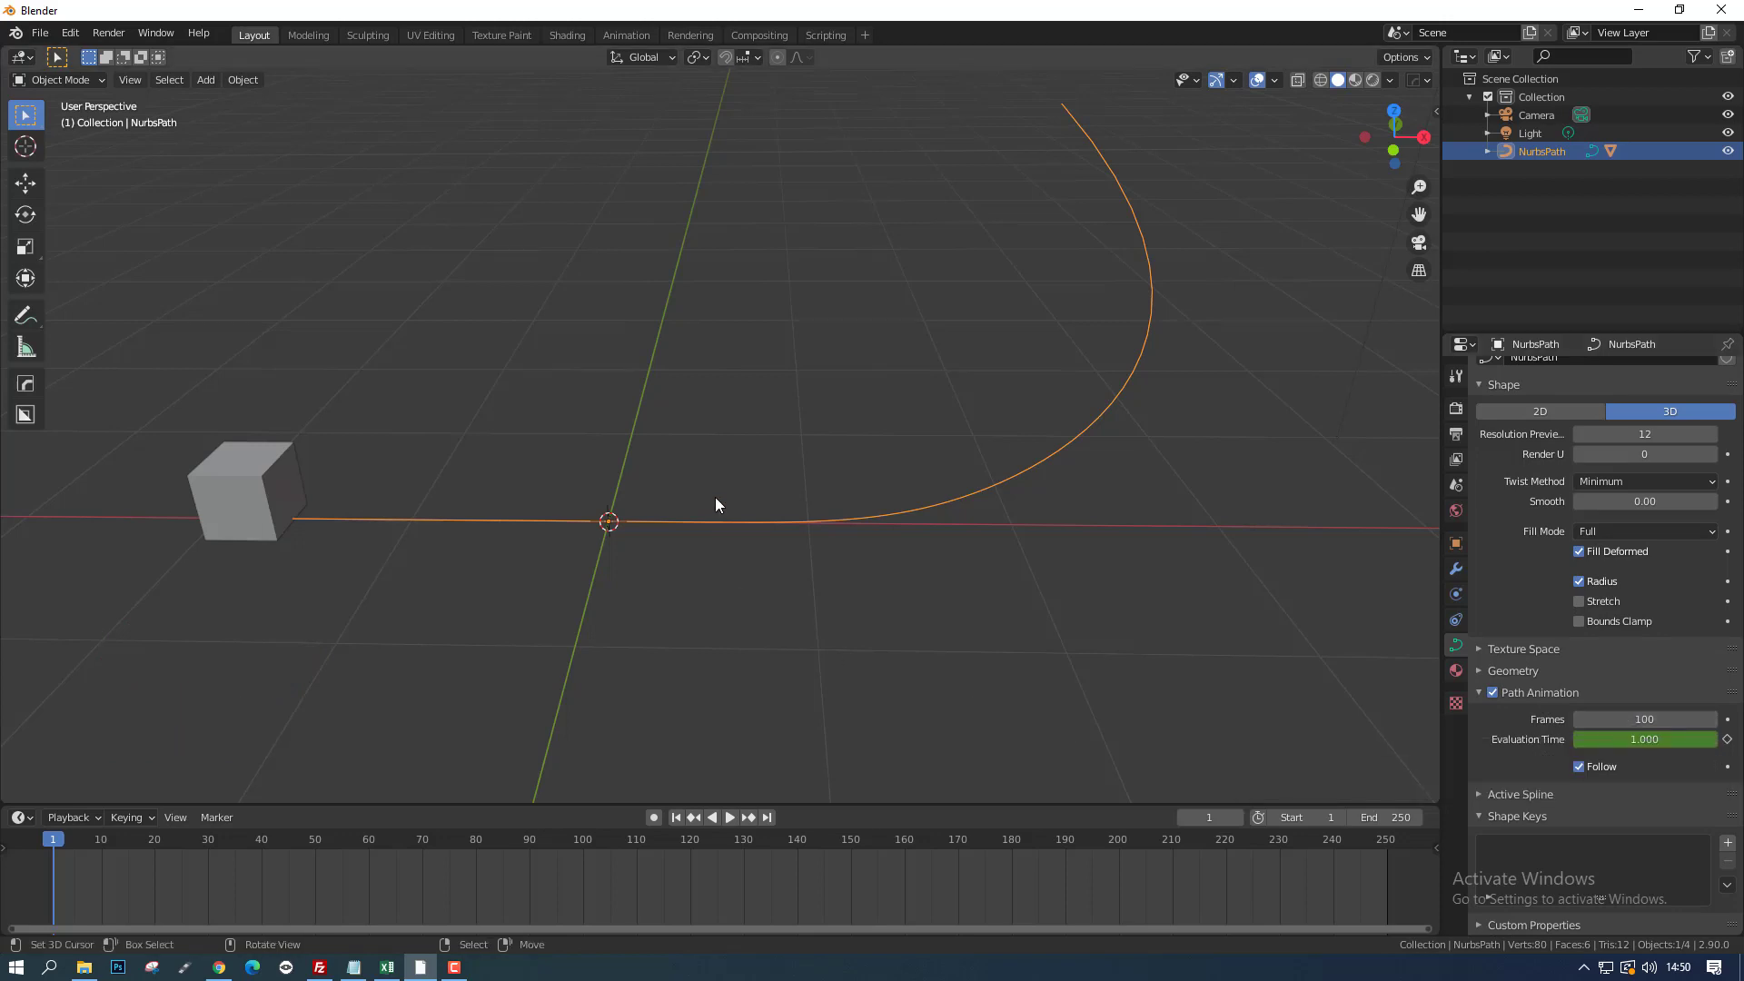
pyautogui.press('alt+a')
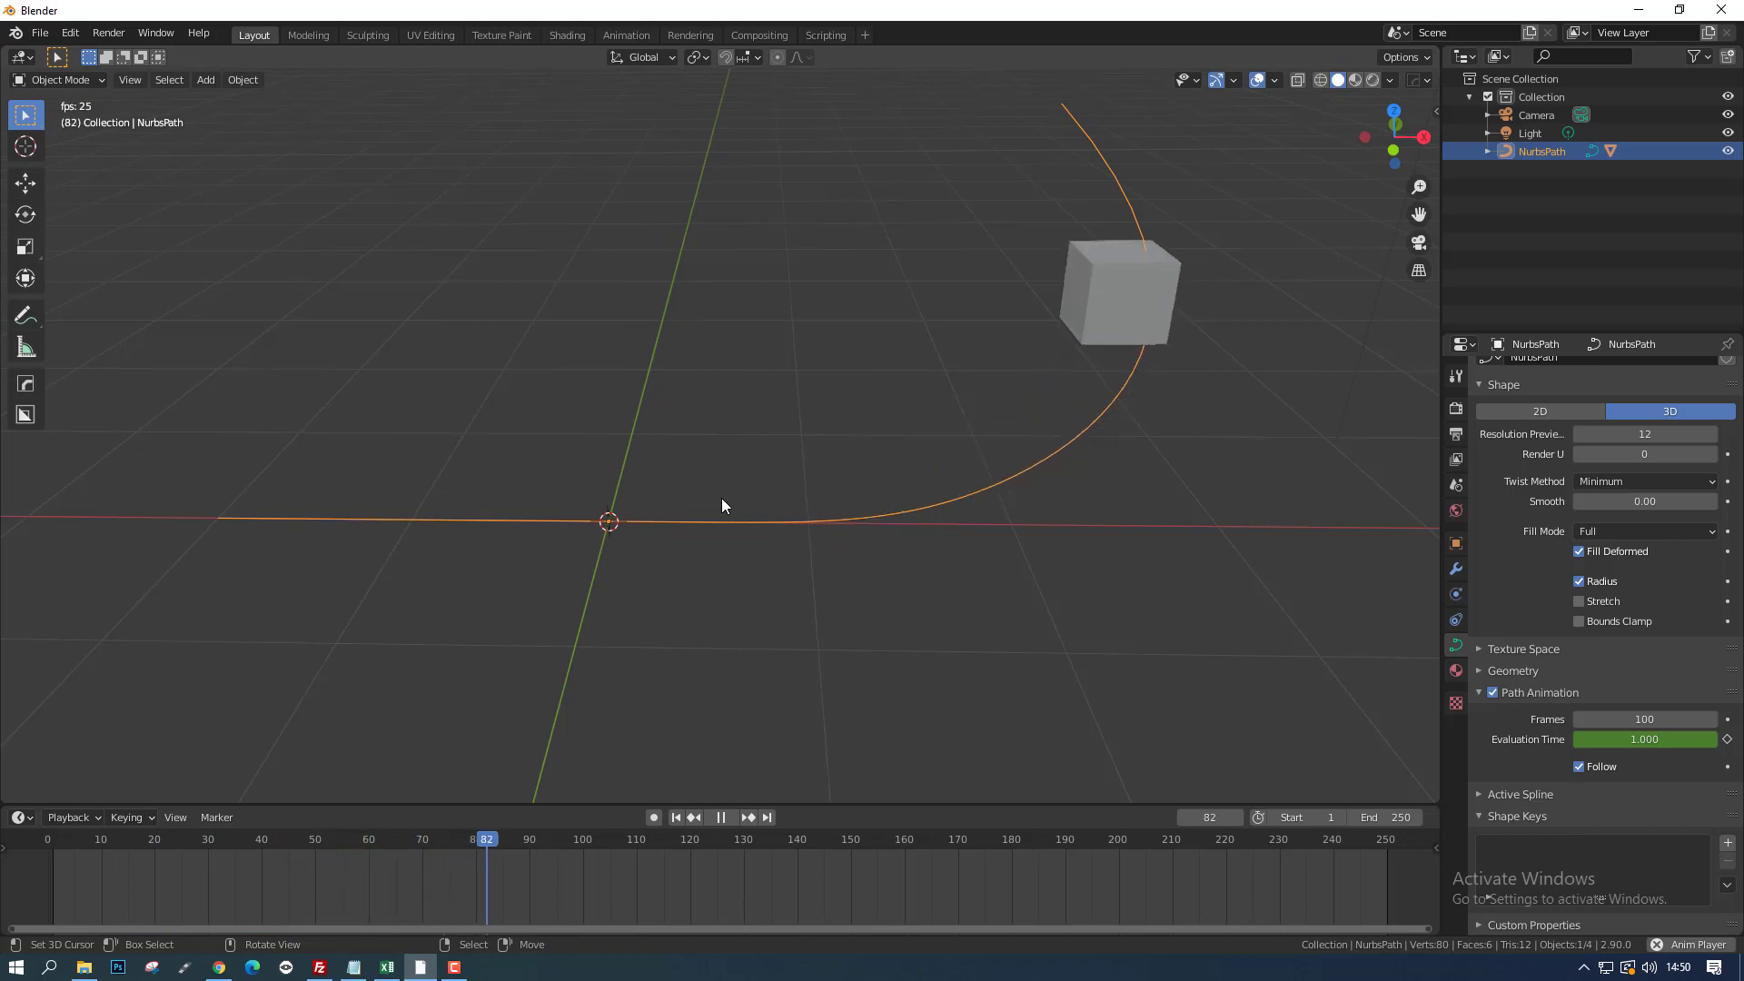
pyautogui.press('Escape')
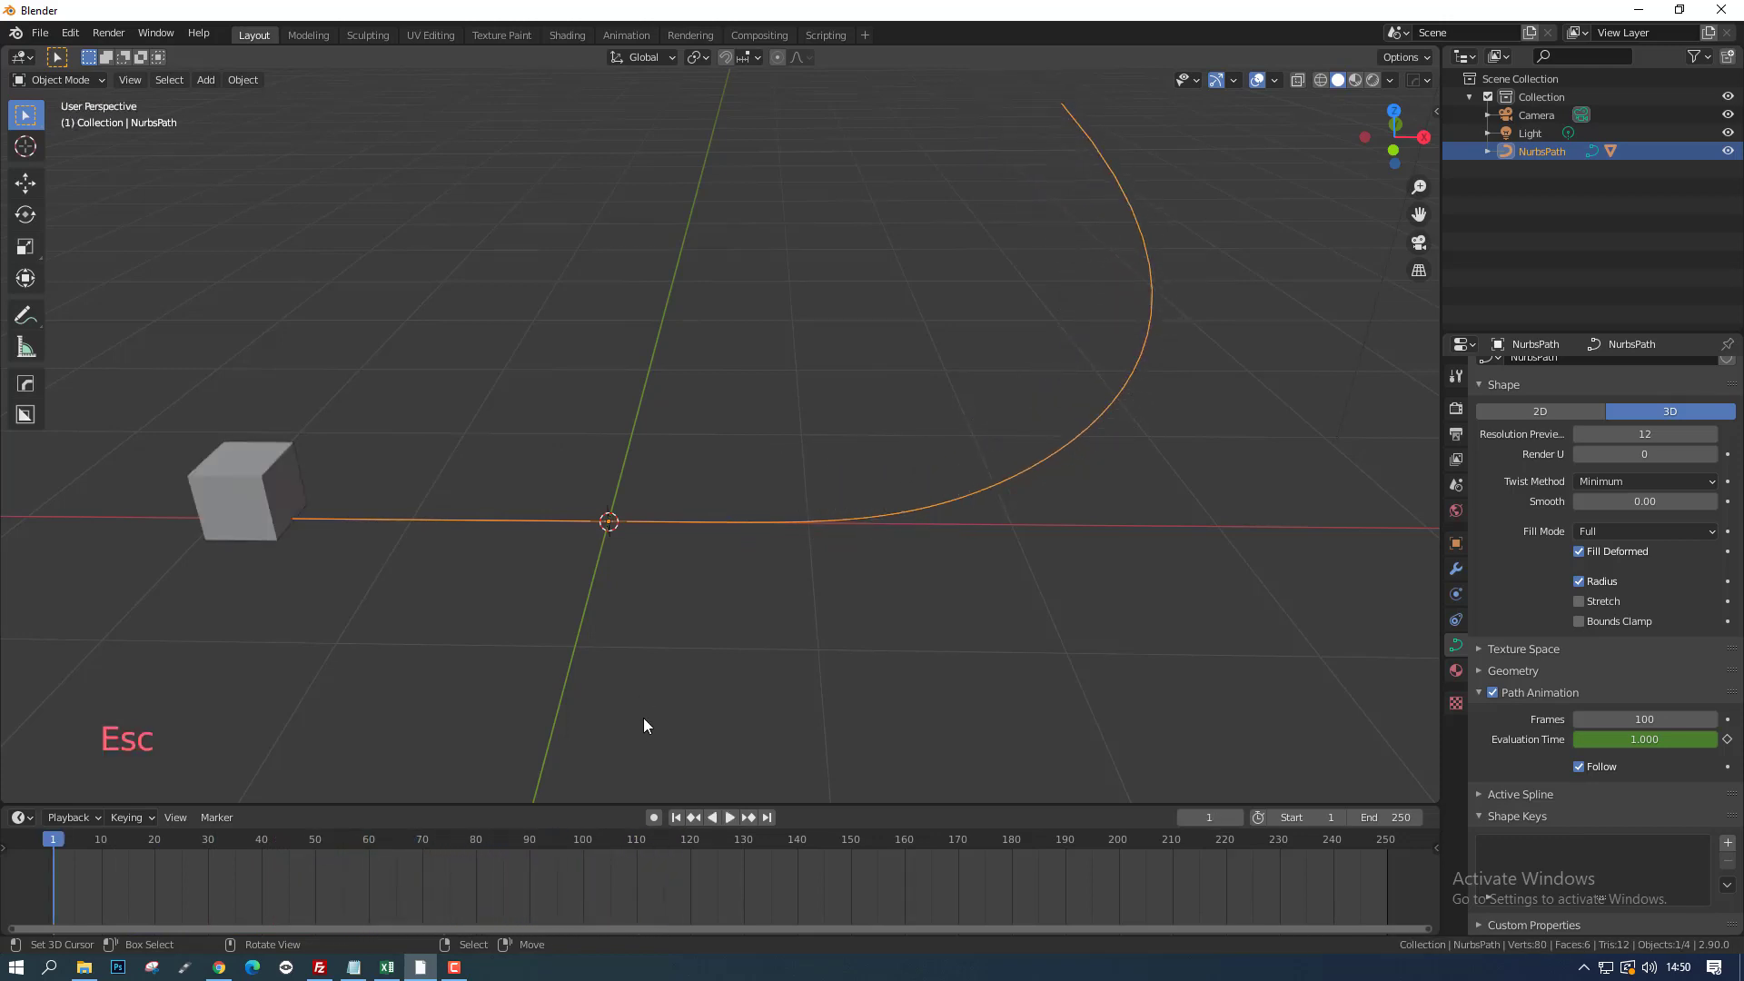
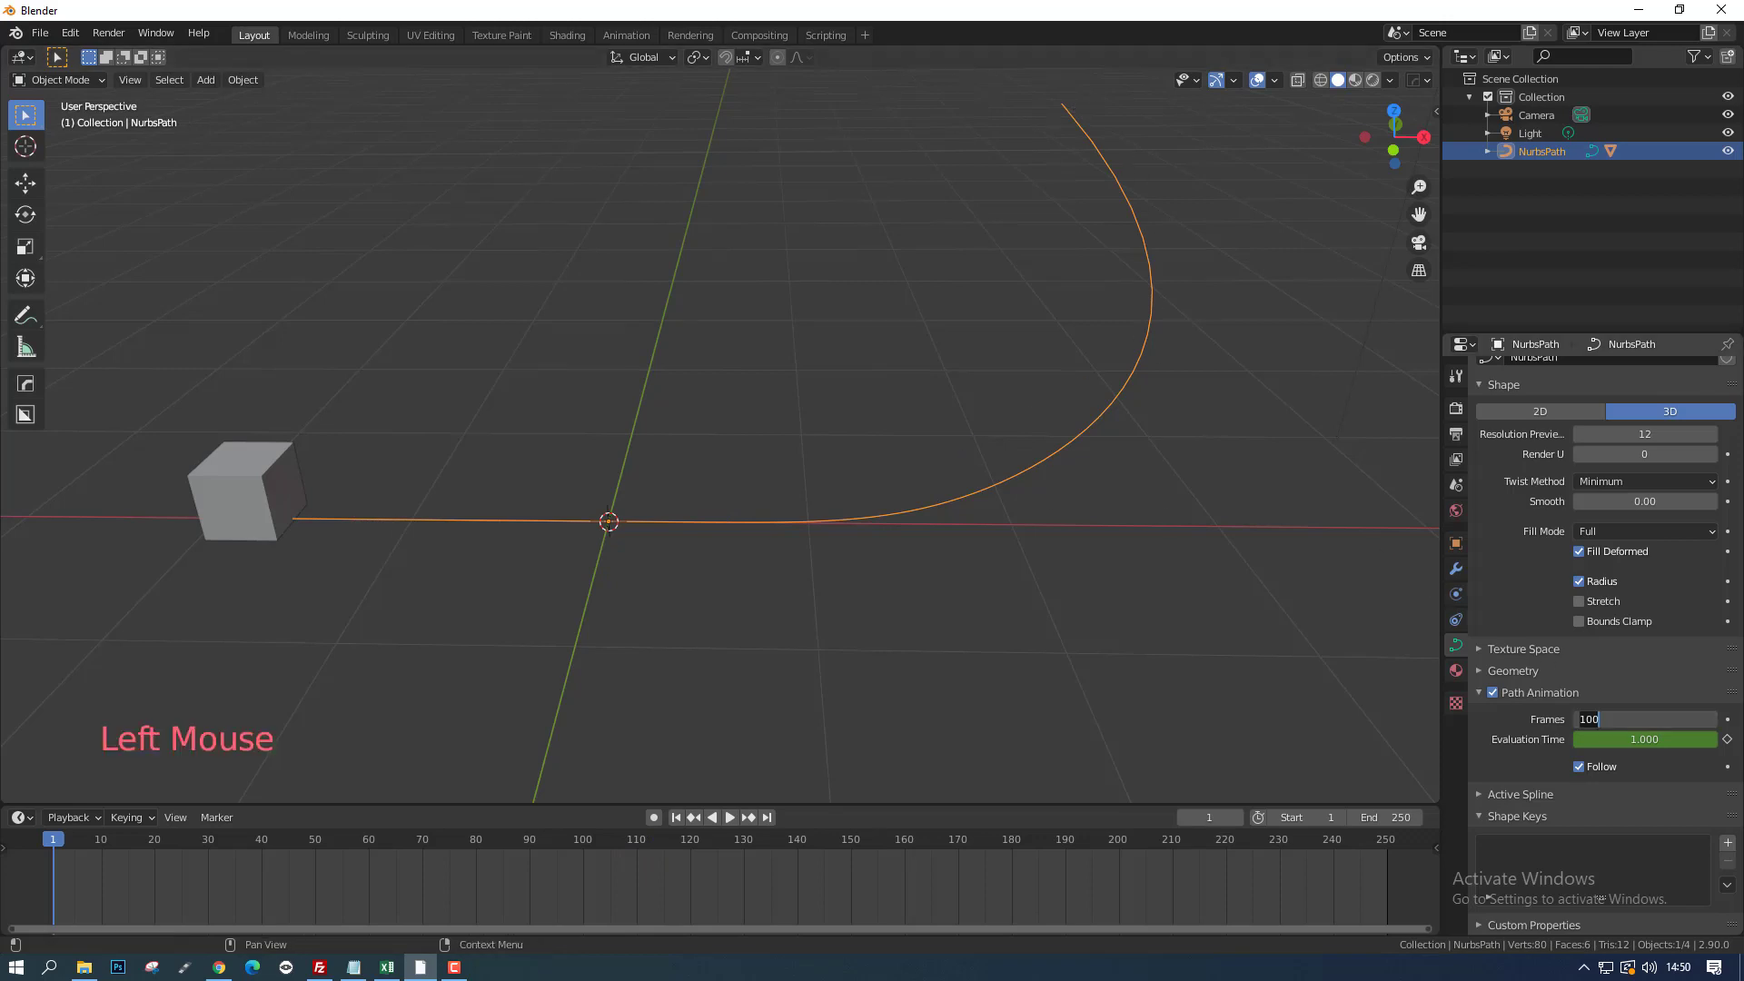
# Step: Set Path Animation Frames to 200 and replay to see the slower travel
pyautogui.press('KP_0')
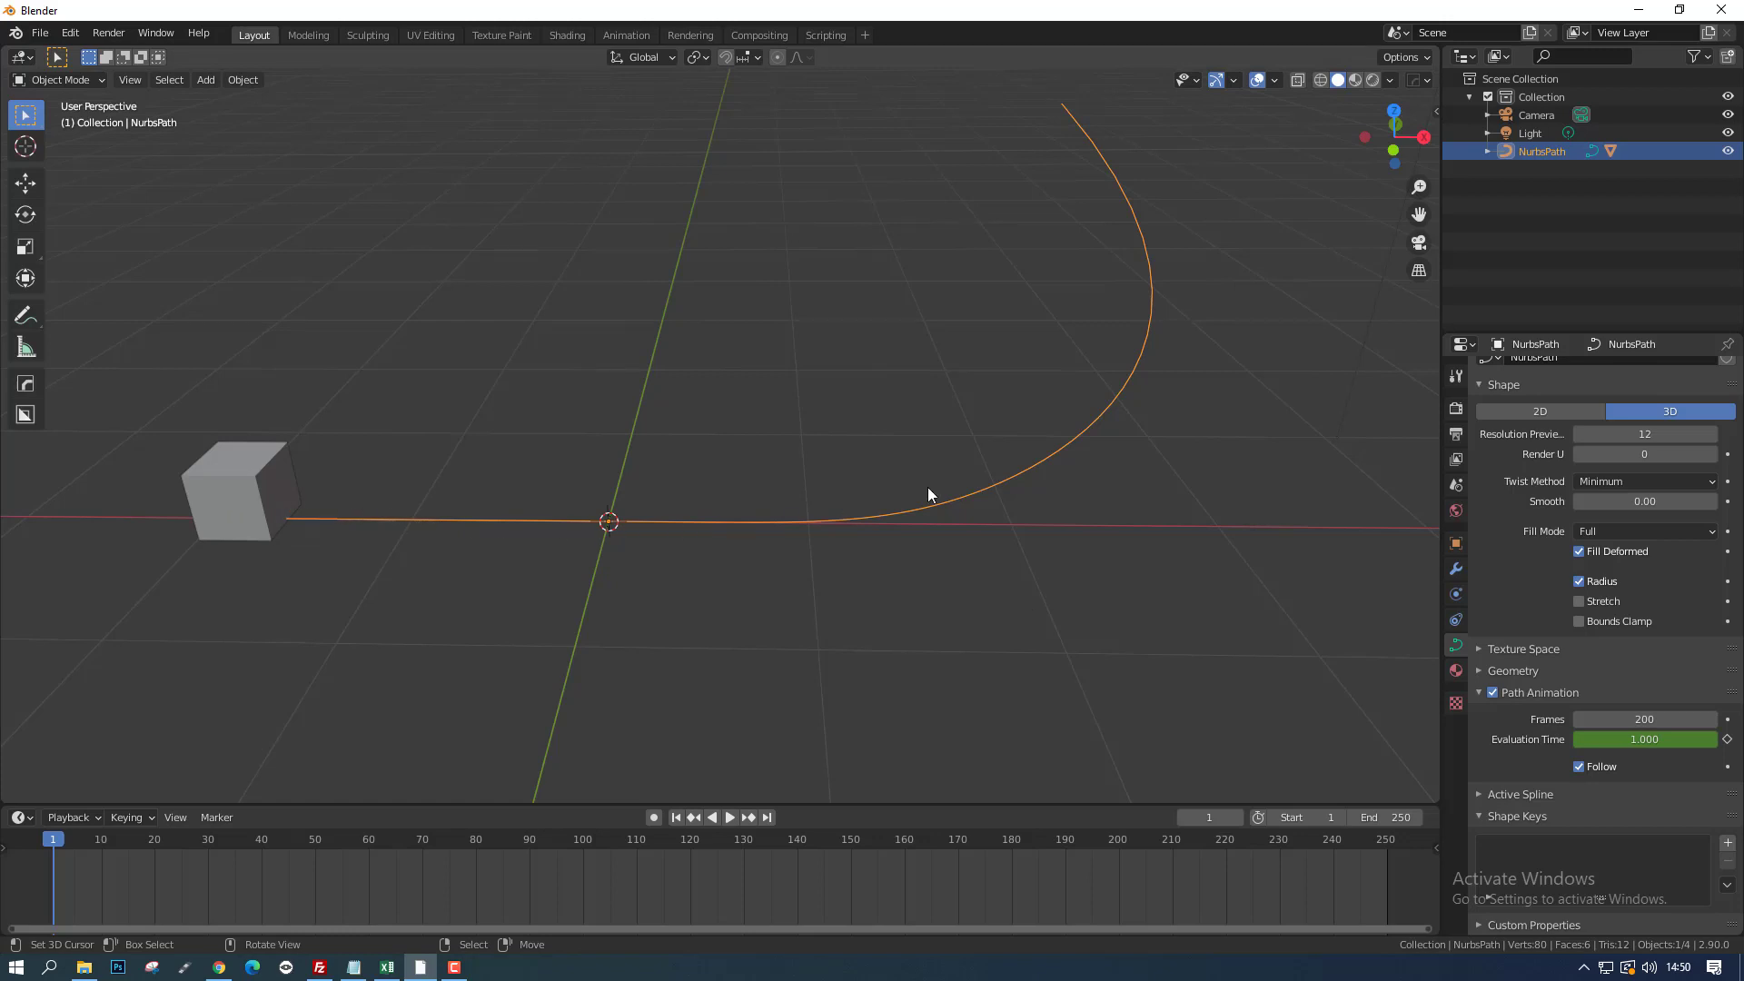
pyautogui.press('alt+a')
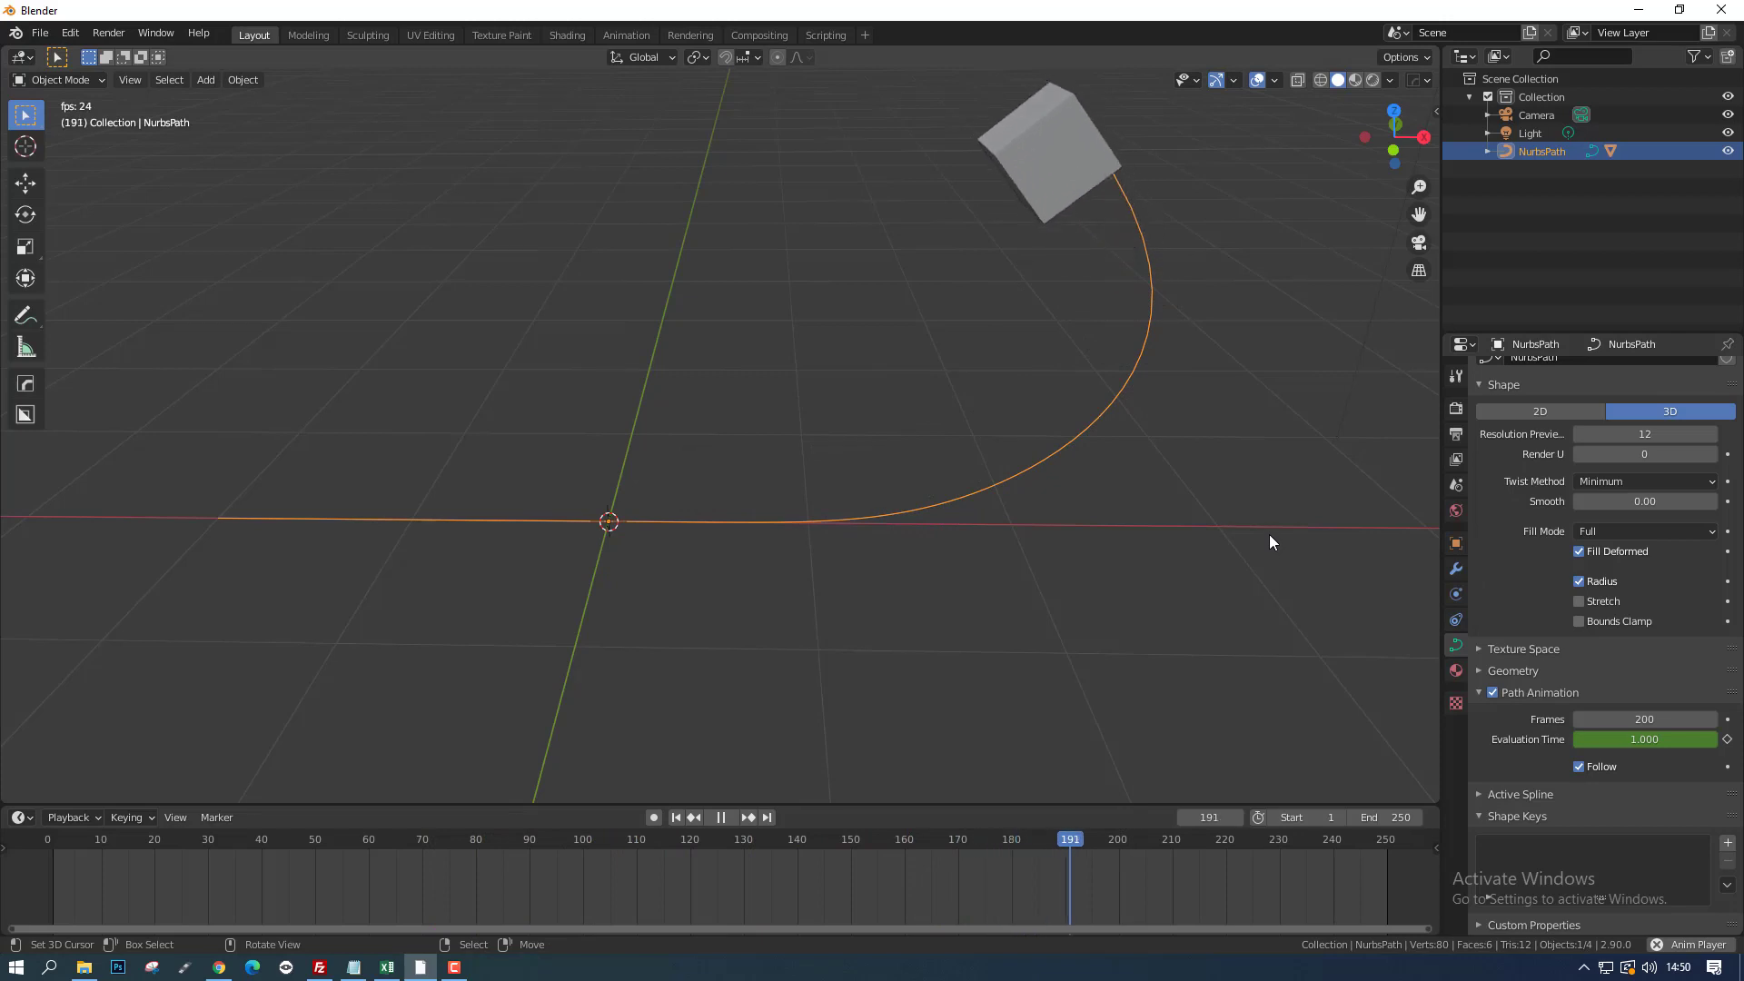
pyautogui.press('Escape')
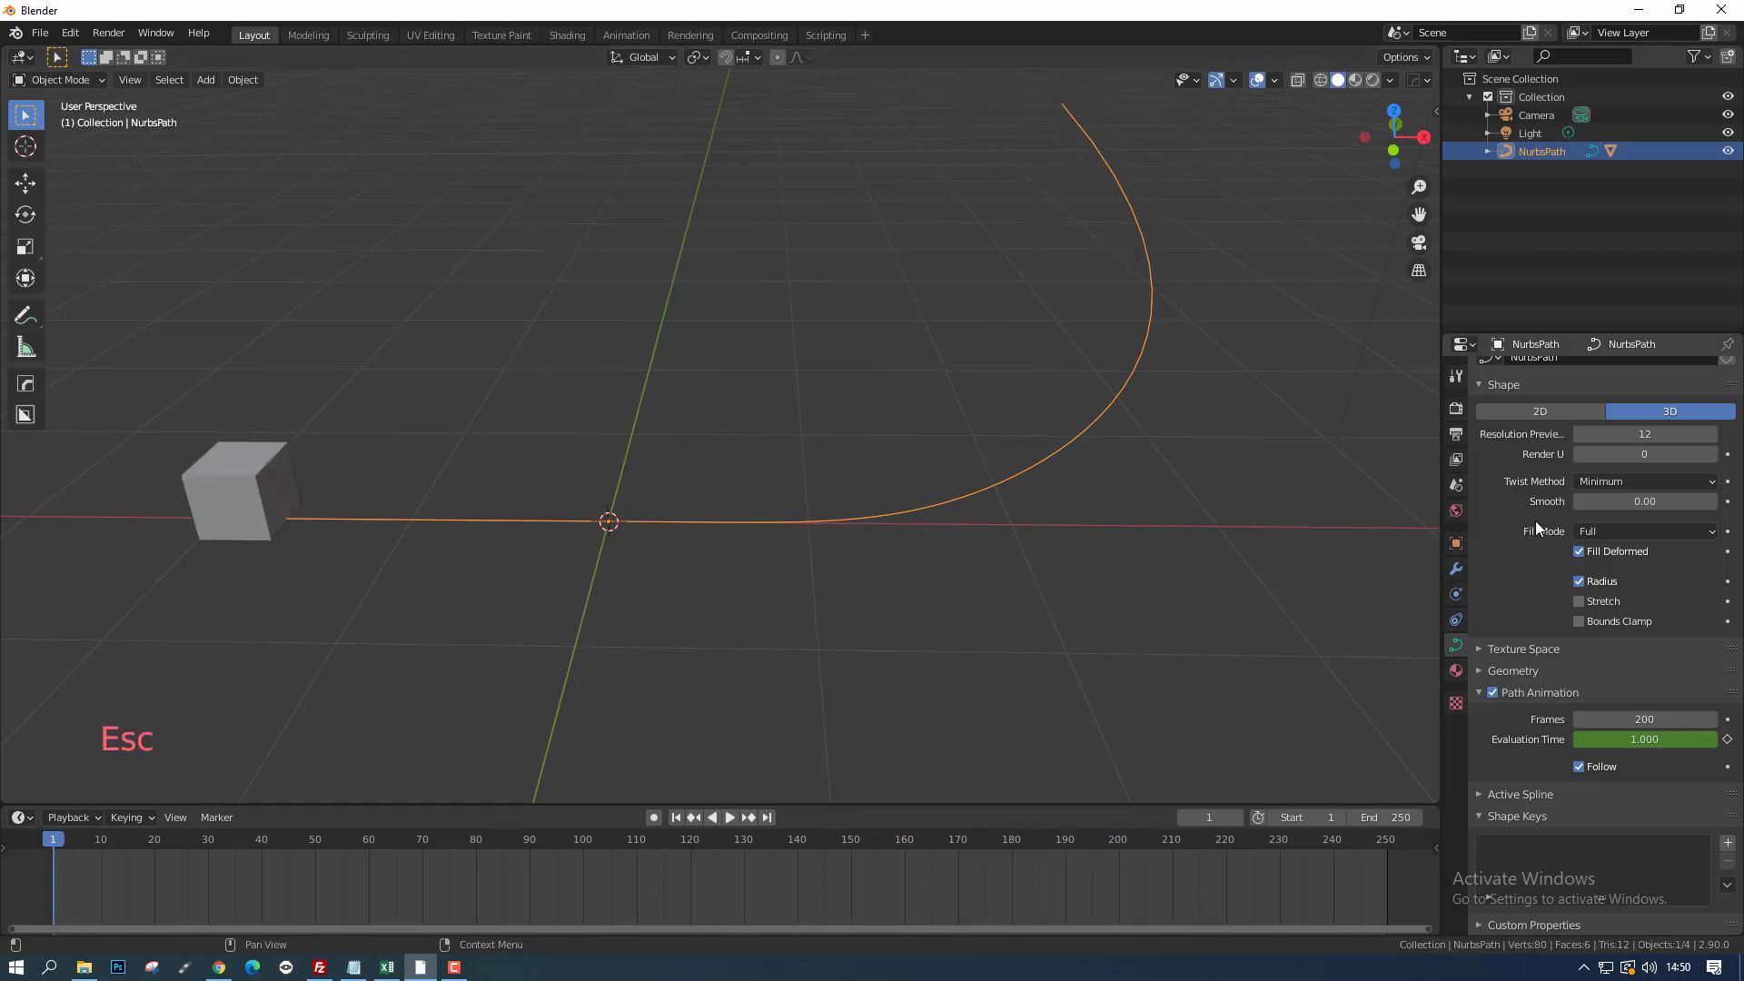
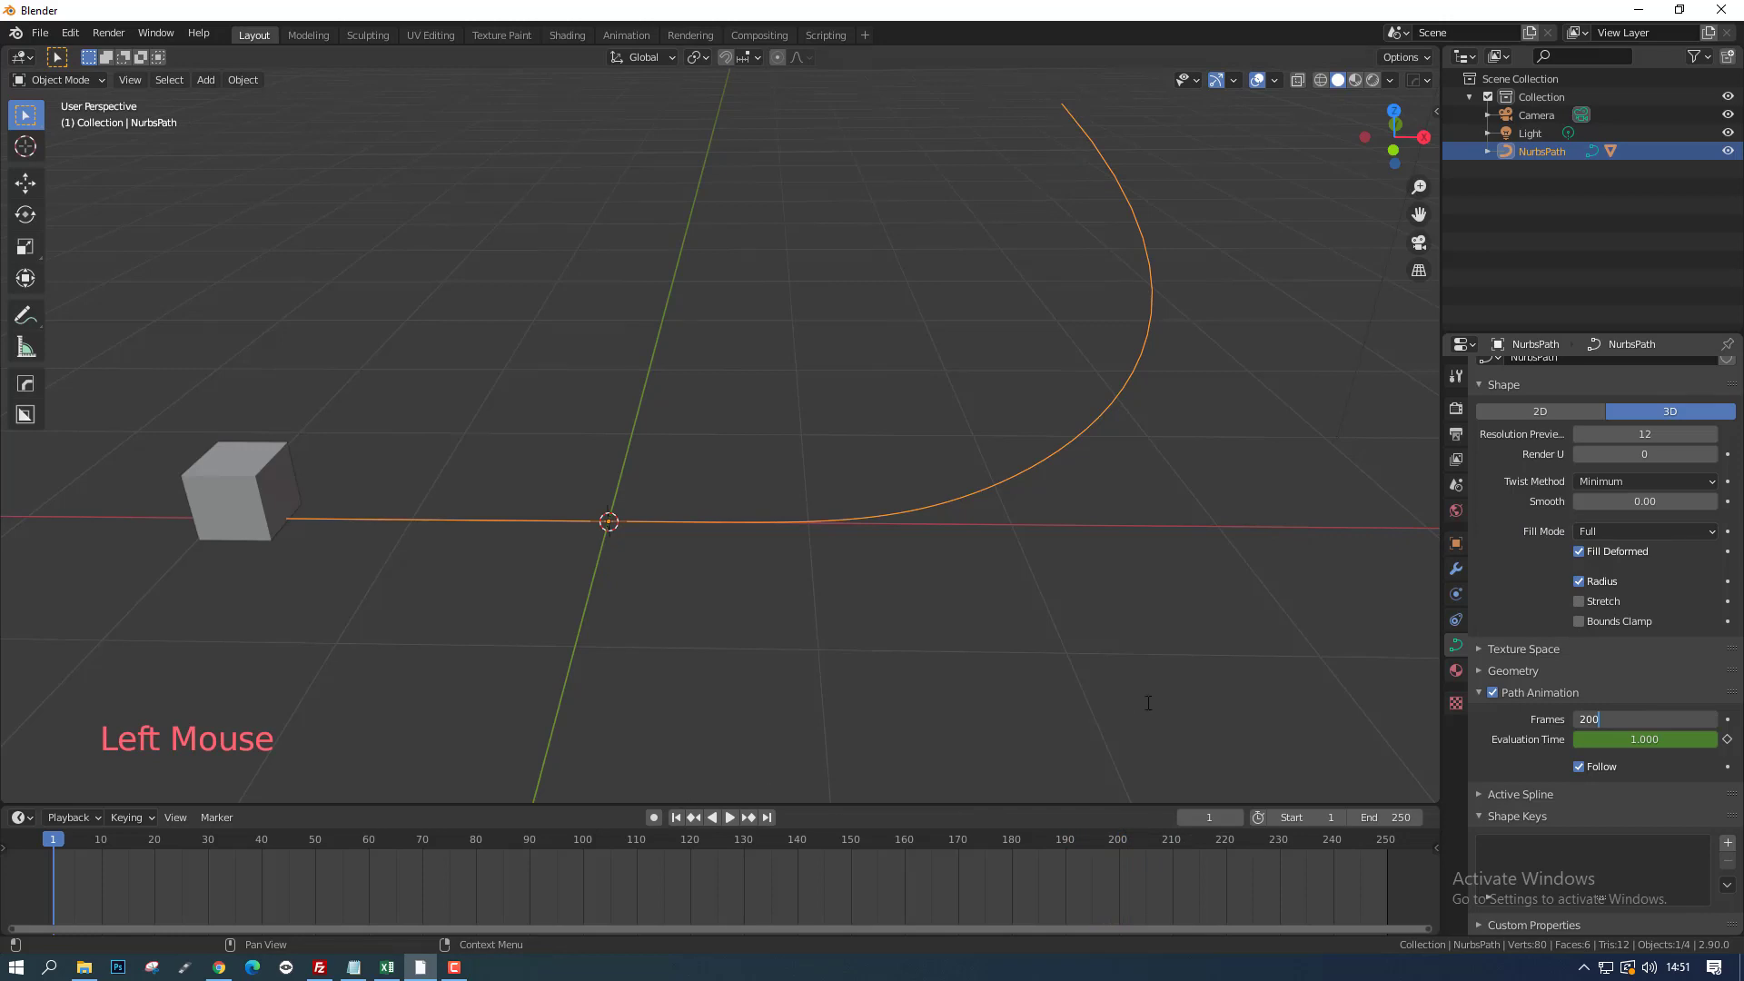
# Step: Shorten Path Animation Frames to 30 and move to the scene output settings
pyautogui.press('BackSpace')
pyautogui.press('BackSpace')
pyautogui.press('BackSpace')
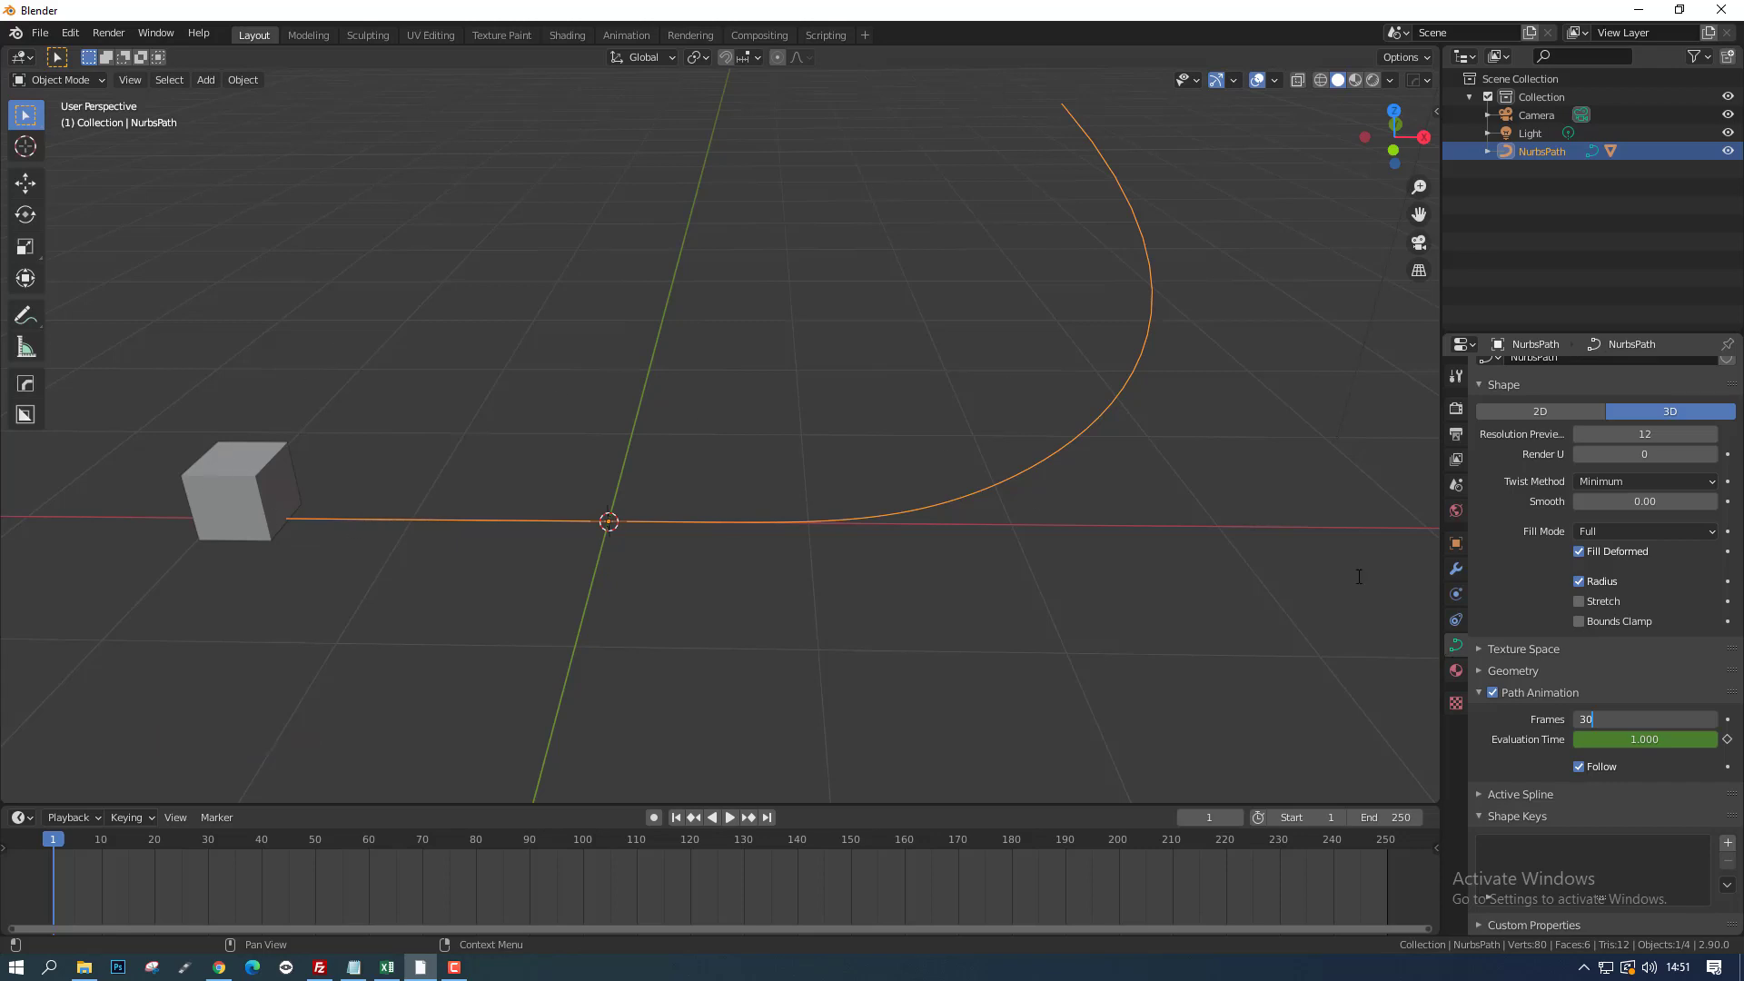
pyautogui.doubleClick(1462, 471)
pyautogui.doubleClick(1467, 437)
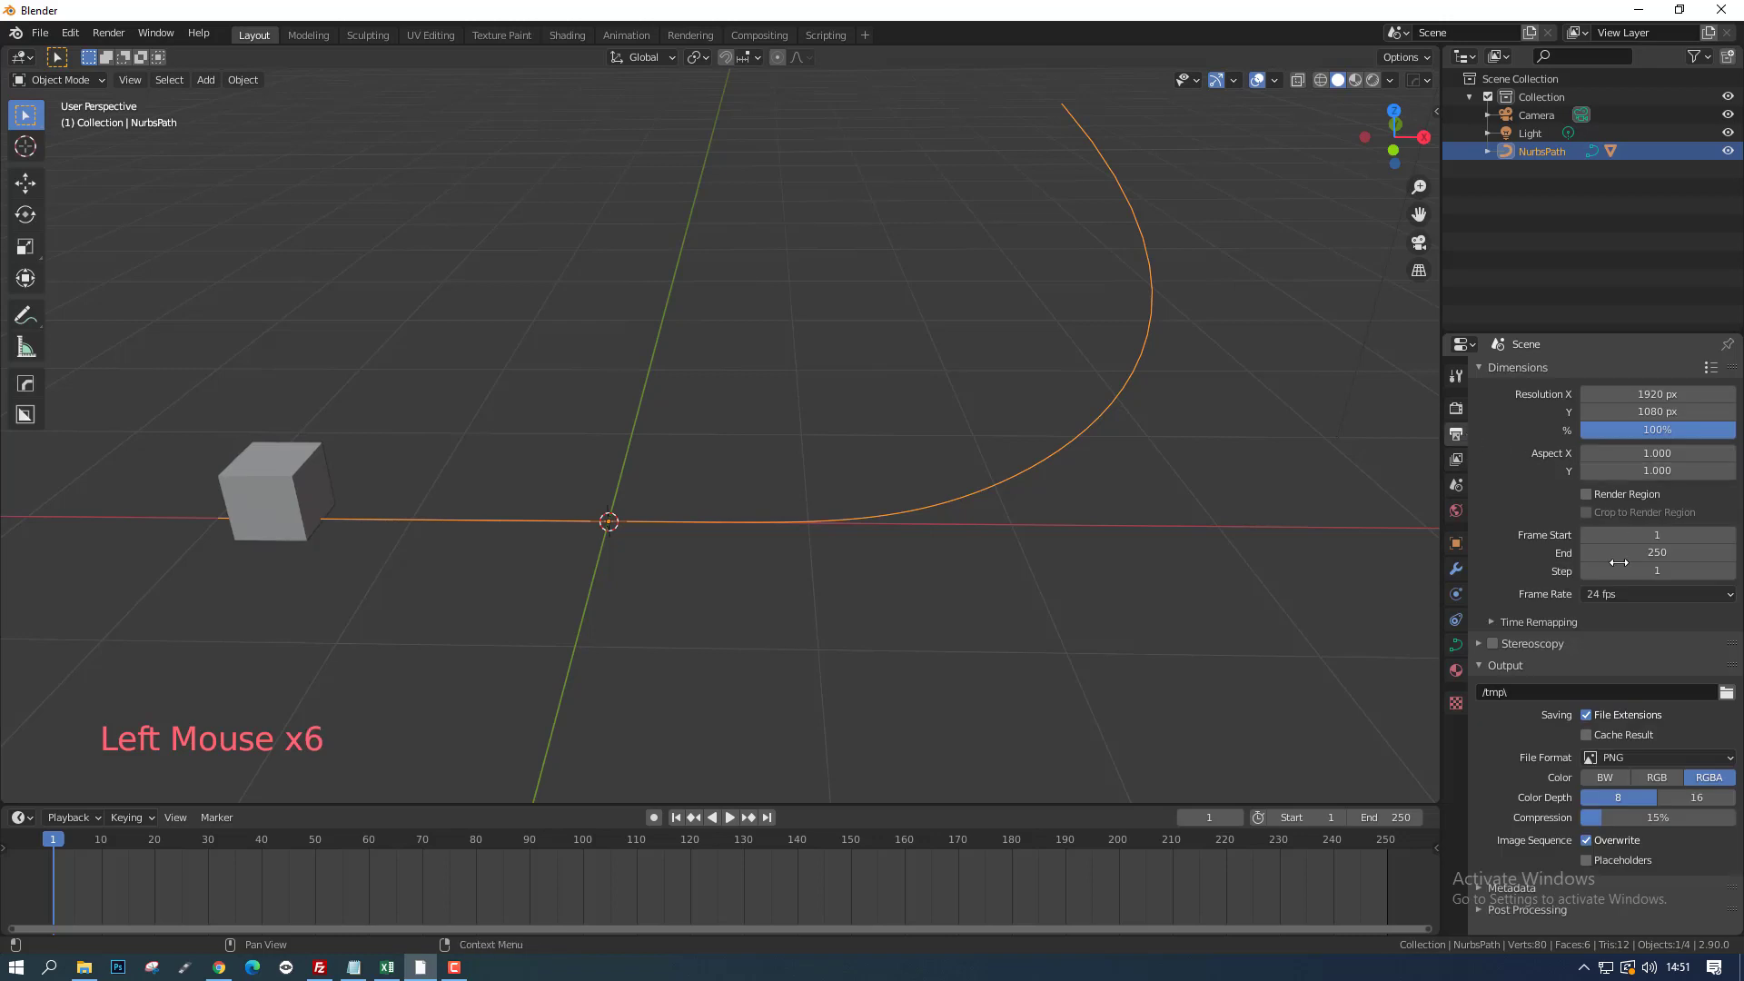
pyautogui.scroll(-3)
pyautogui.scroll(3)
pyautogui.scroll(-3)
pyautogui.scroll(3)
# Step: Set the scene frame rate to 30 fps and replay to check timing
pyautogui.doubleClick(1461, 466)
pyautogui.doubleClick(1460, 441)
pyautogui.click(1645, 607)
pyautogui.click(1645, 607)
pyautogui.click(1645, 607)
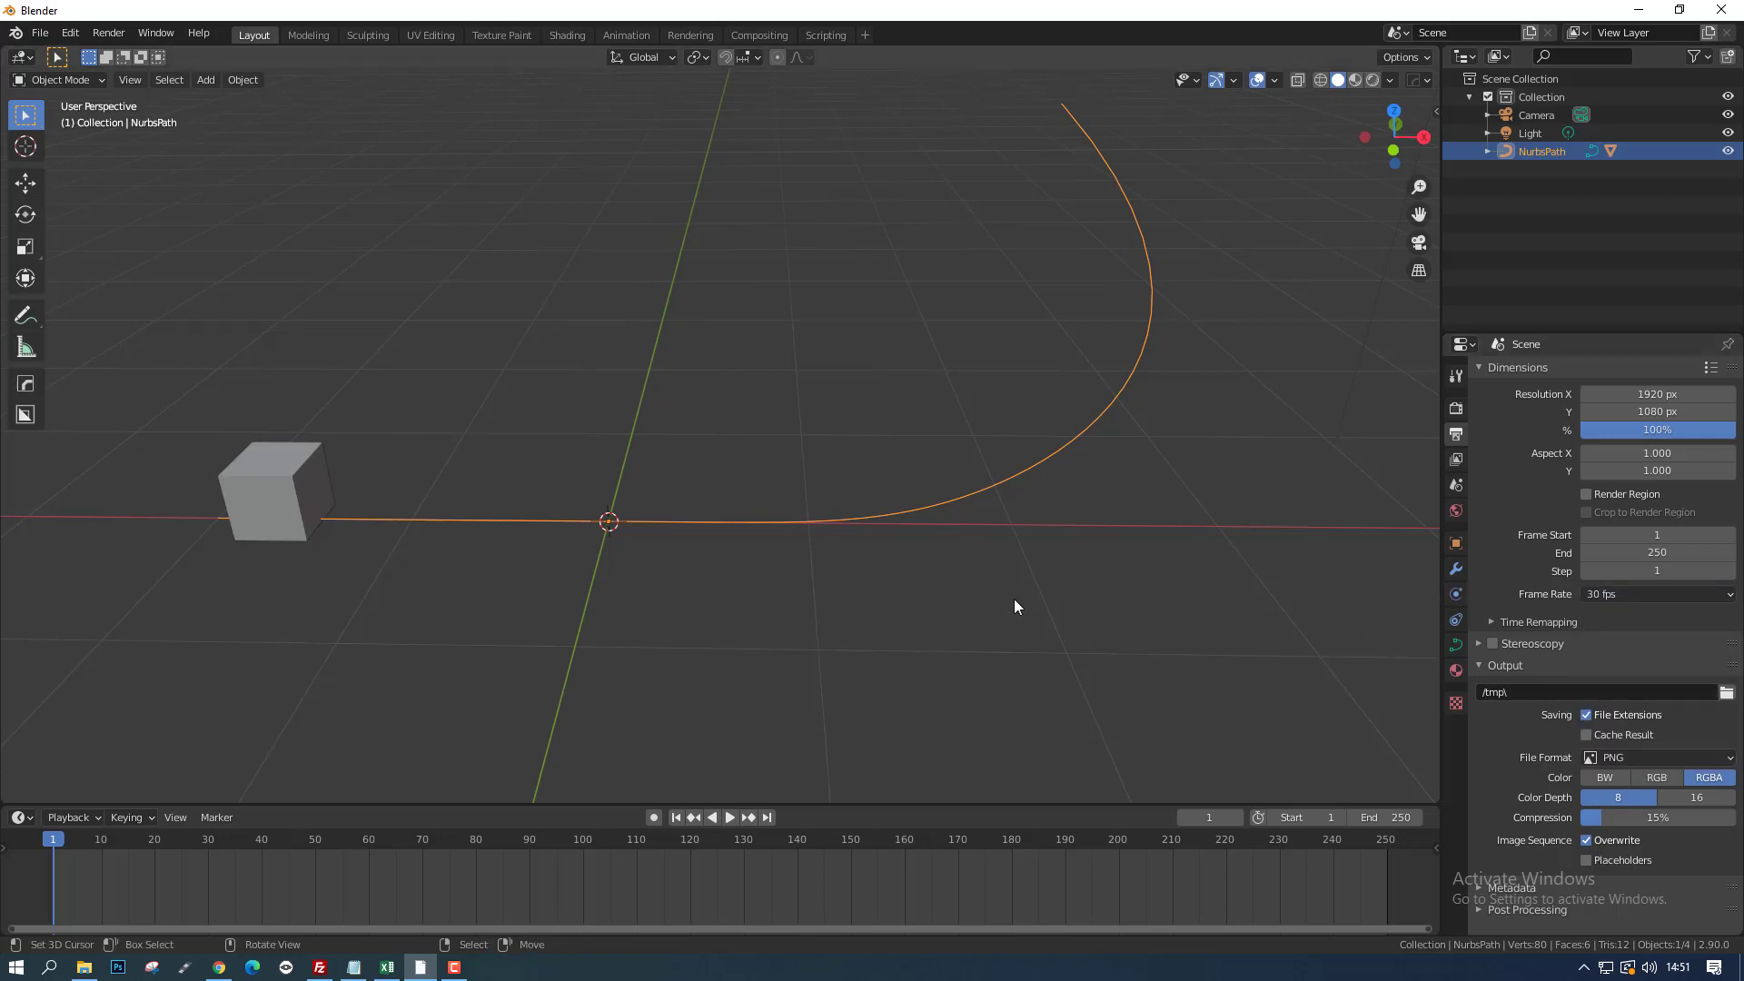
pyautogui.press('alt+a')
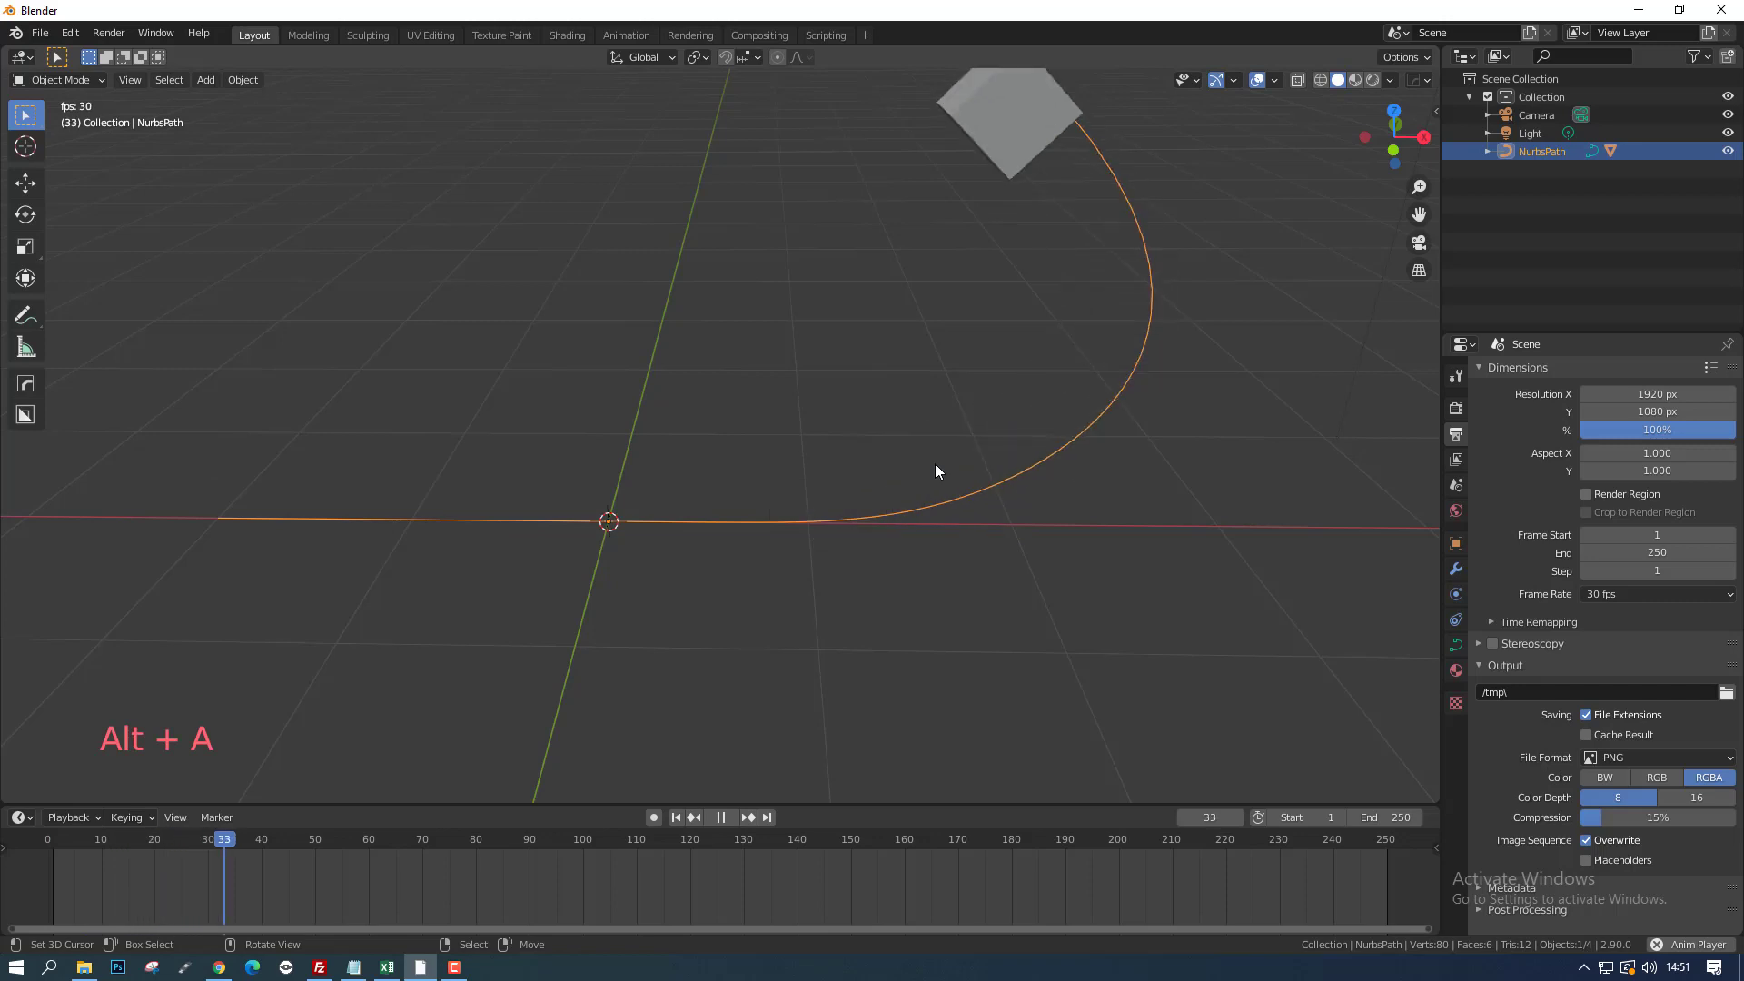
pyautogui.press('Escape')
# Step: Stop playback, select every object and delete them all
pyautogui.press('alt+a')
pyautogui.press('Escape')
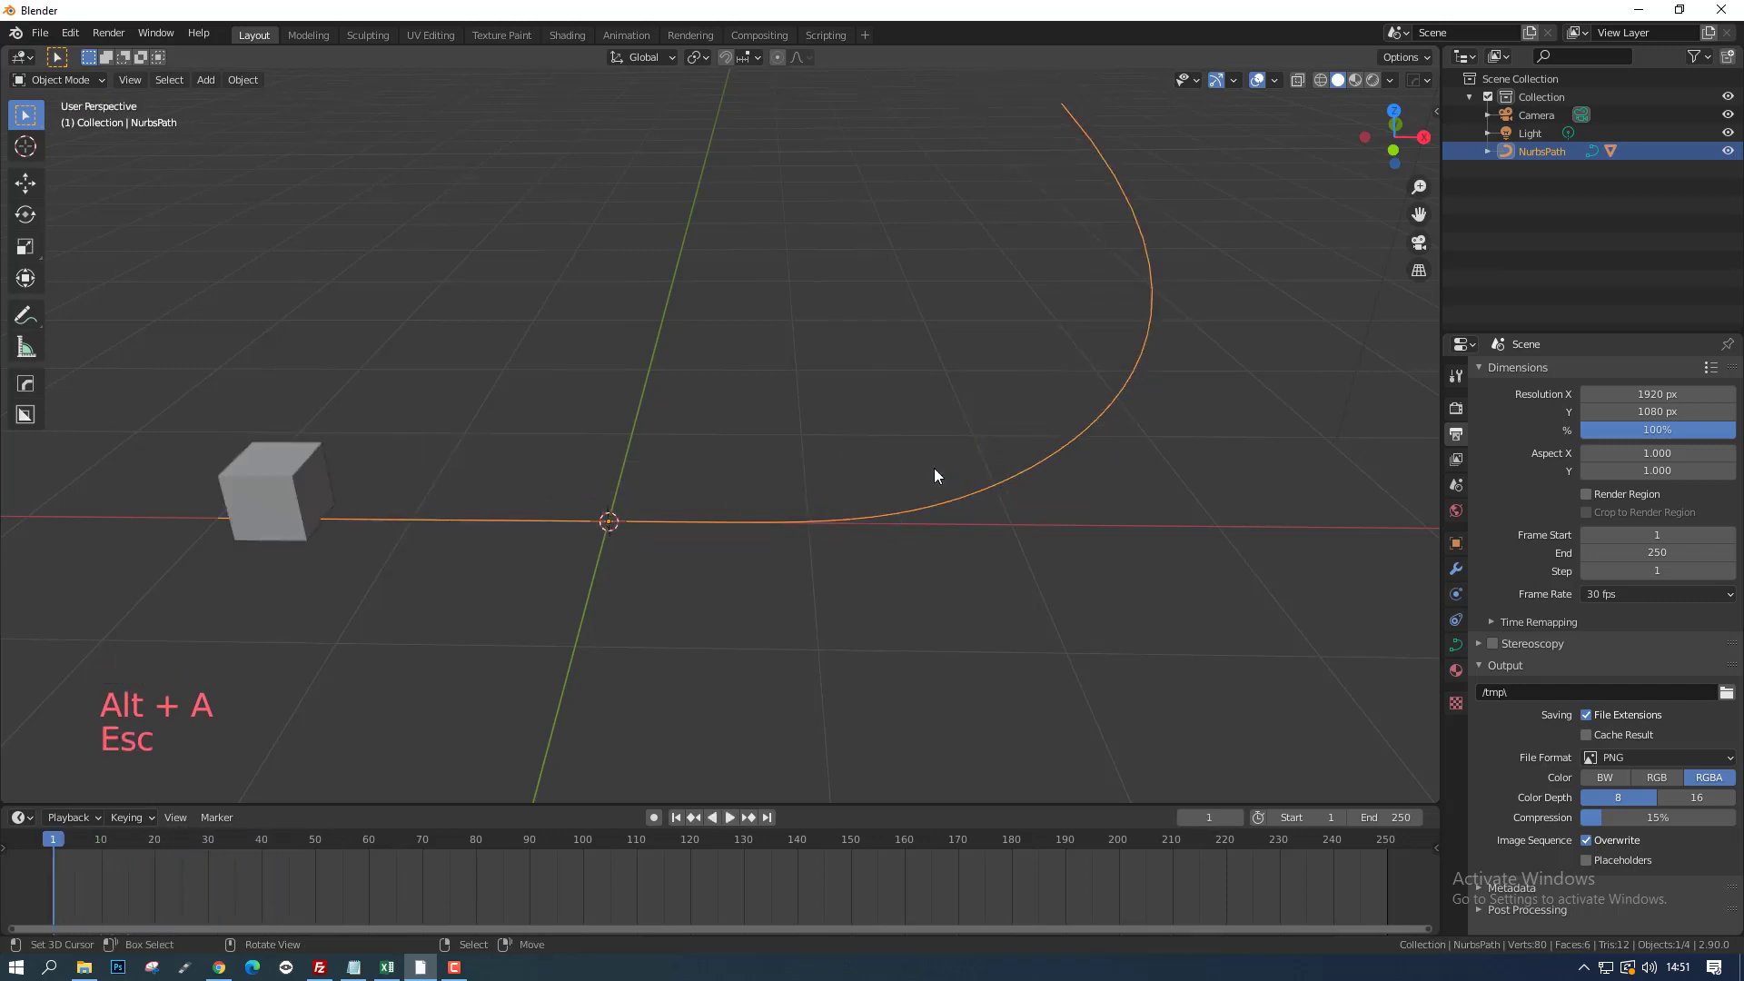
pyautogui.middleClick(1012, 480)
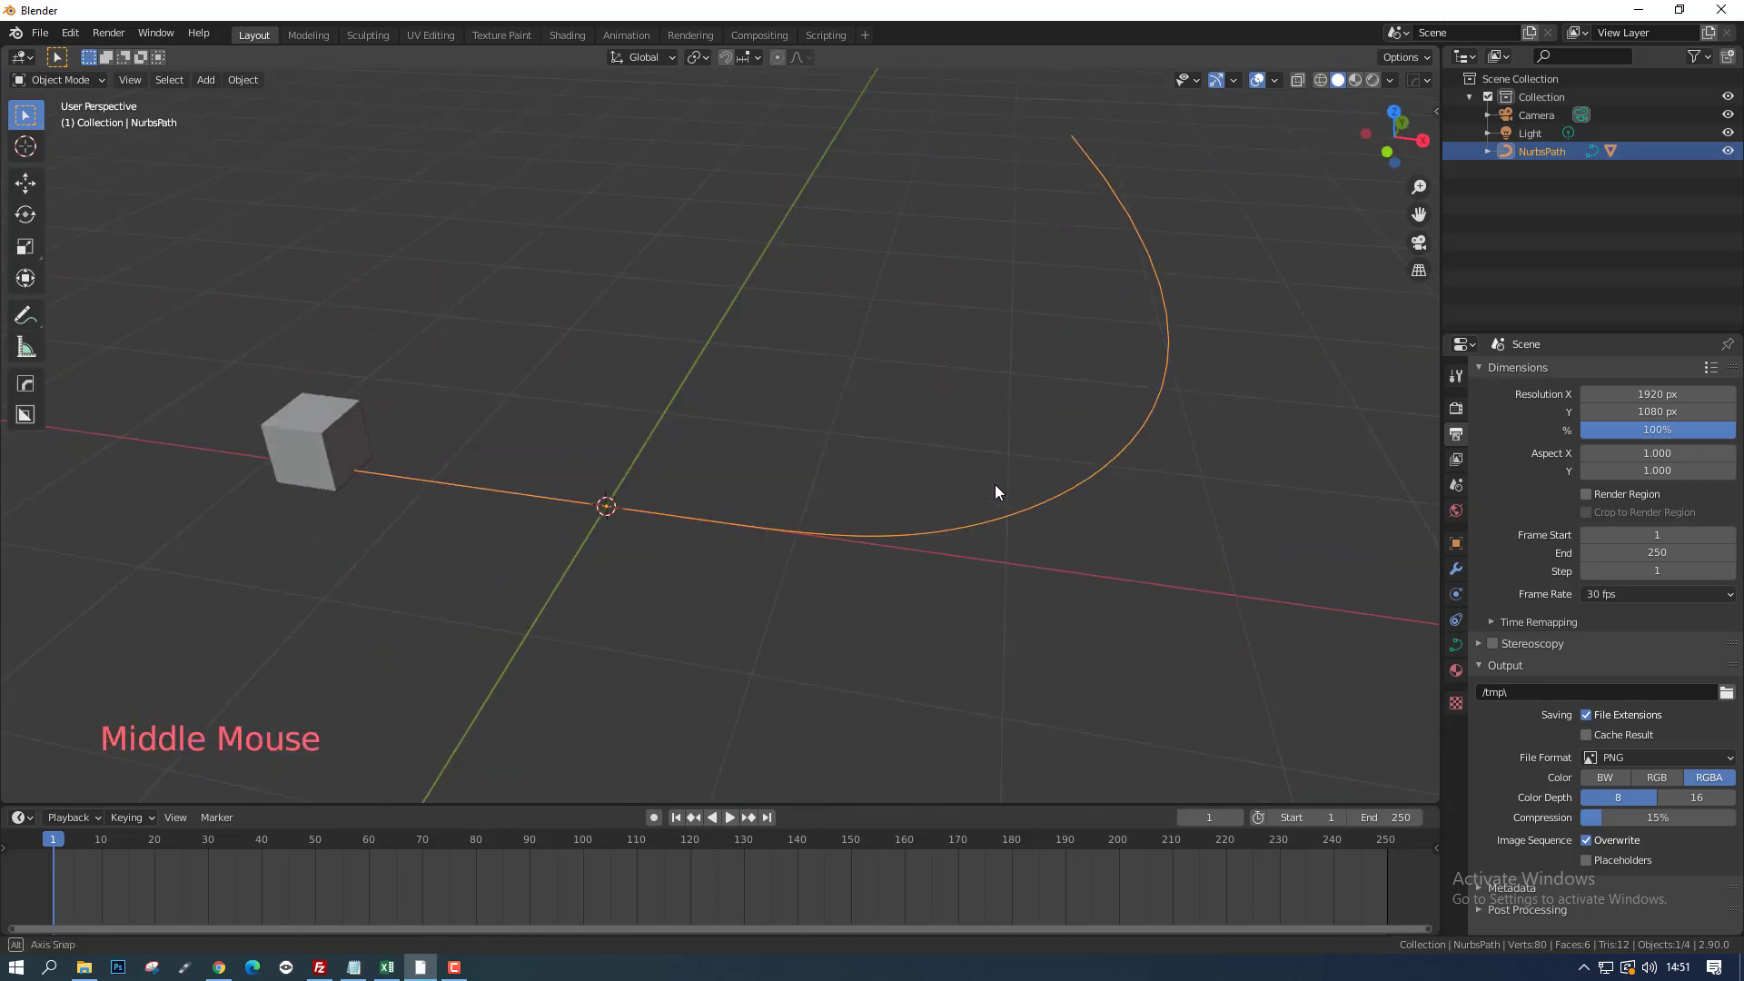
pyautogui.scroll(-3)
pyautogui.press('a')
pyautogui.press('a')
pyautogui.press('a')
pyautogui.press('a')
pyautogui.press('x')
# Step: Switch to top view with Numpad 7 and bring up the add menu
pyautogui.scroll(3)
pyautogui.scroll(-3)
pyautogui.press('KP_7')
pyautogui.press('shift+a')
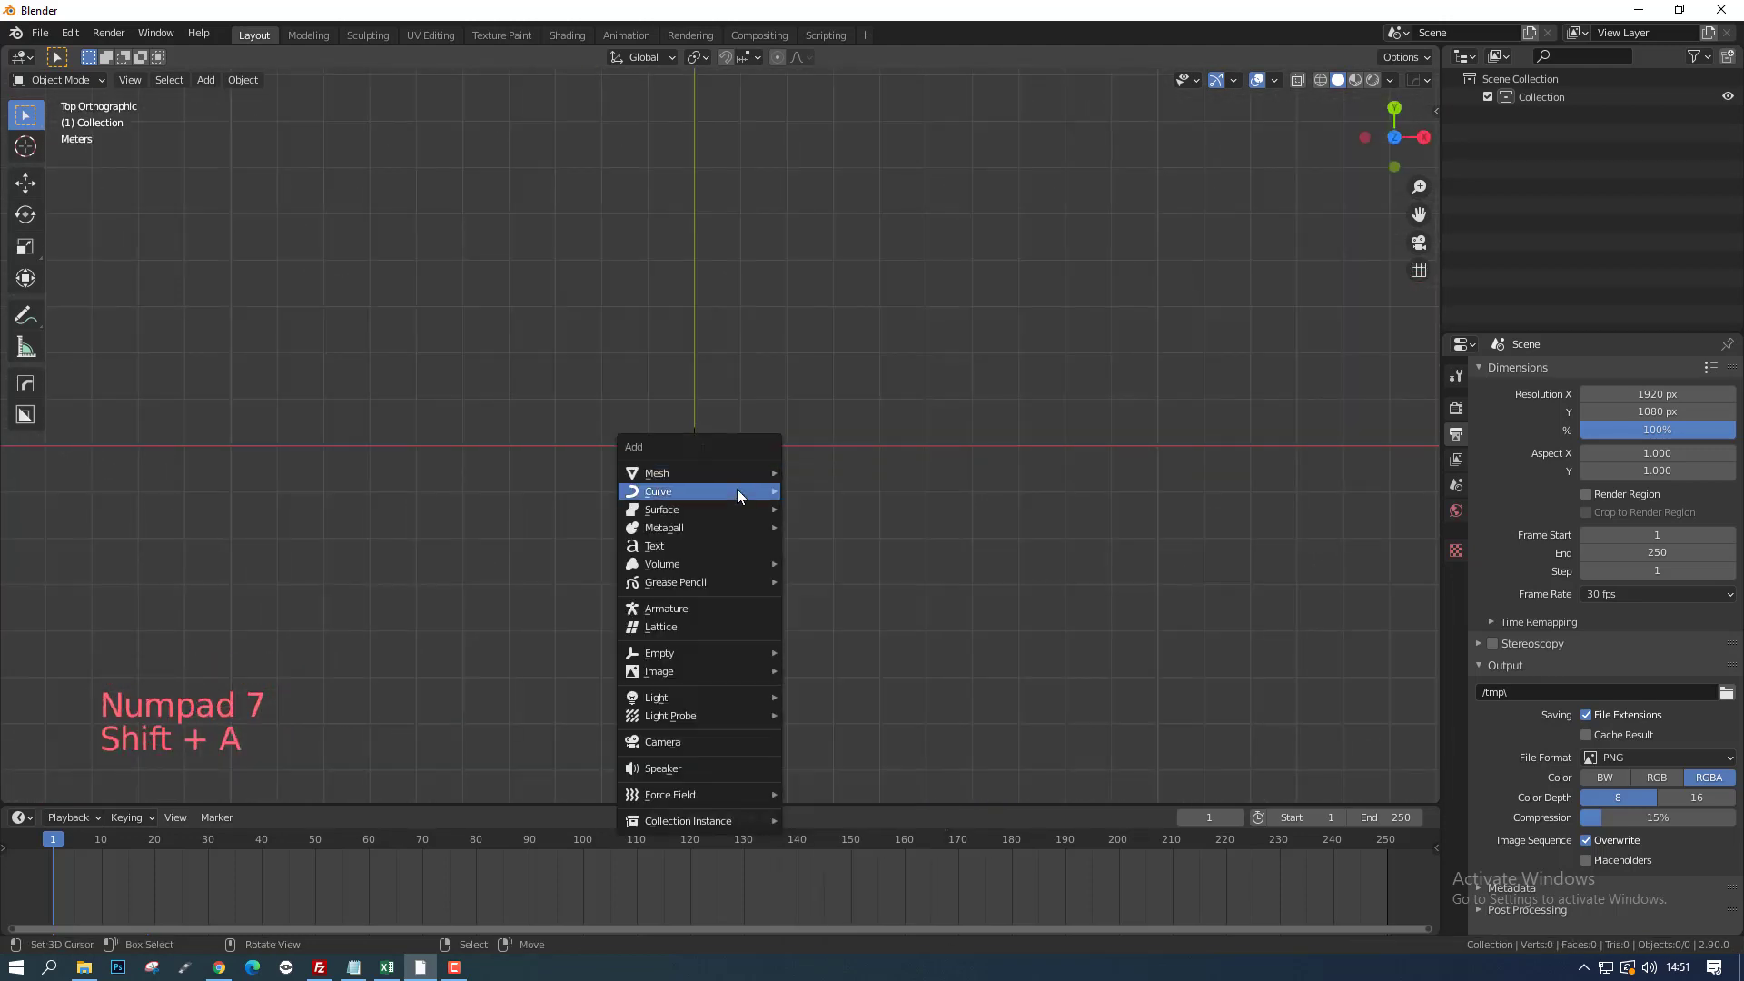
# Step: Add a NURBS path, shift it left along X, and enter edit mode
pyautogui.click(842, 580)
pyautogui.press('g')
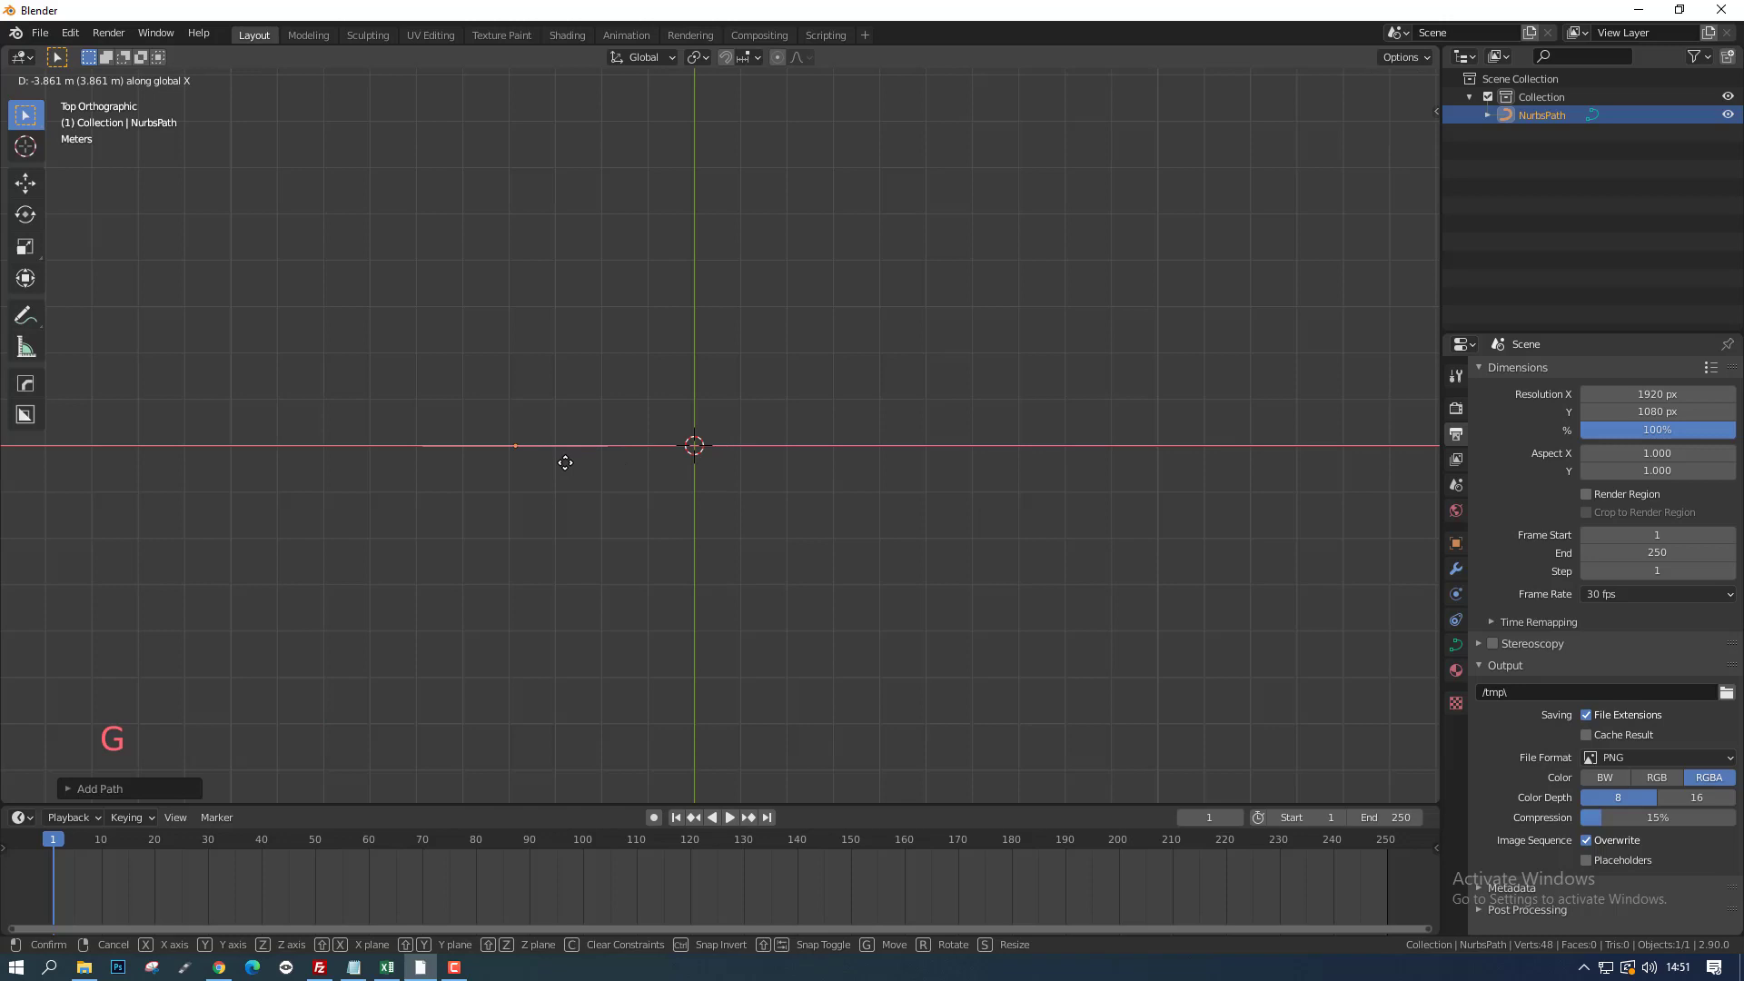
pyautogui.press('Tab')
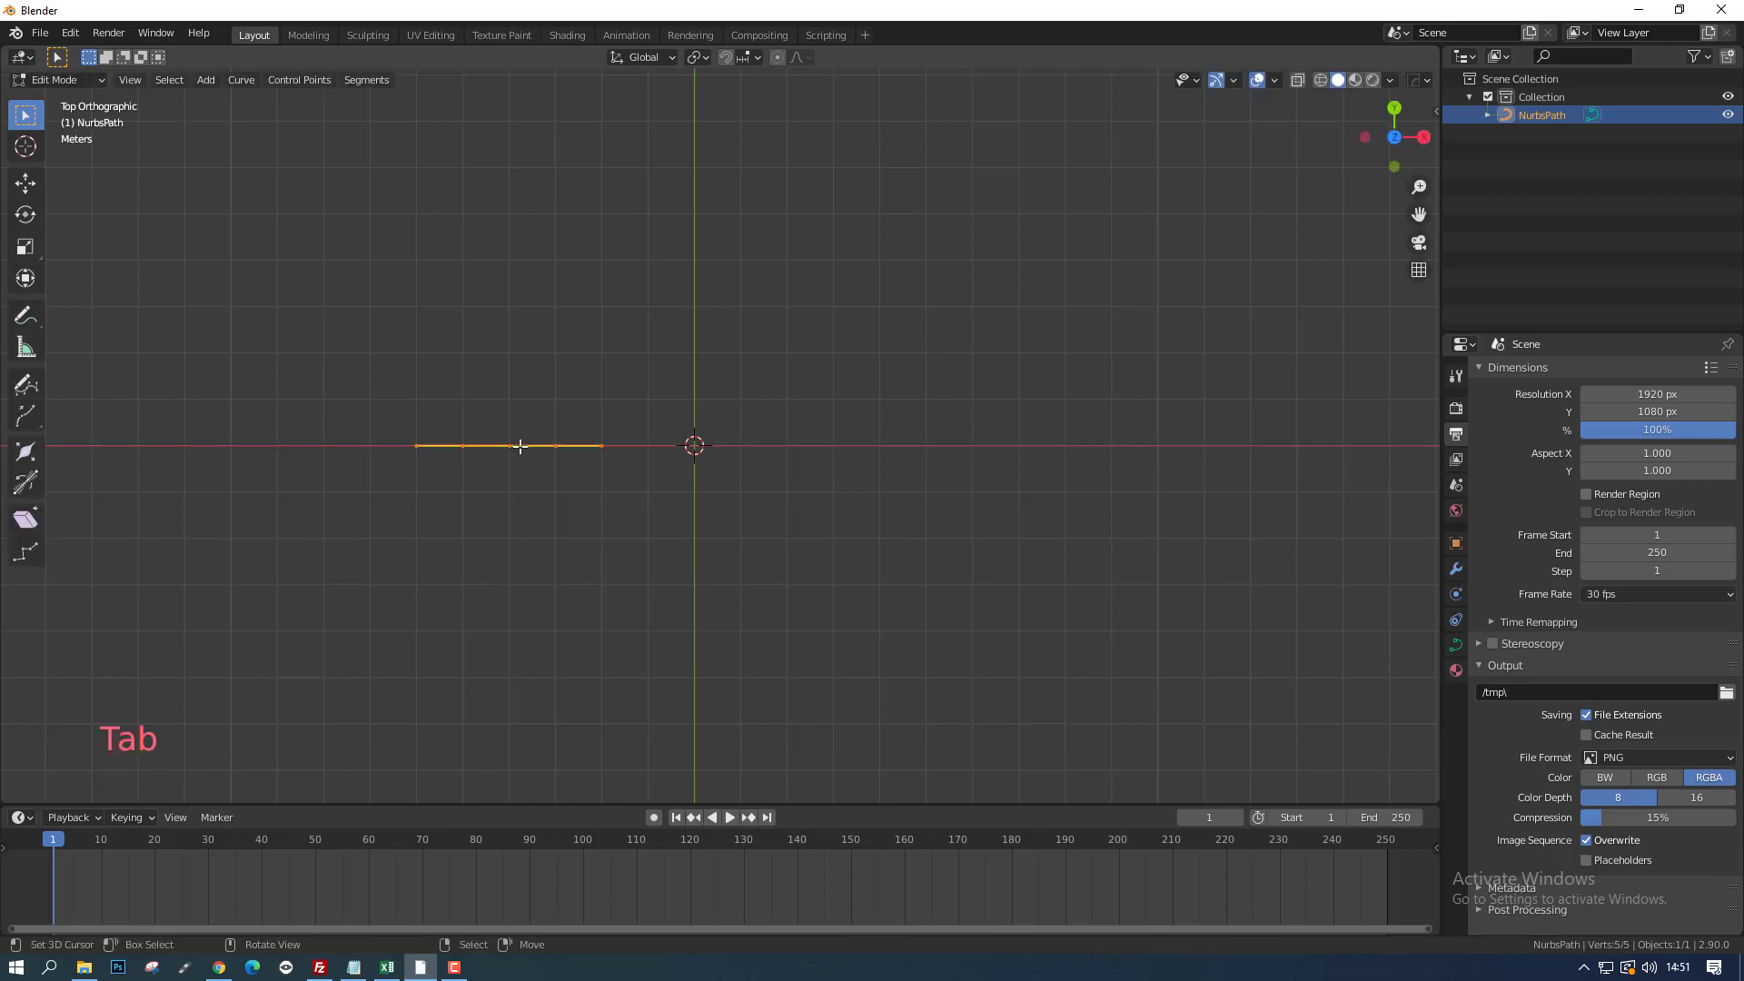
# Step: Extrude the end point repeatedly into a long wave that loops back, then leave edit mode
pyautogui.rightClick(601, 444)
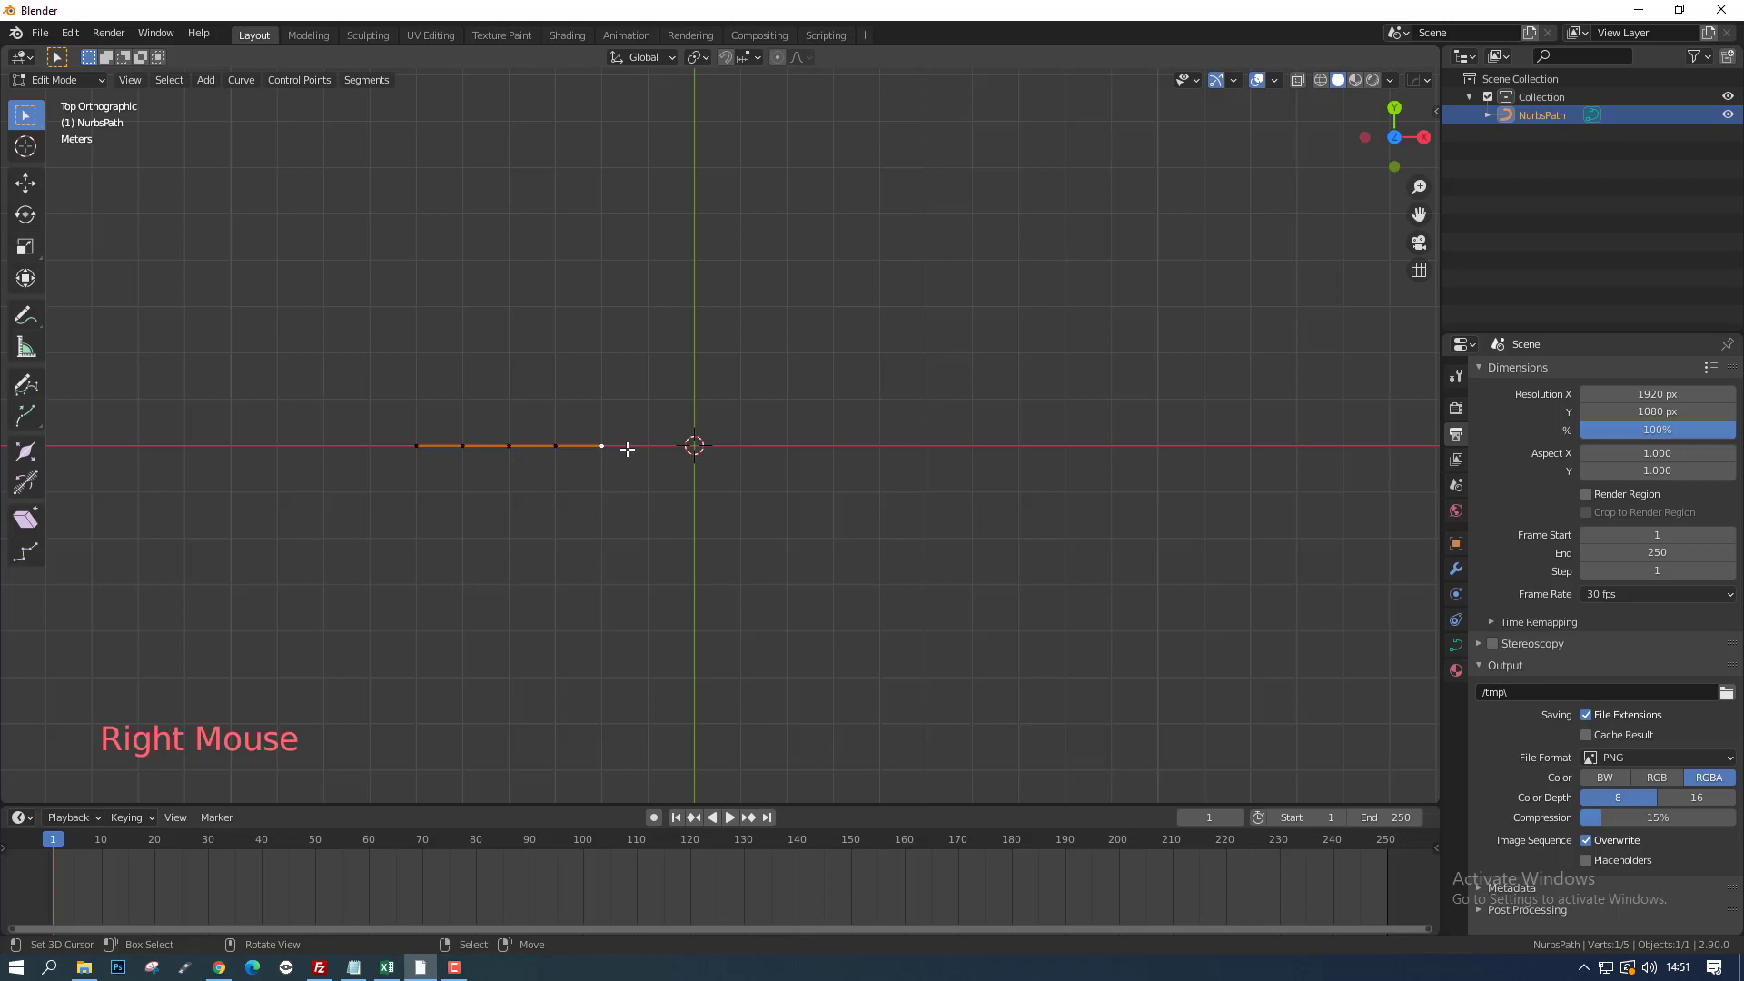
pyautogui.press('e')
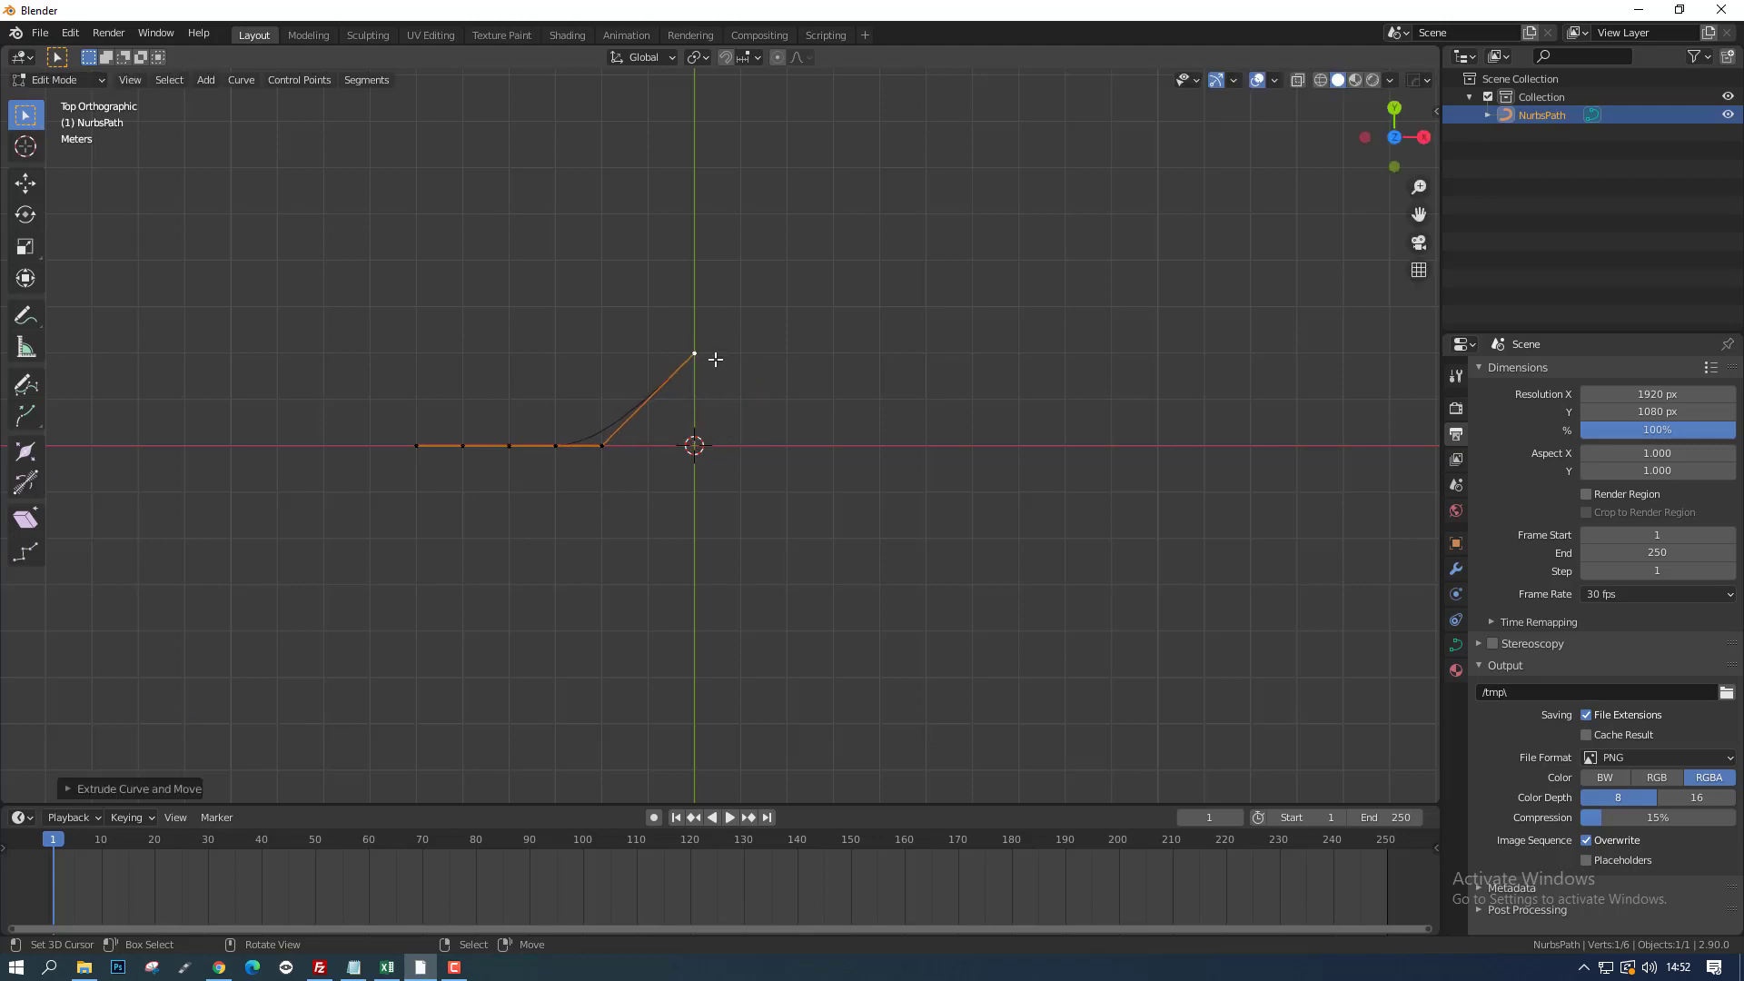
pyautogui.press('g')
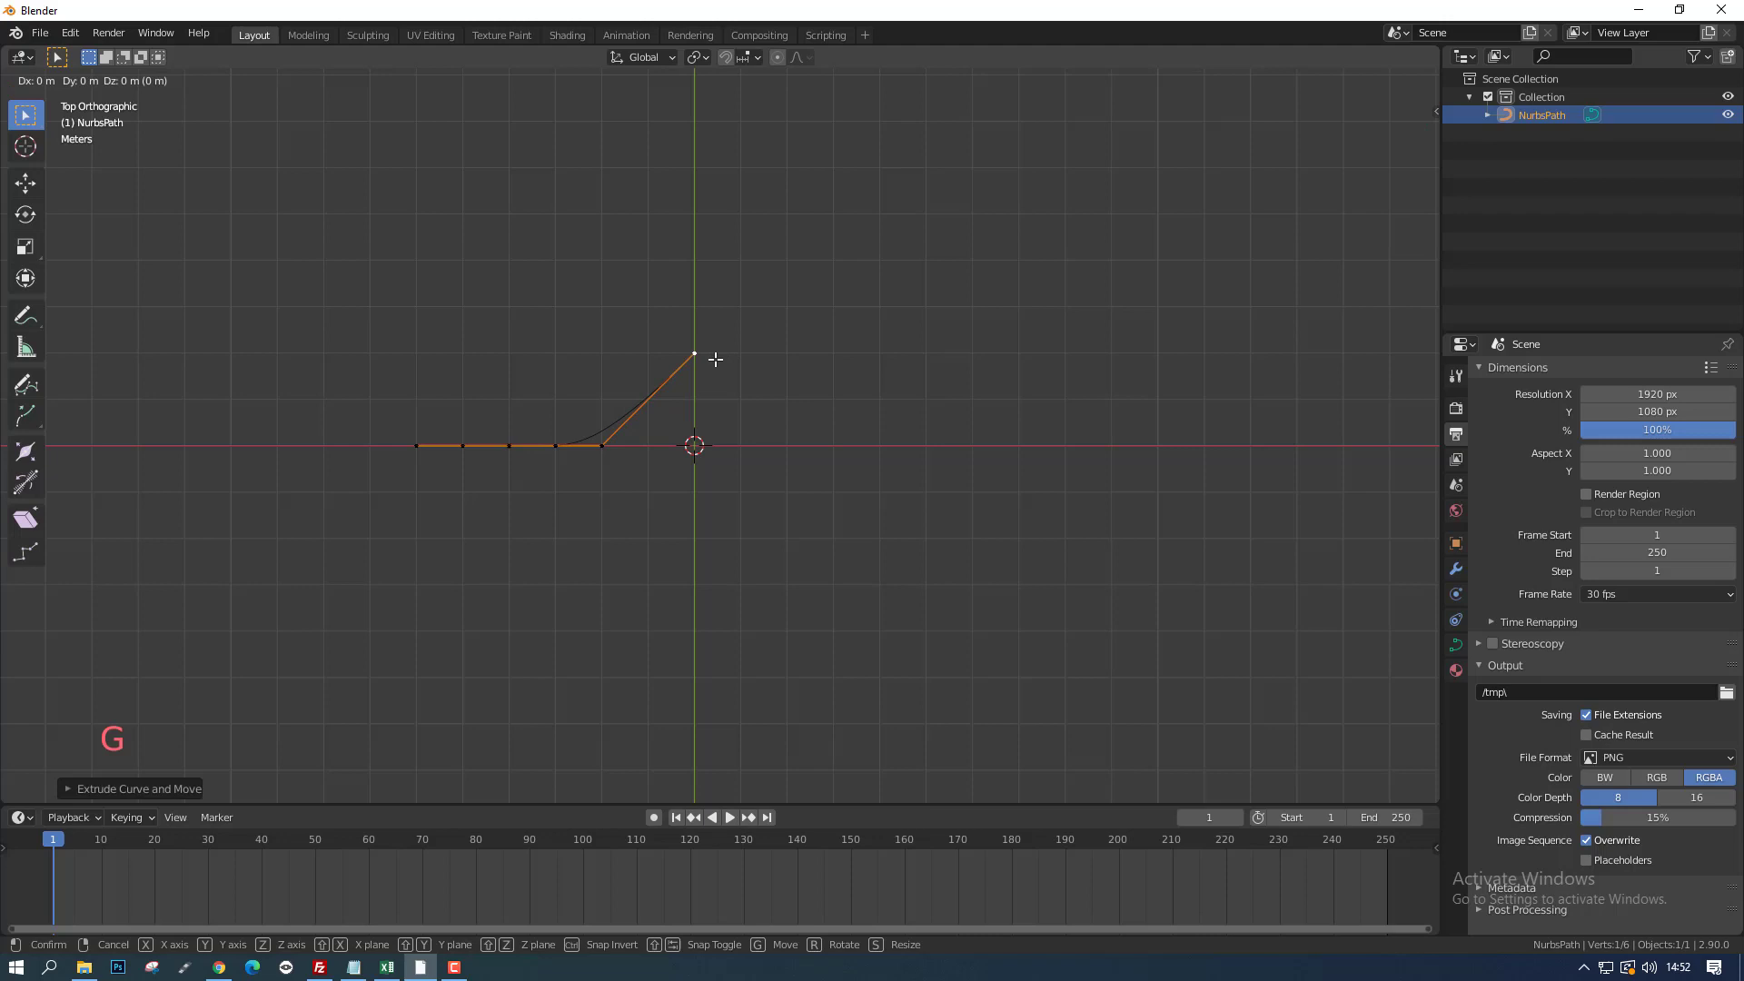
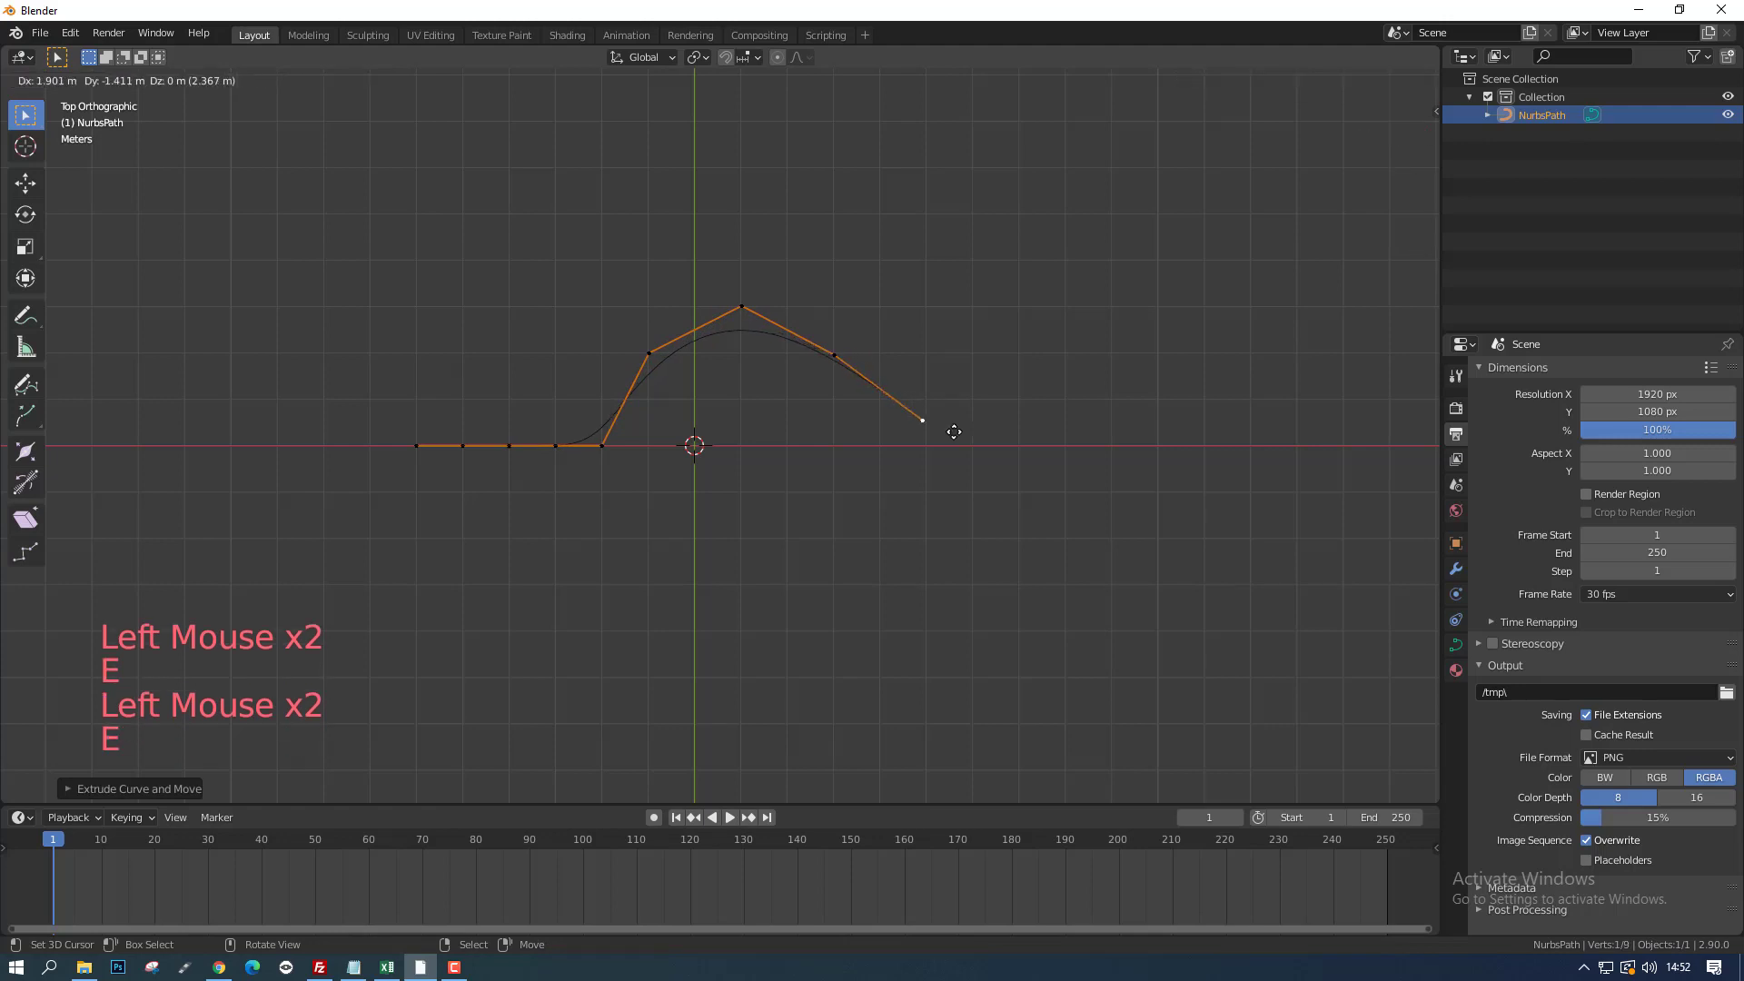
pyautogui.press('e')
pyautogui.press('e')
pyautogui.press('e')
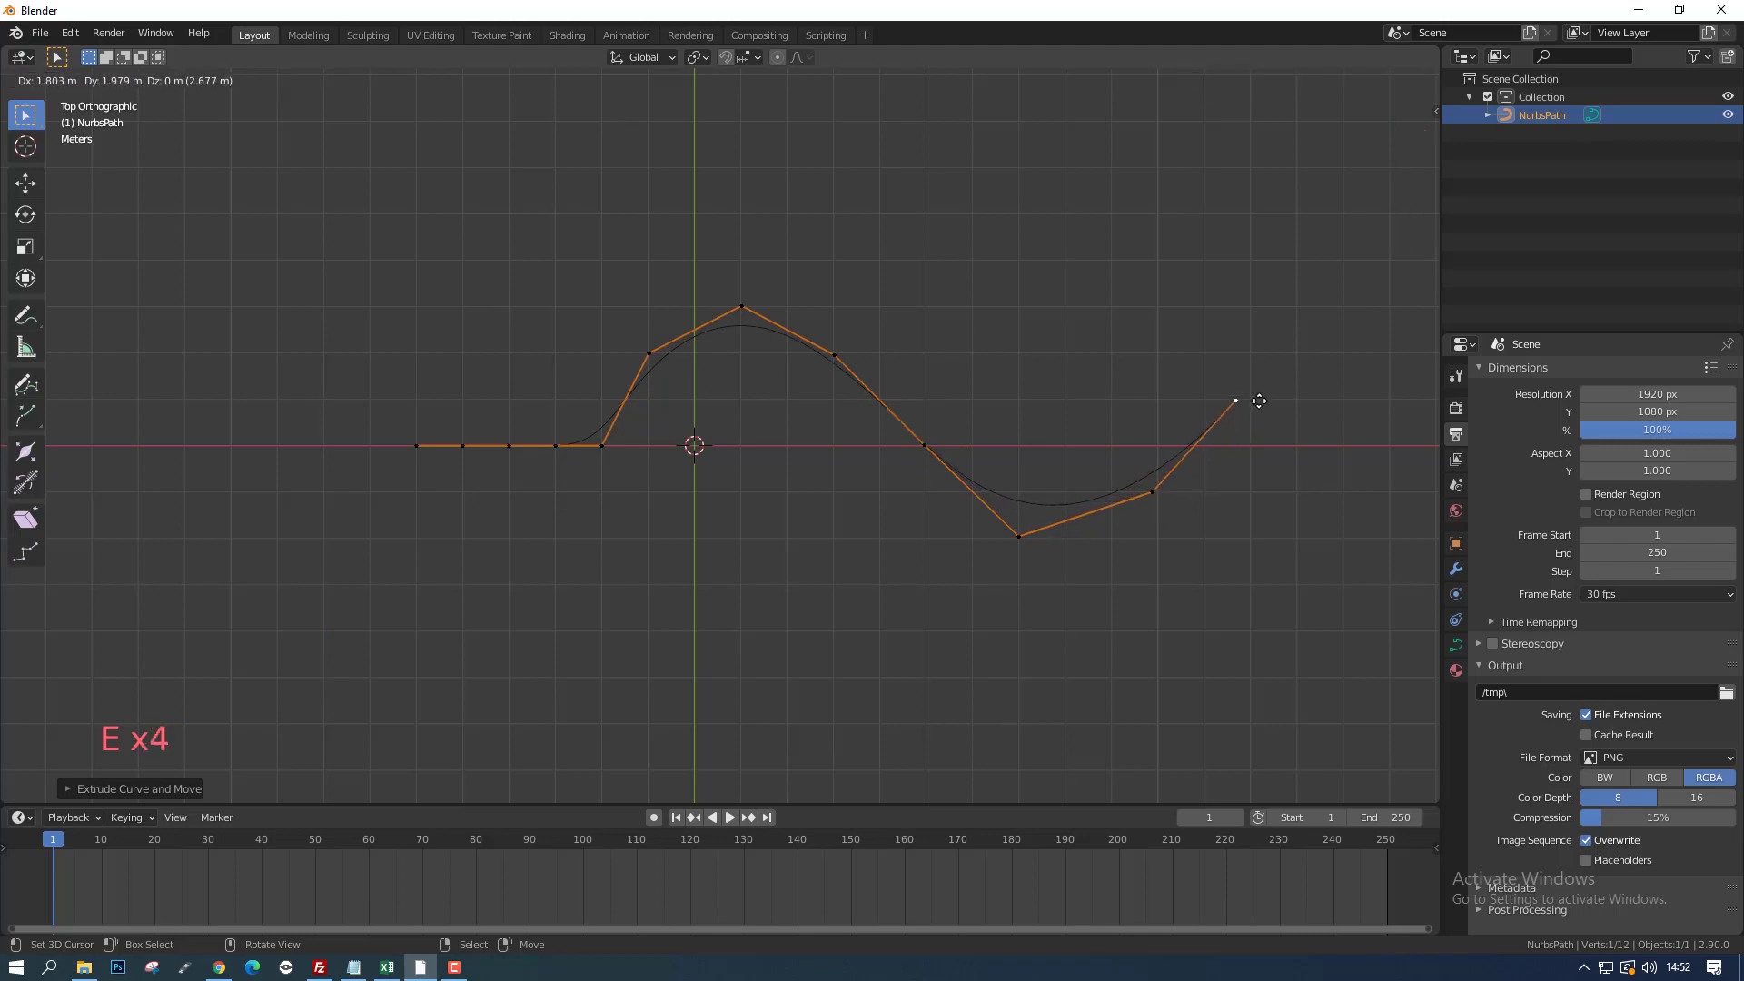
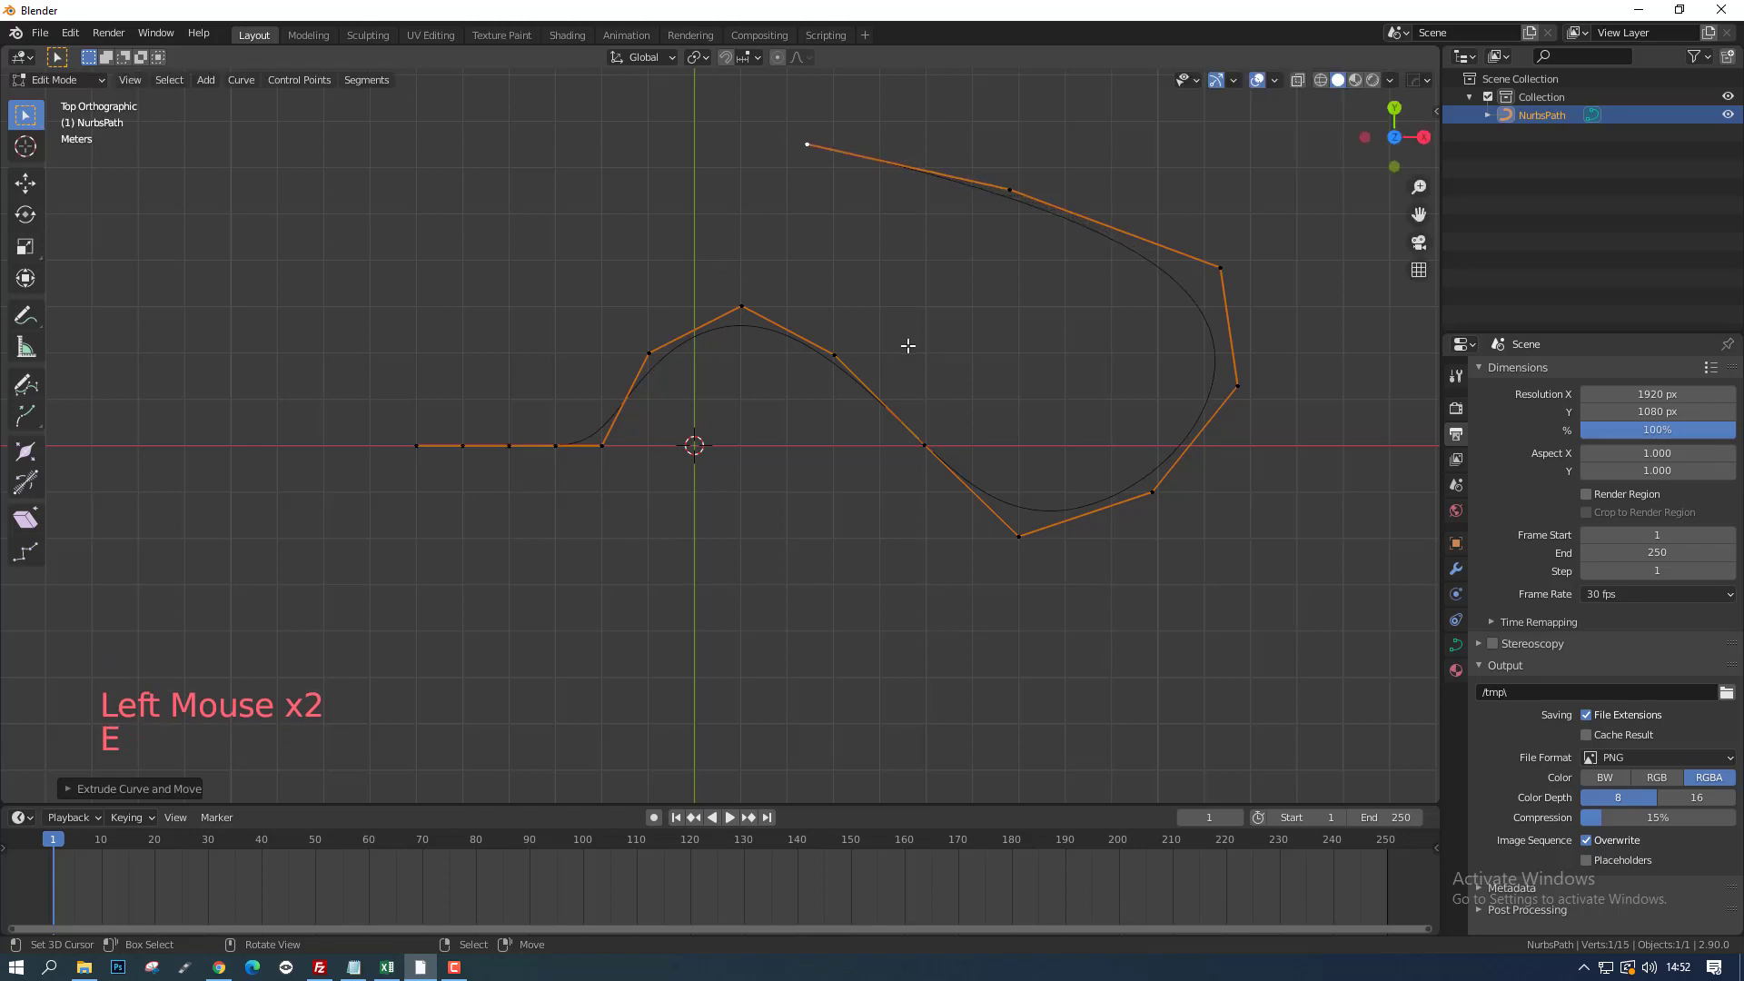
pyautogui.press('Tab')
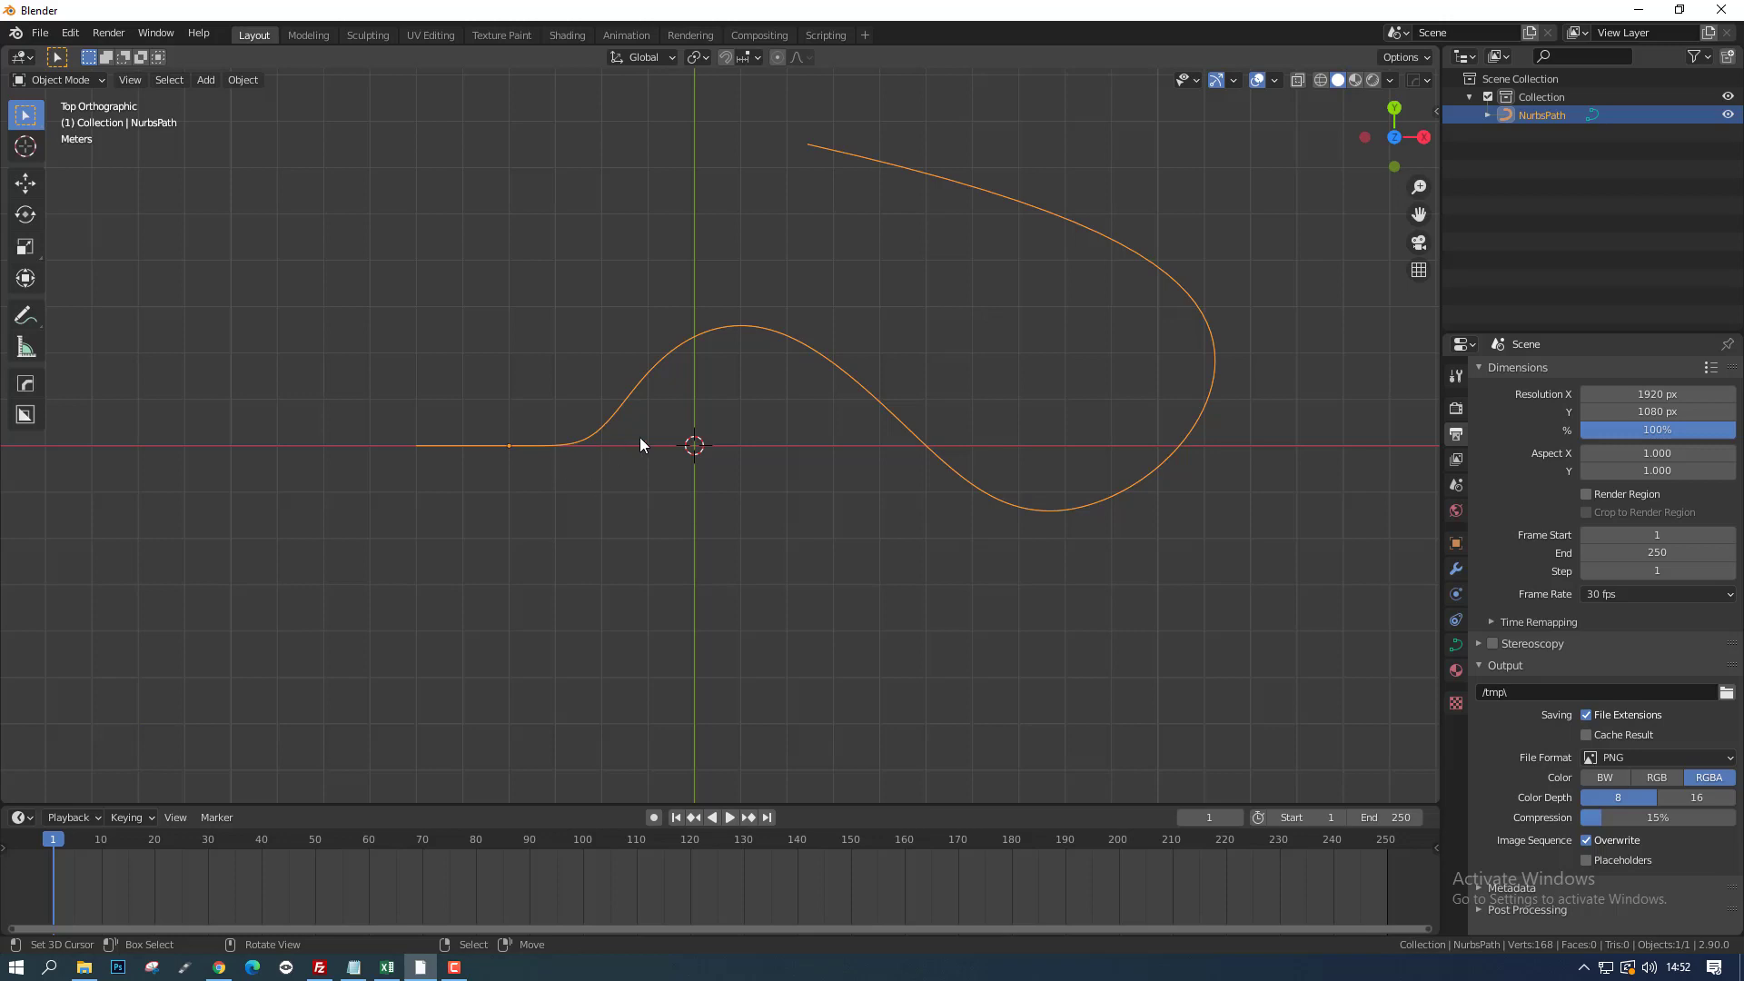
# Step: Add an icosphere, scale it to about half size and move it along X to the path's start
pyautogui.press('shift+a')
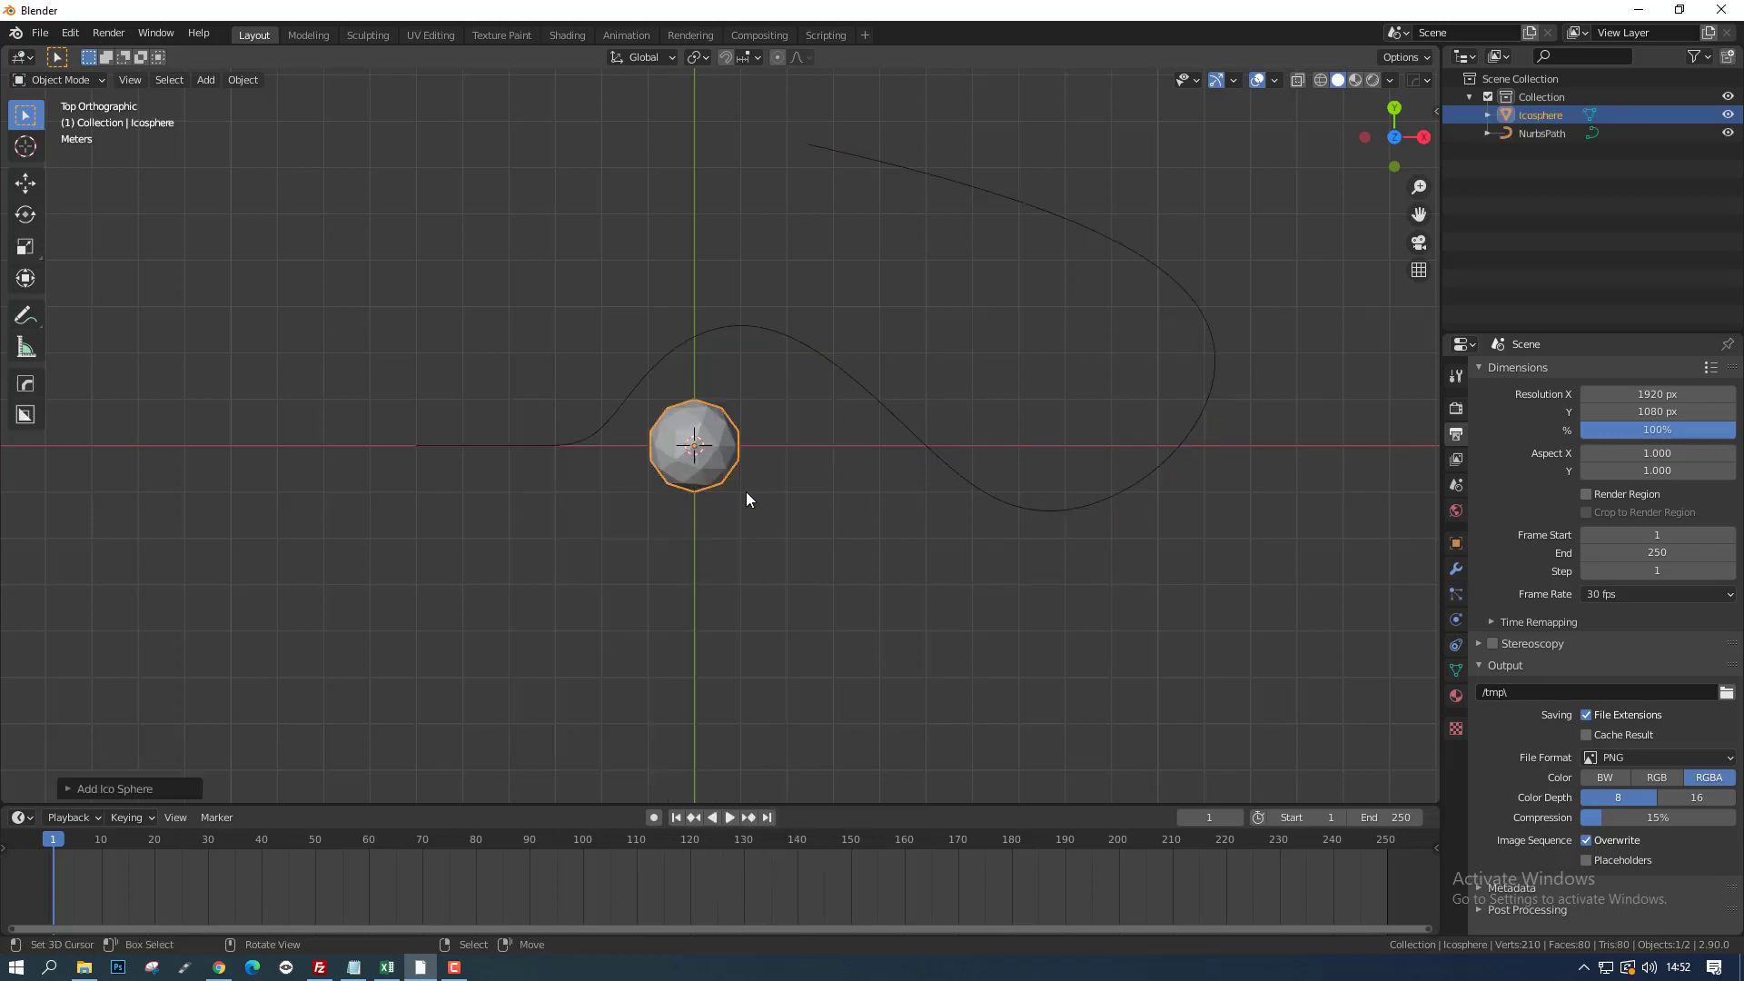
pyautogui.press('s')
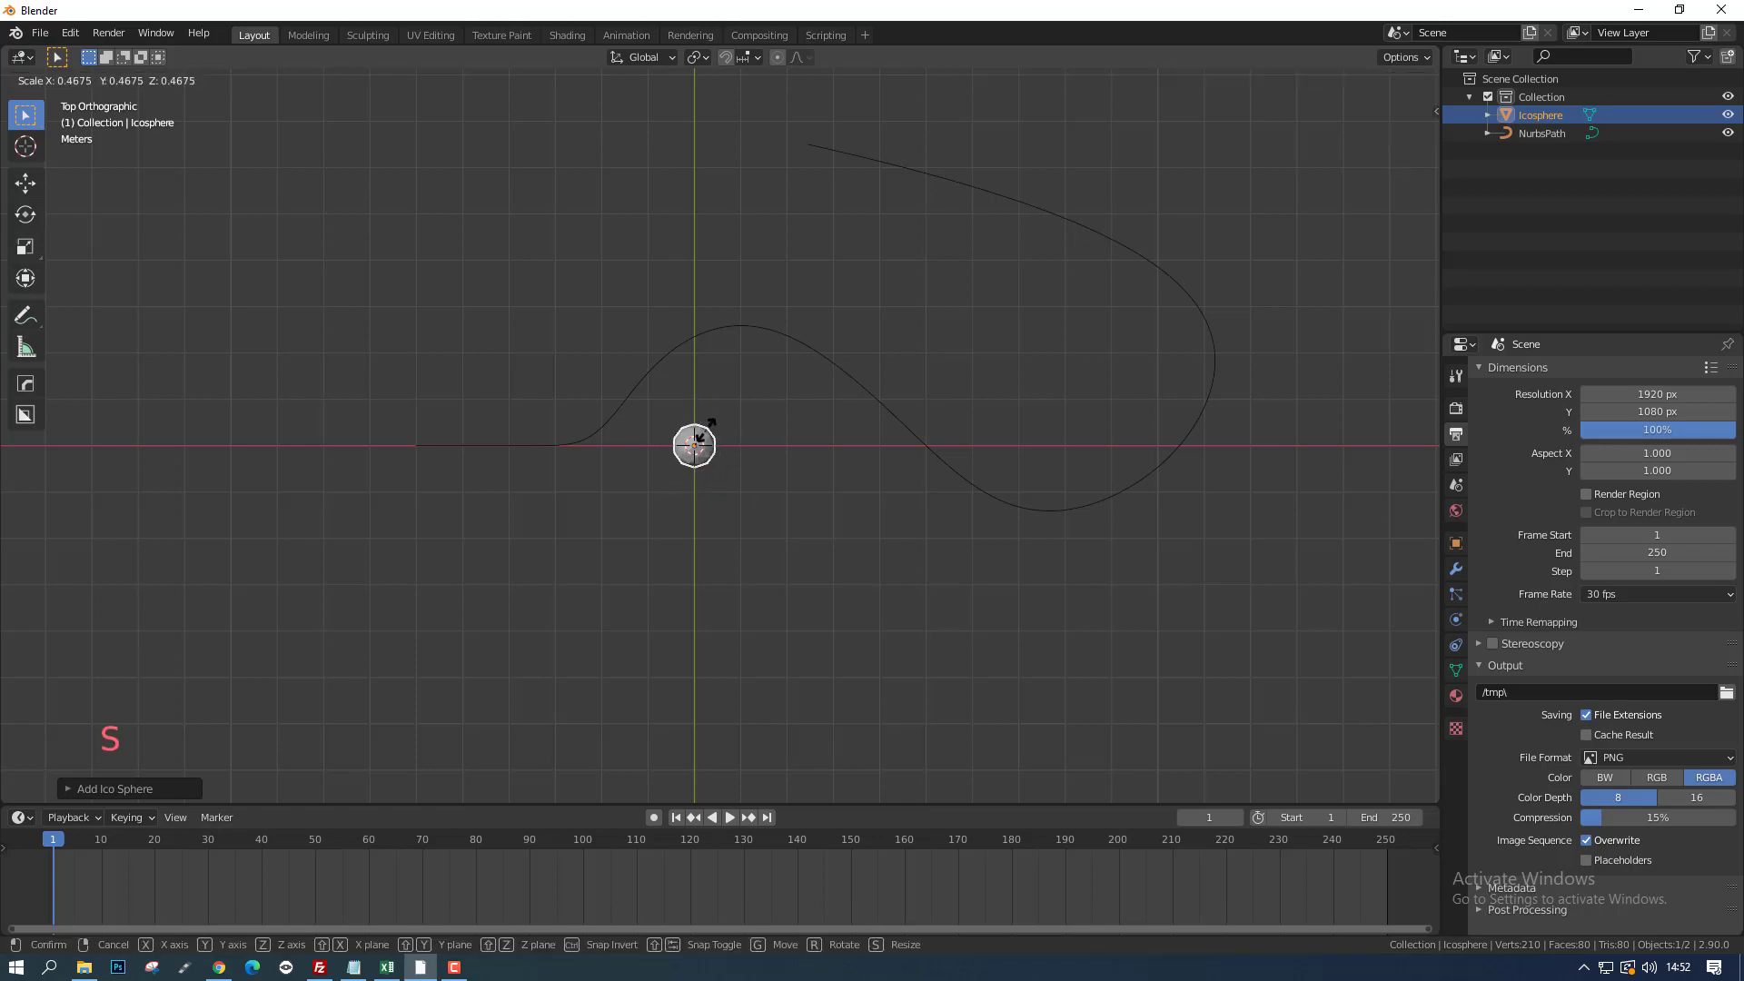
pyautogui.press('g')
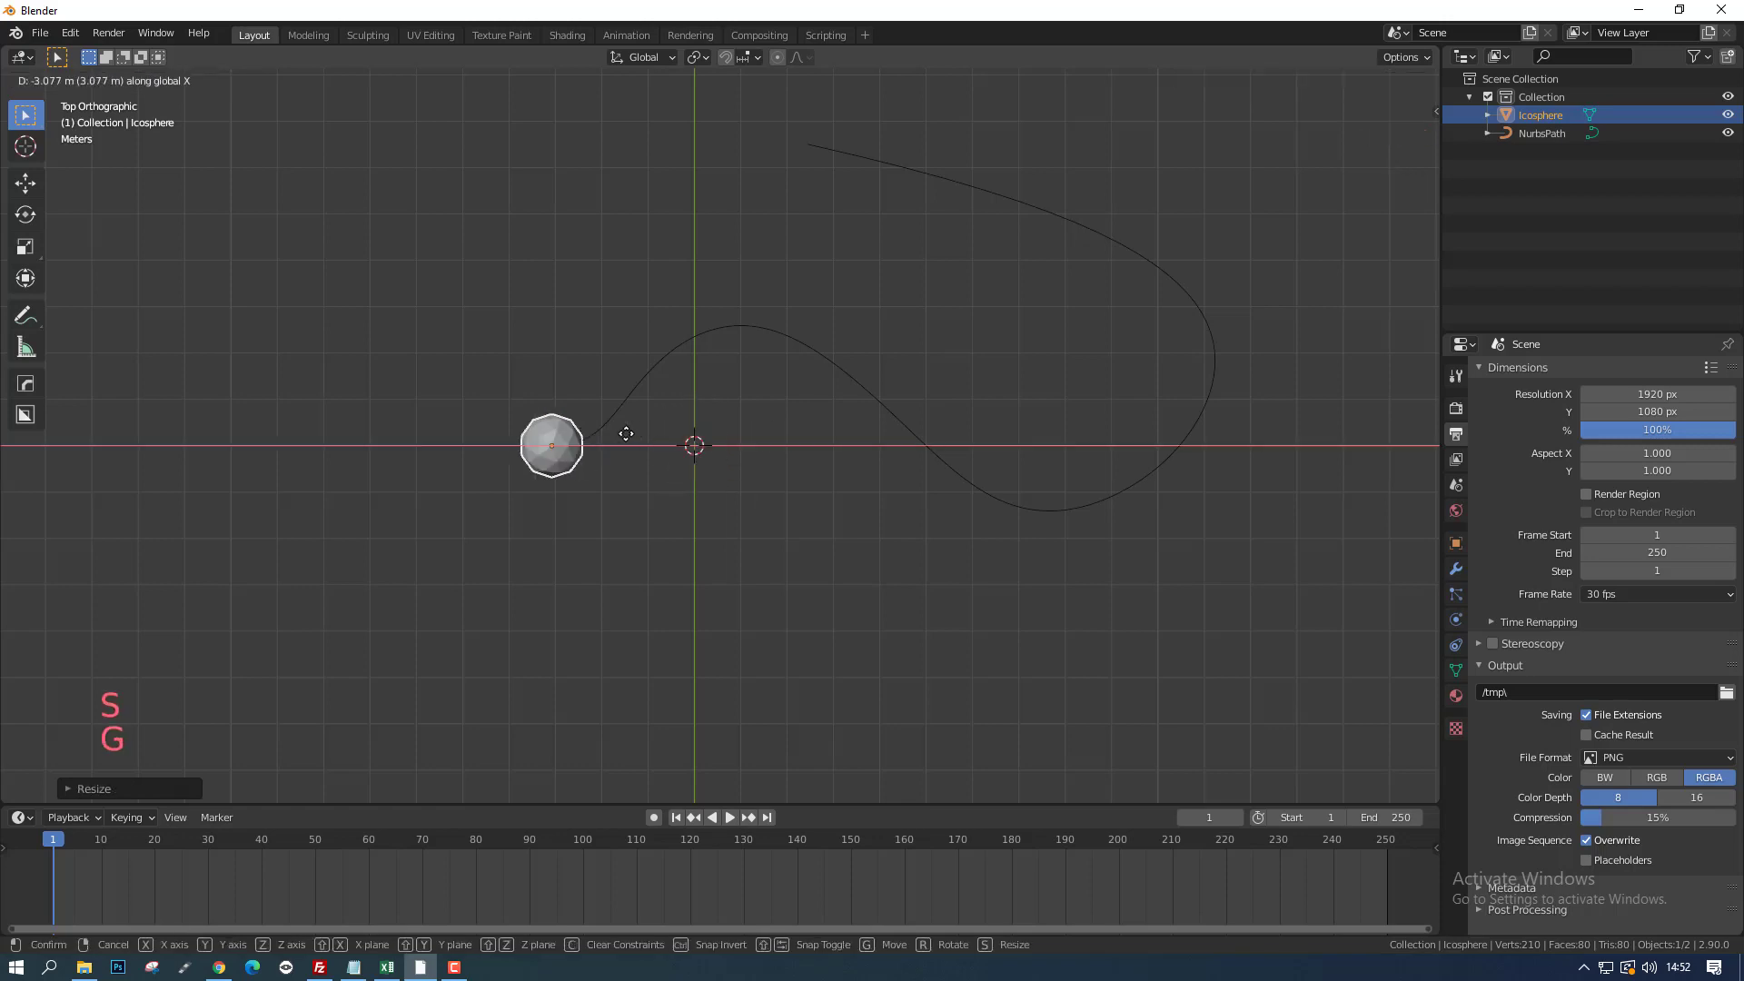
pyautogui.scroll(-3)
pyautogui.scroll(3)
pyautogui.press('z')
# Step: Check the placement in wireframe, return to solid shading and select the NurbsPath
pyautogui.press('z')
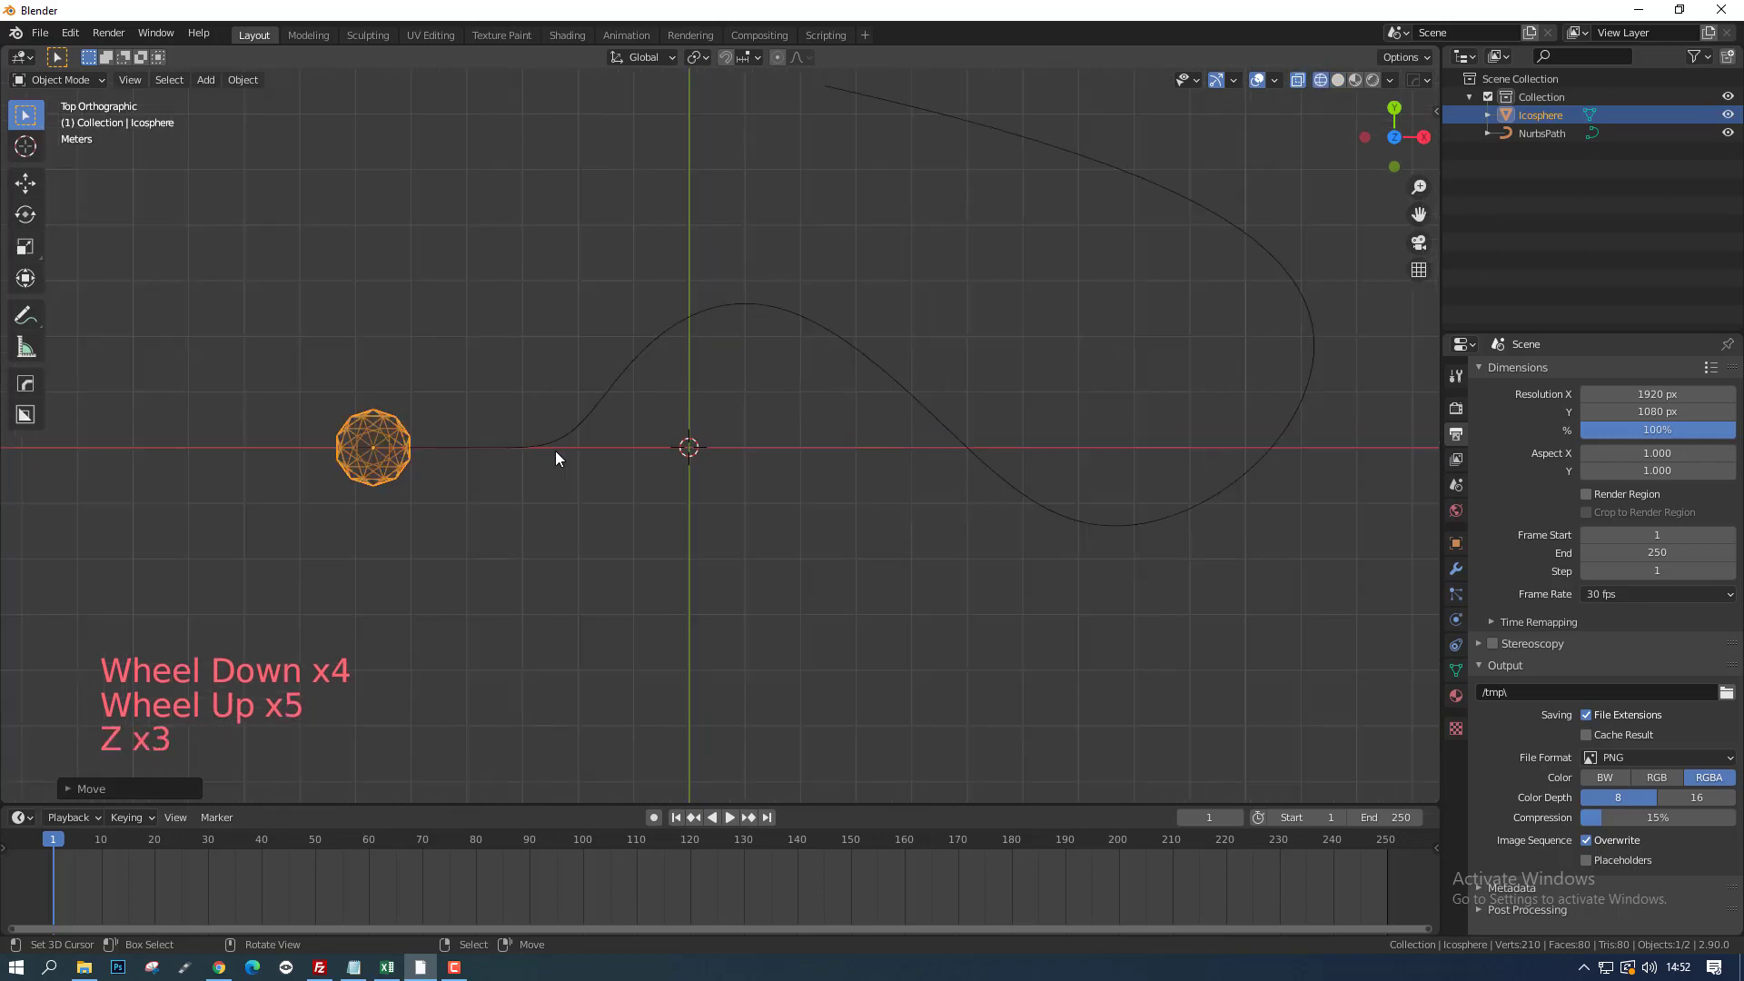
pyautogui.press('z')
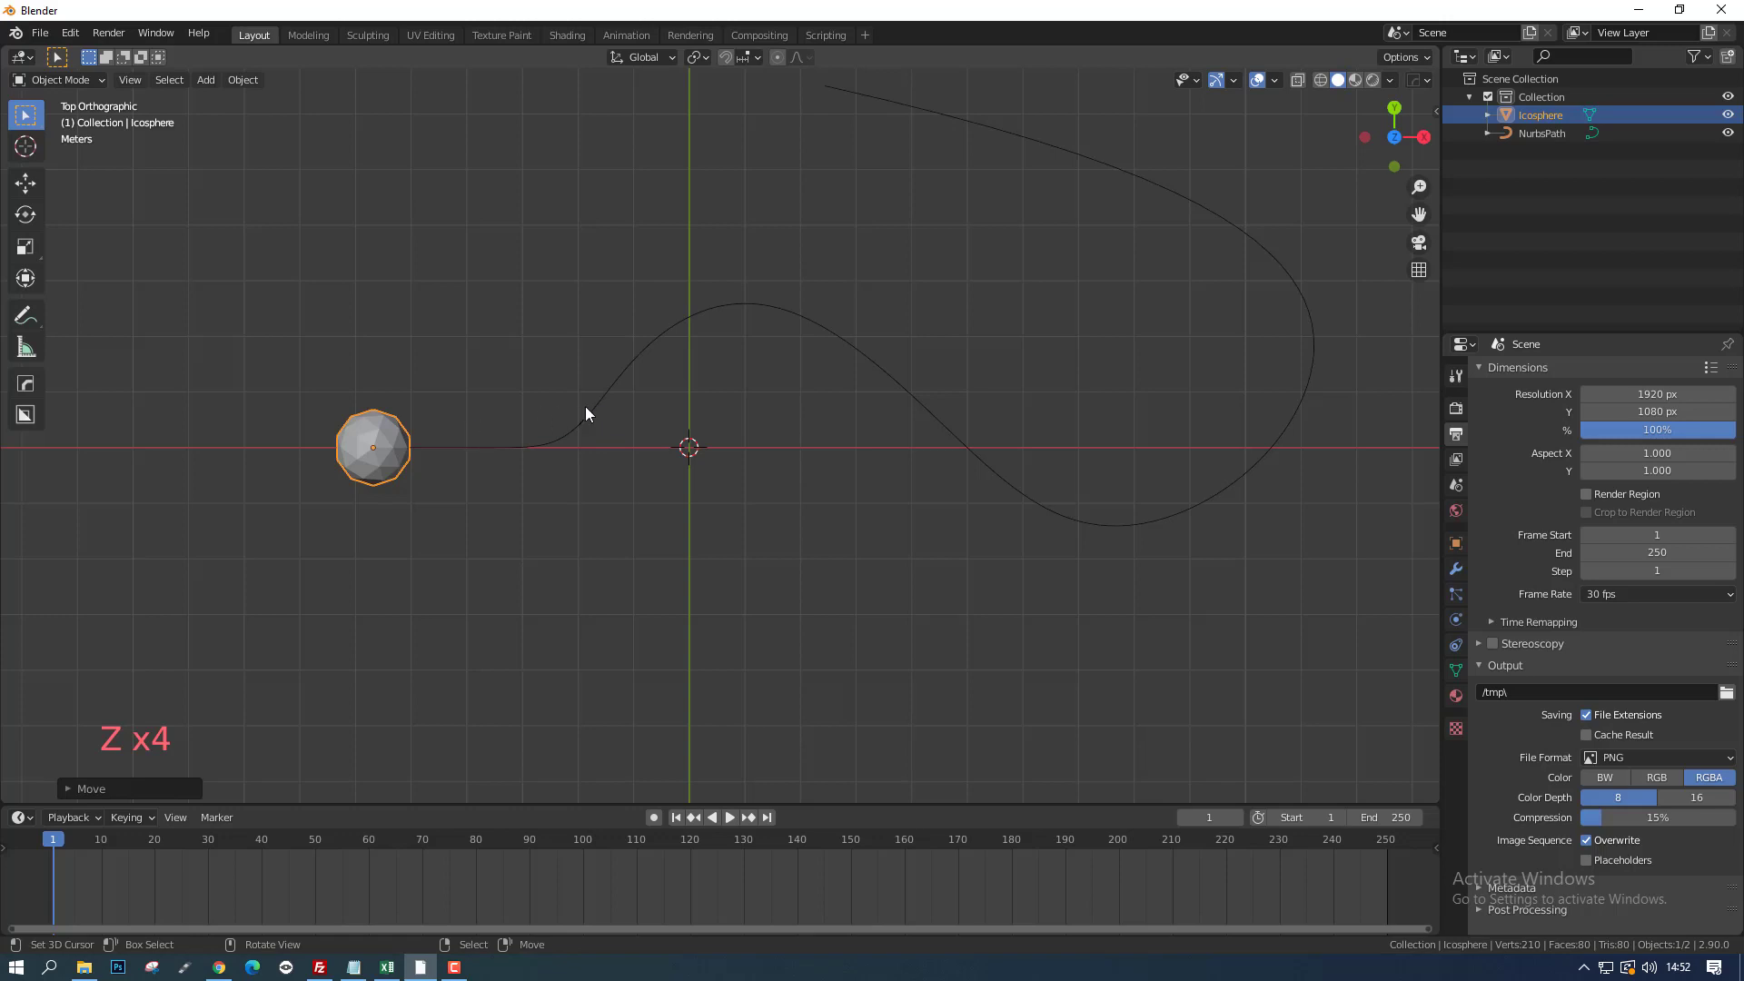
pyautogui.rightClick(599, 407)
pyautogui.rightClick(386, 437)
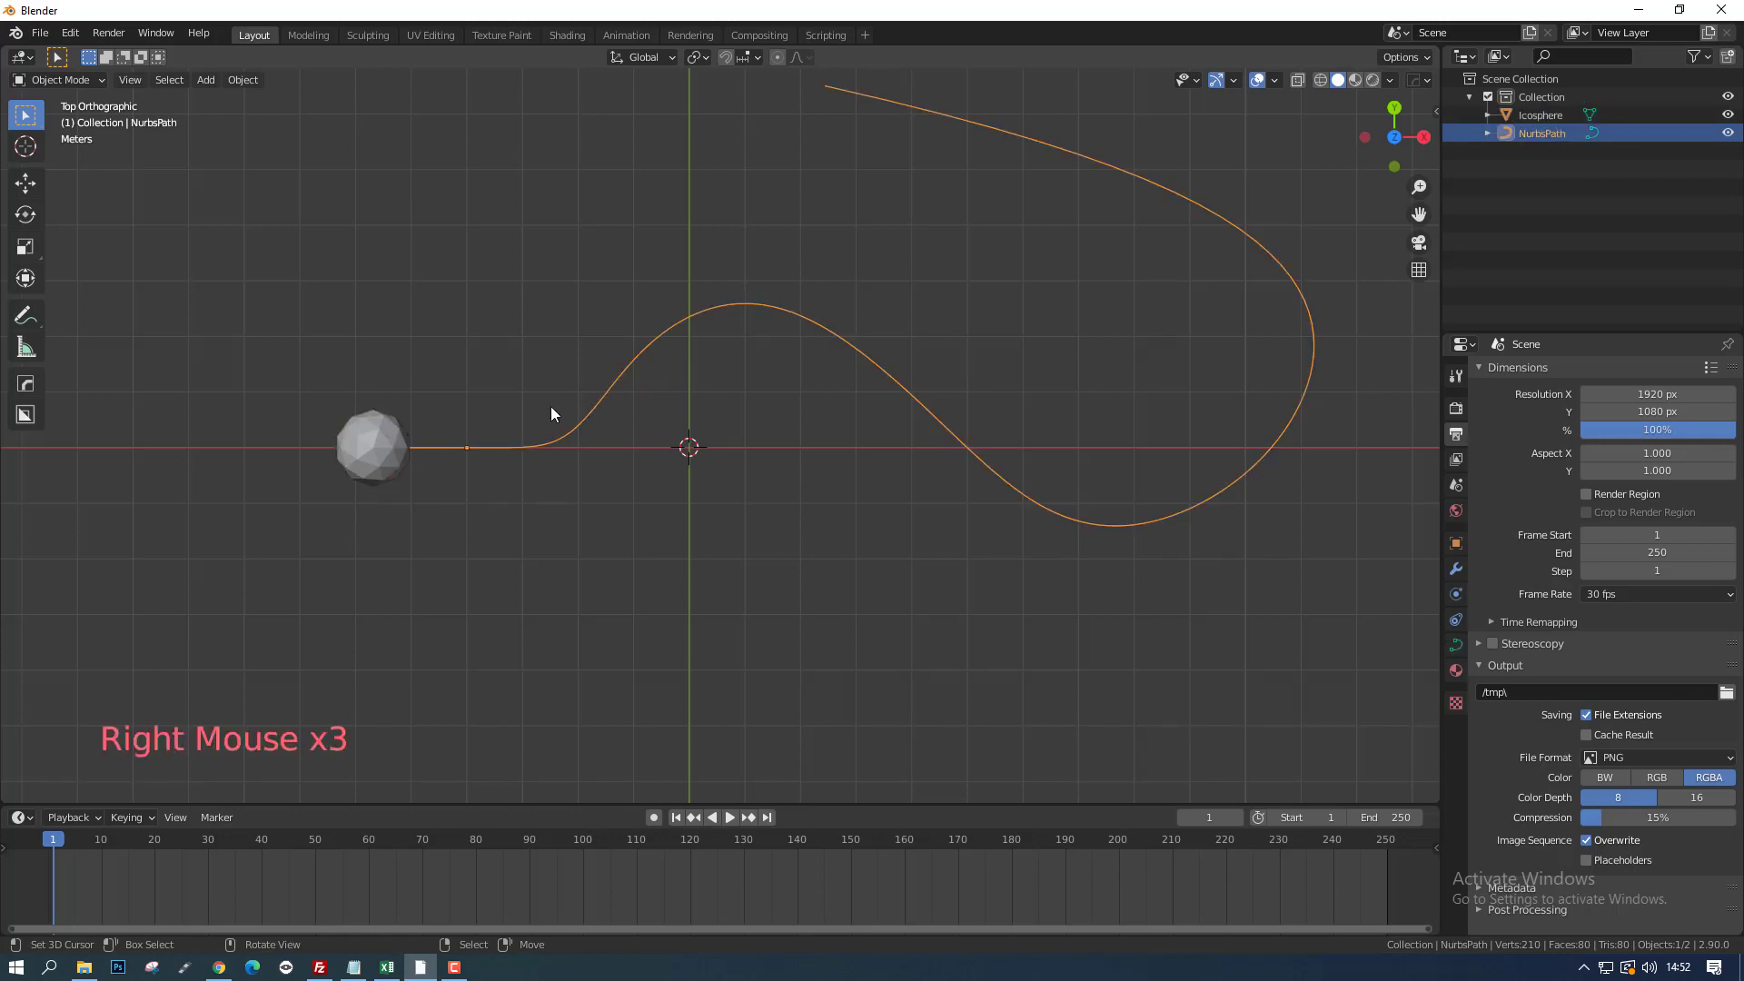
# Step: Select the path and icosphere and attempt parenting through the Ctrl+P menu
pyautogui.rightClick(385, 434)
pyautogui.rightClick(622, 399)
pyautogui.press('ctrl+p')
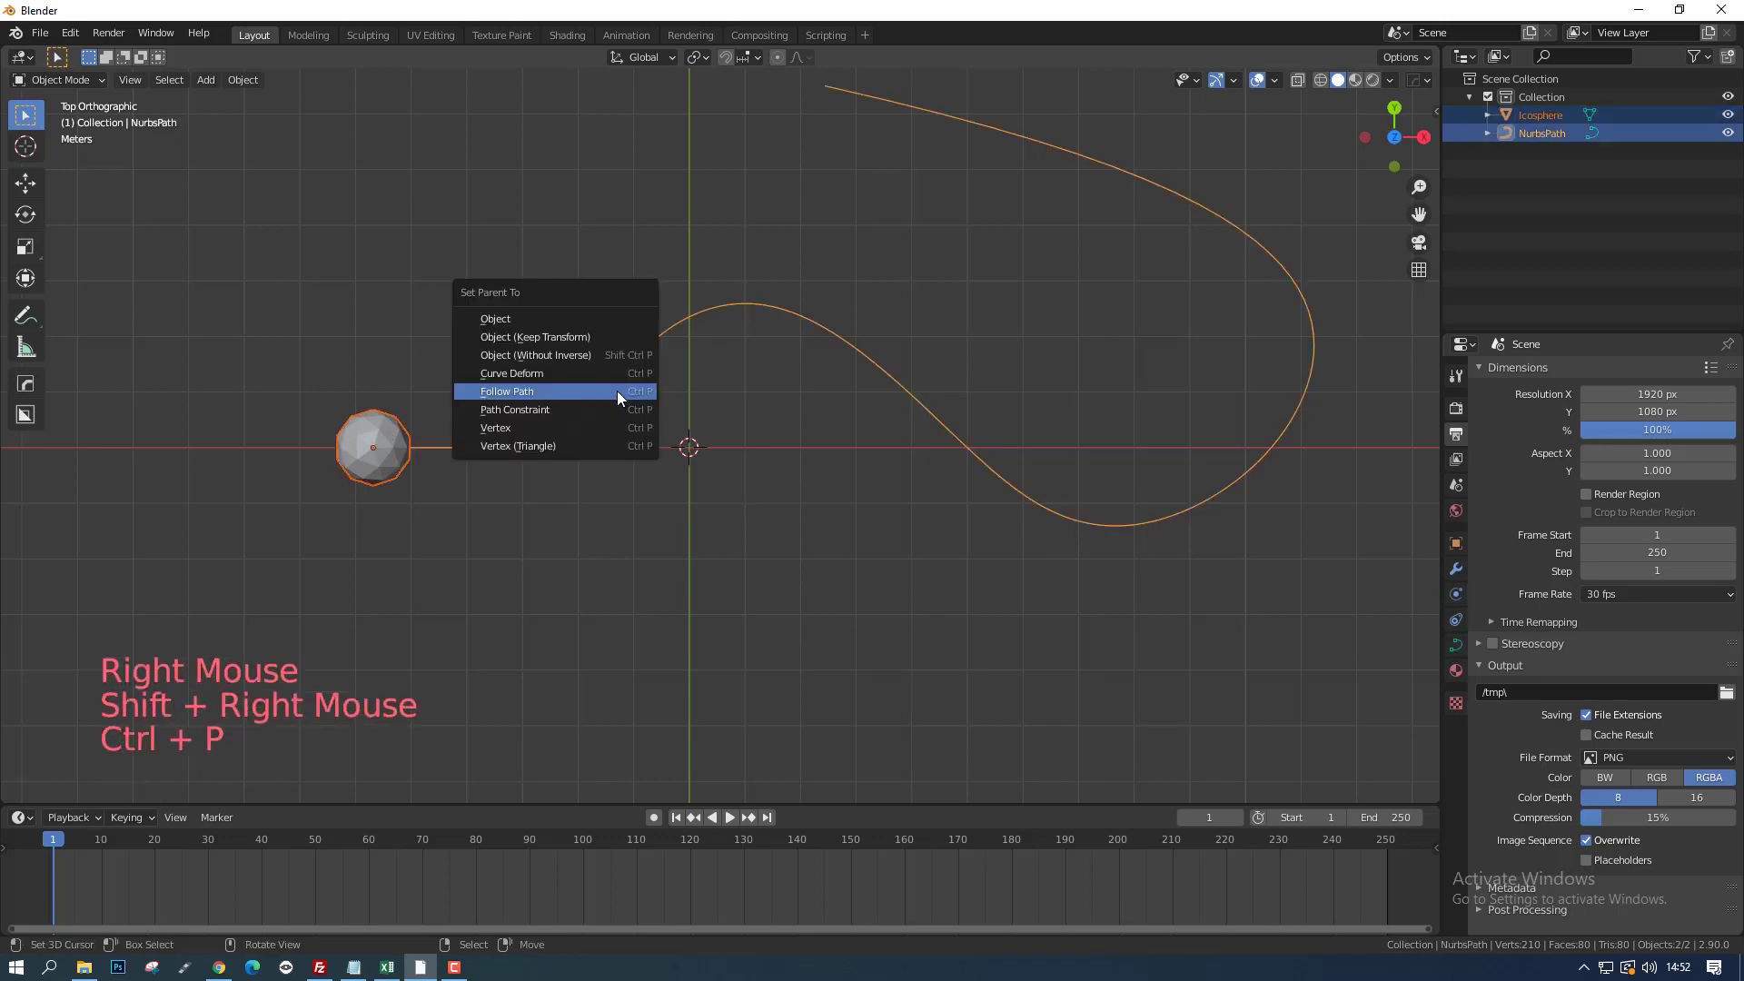
pyautogui.press('a')
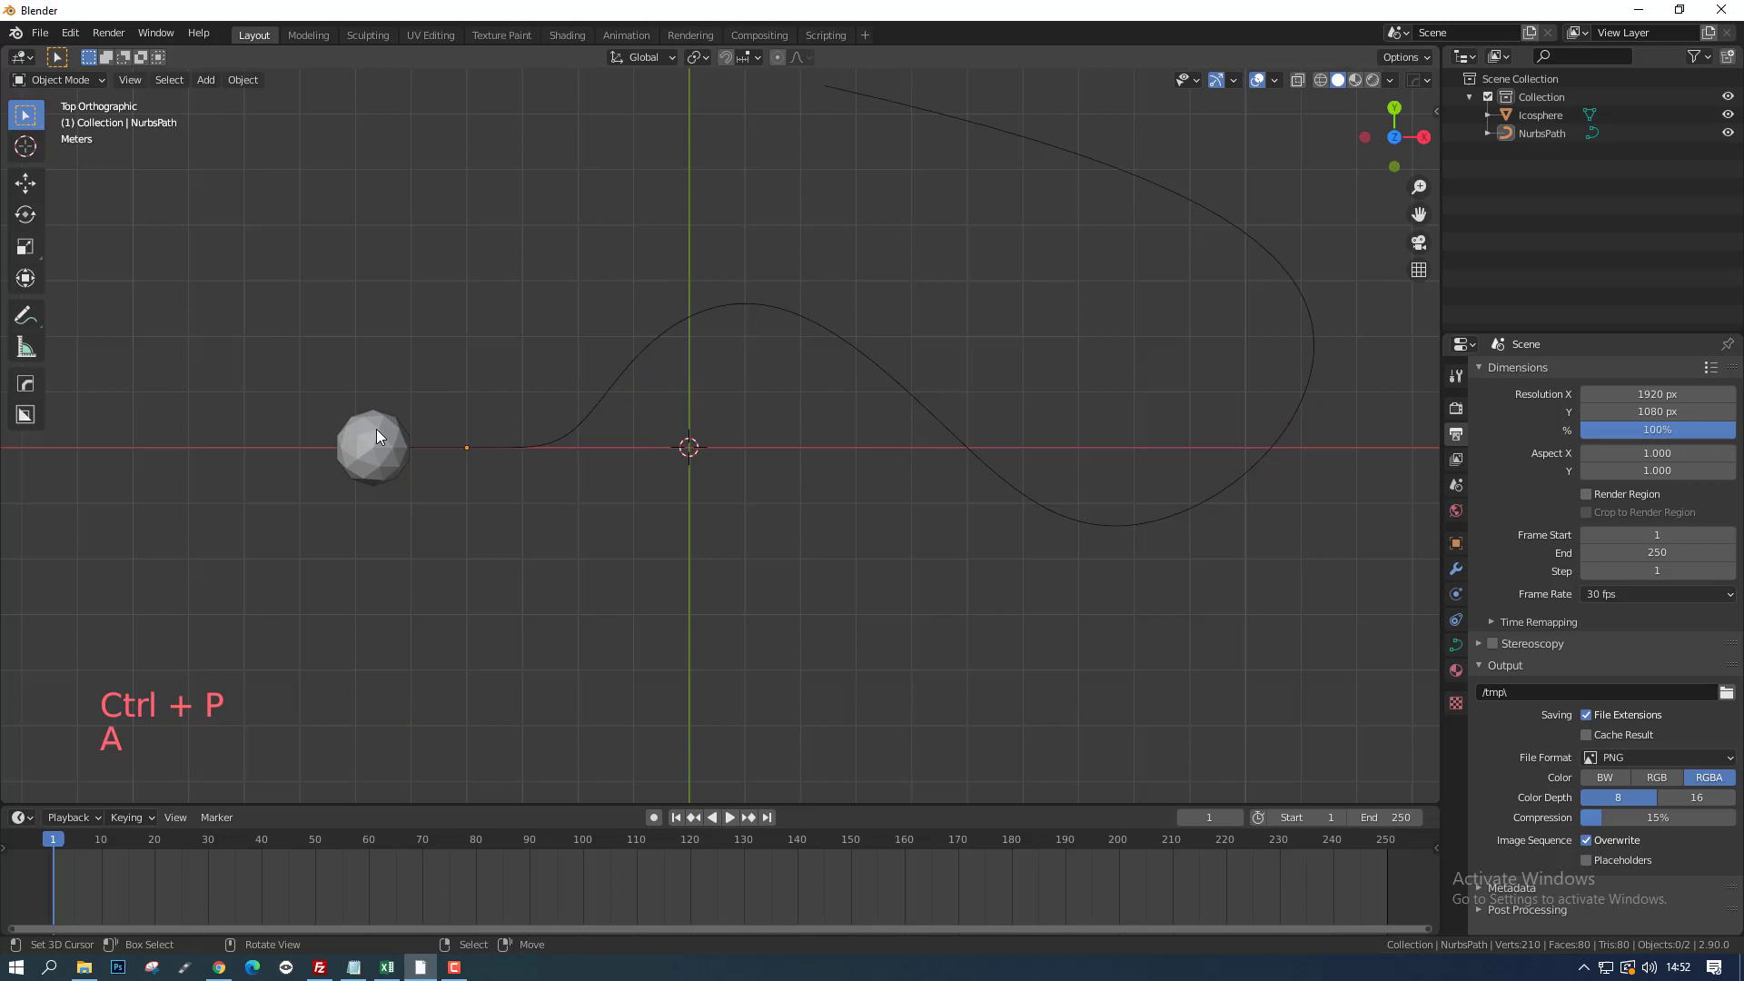
# Step: Reselect both and parent the icosphere to the NurbsPath with Follow Path
pyautogui.rightClick(381, 436)
pyautogui.rightClick(605, 391)
pyautogui.press('ctrl+p')
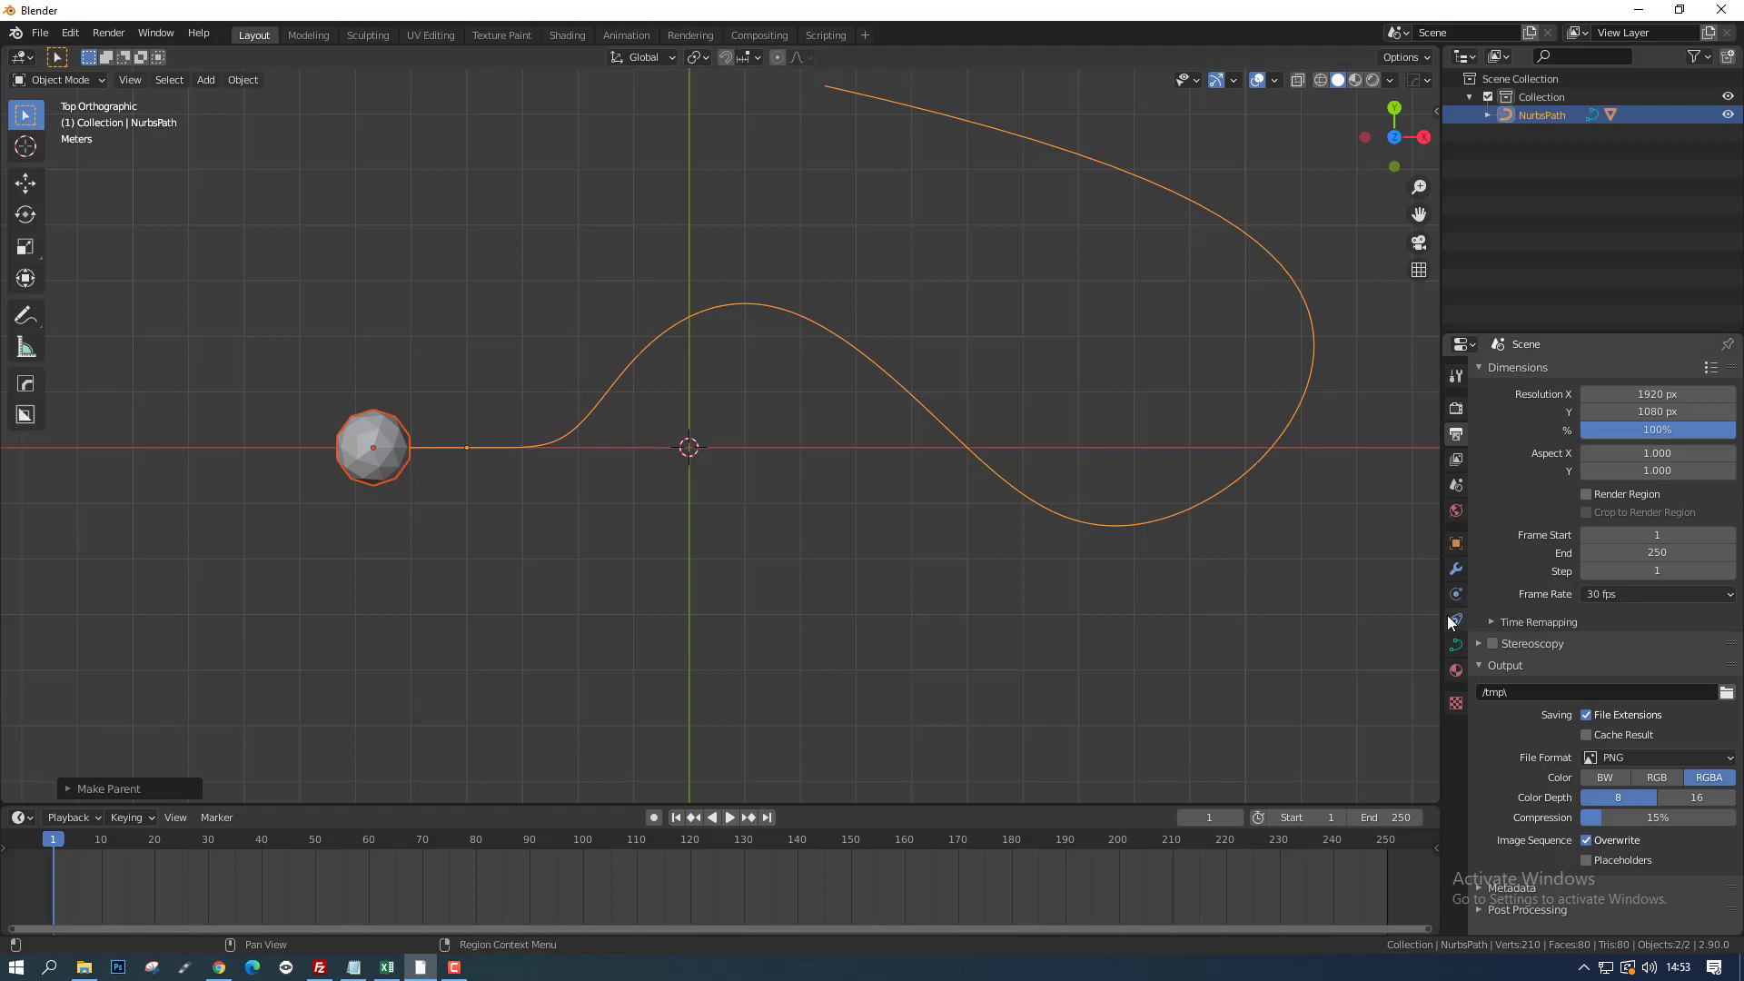
pyautogui.rightClick(1266, 456)
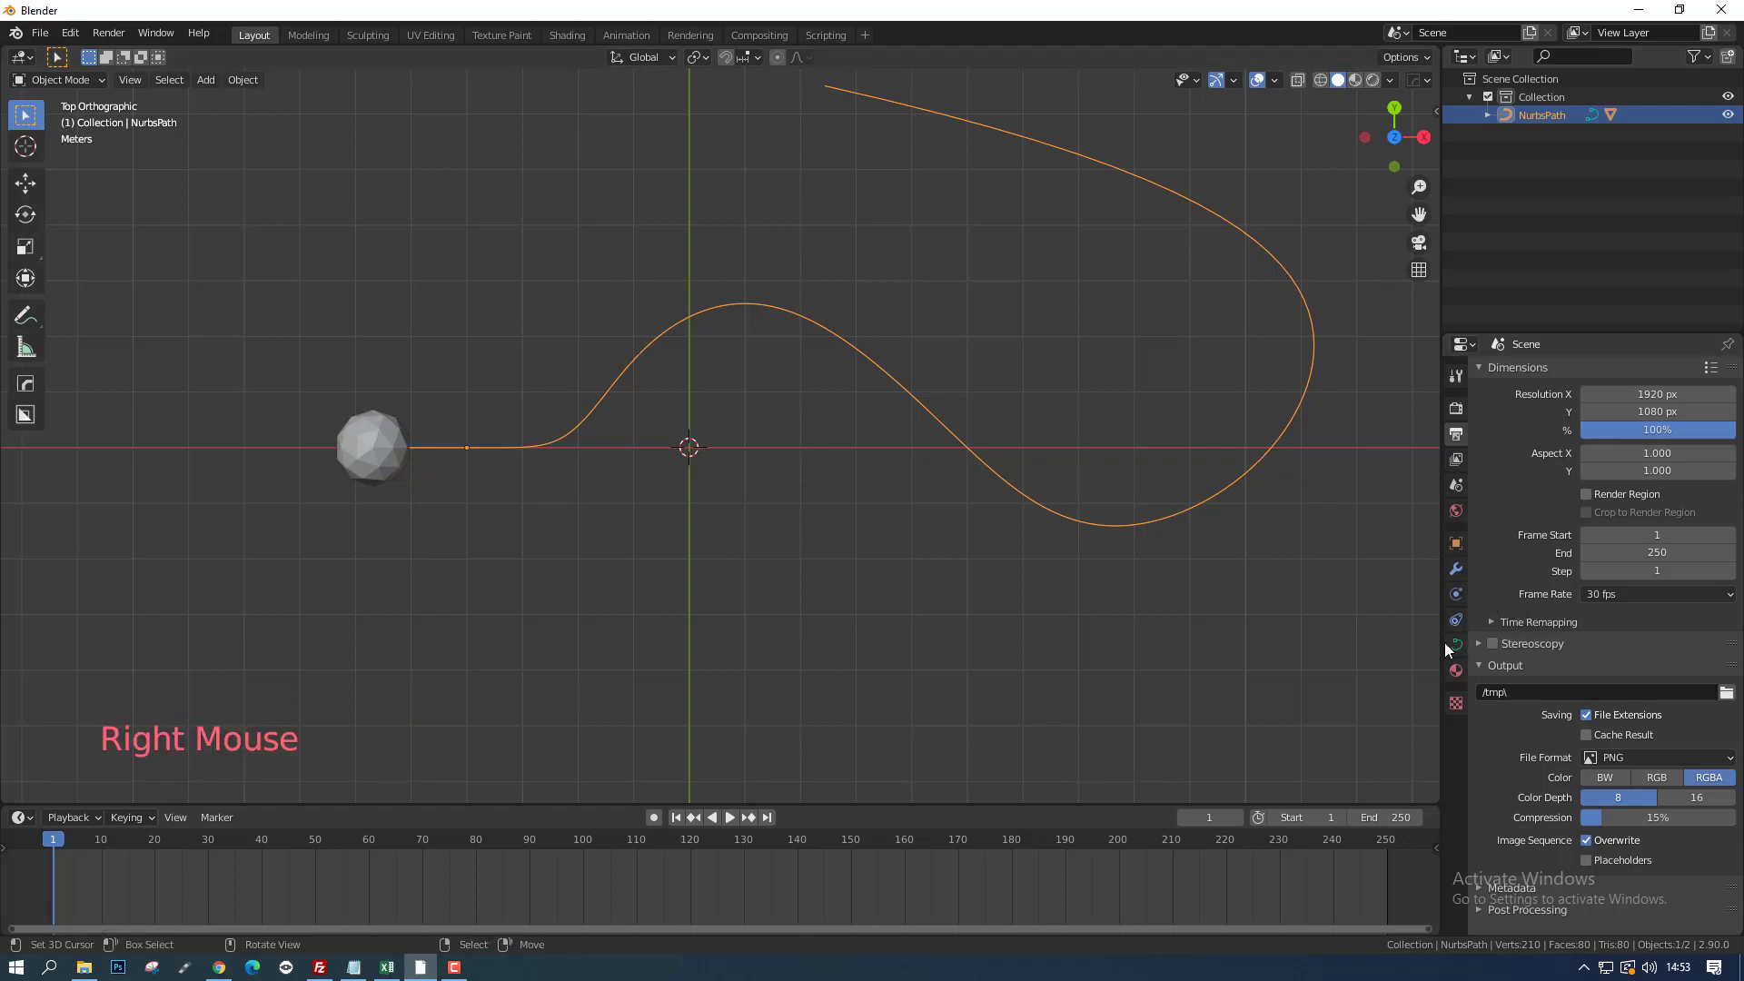
# Step: Show the curve's Path Animation settings (100 frames) and play the icosphere travelling the path
pyautogui.click(1463, 656)
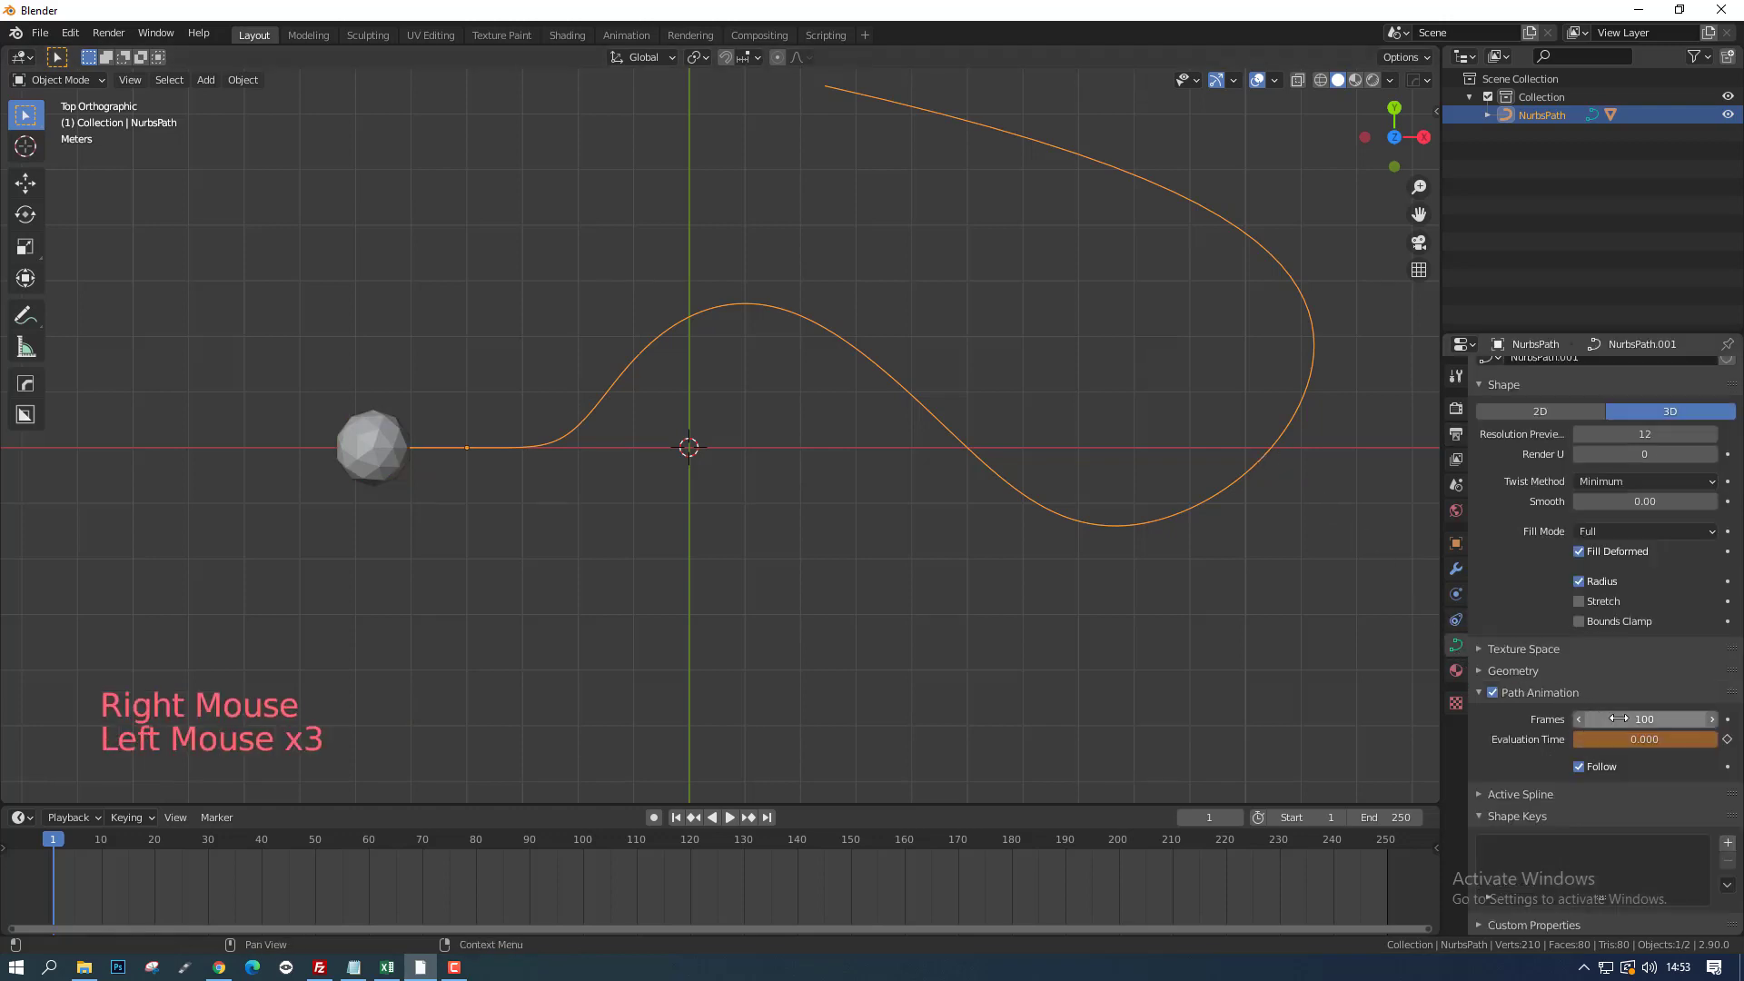
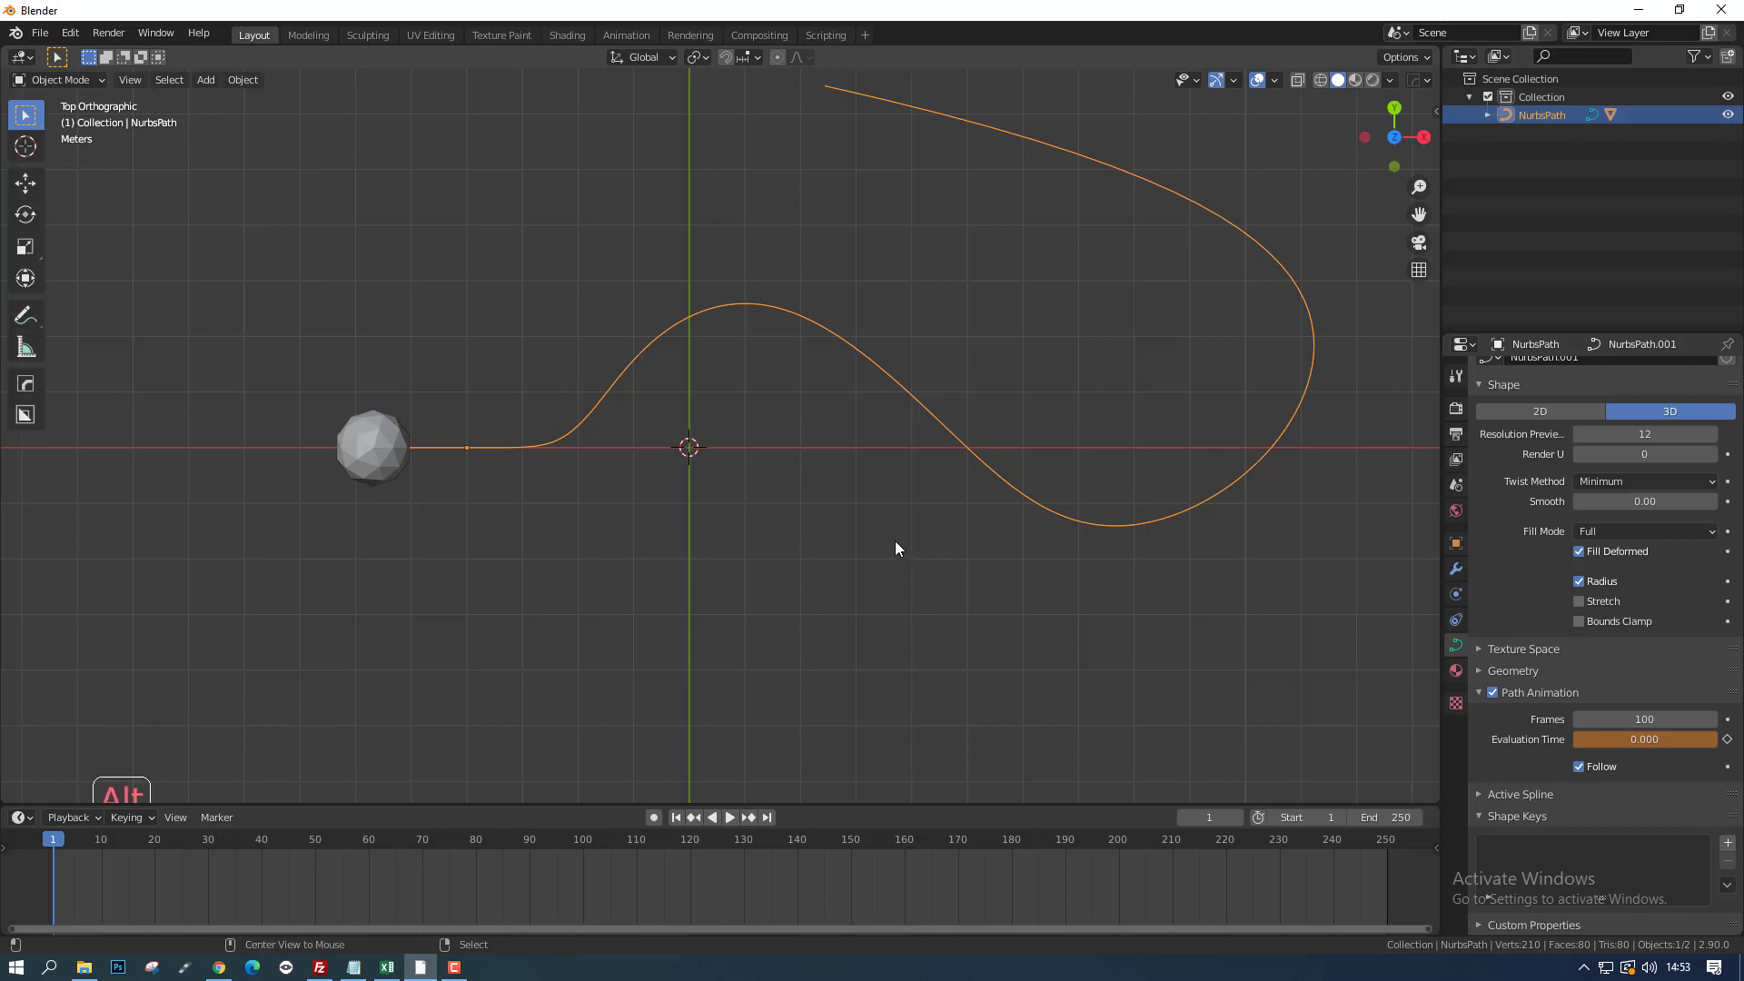
pyautogui.press('alt+a')
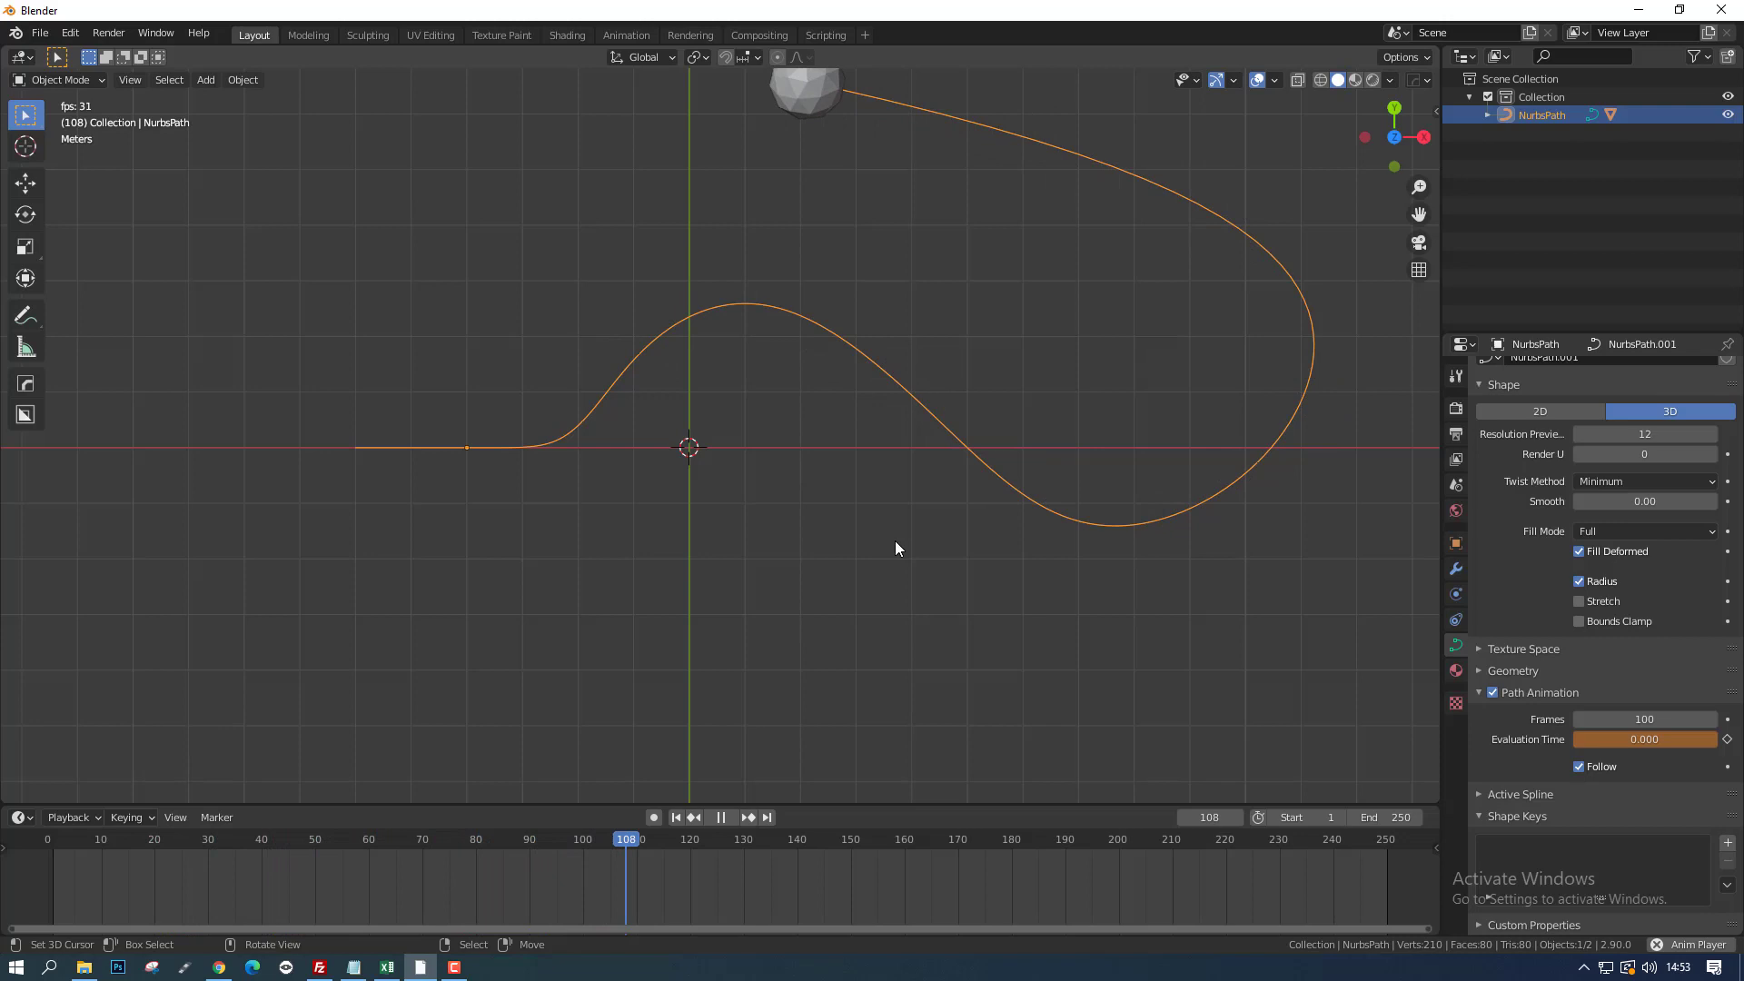
pyautogui.press('Escape')
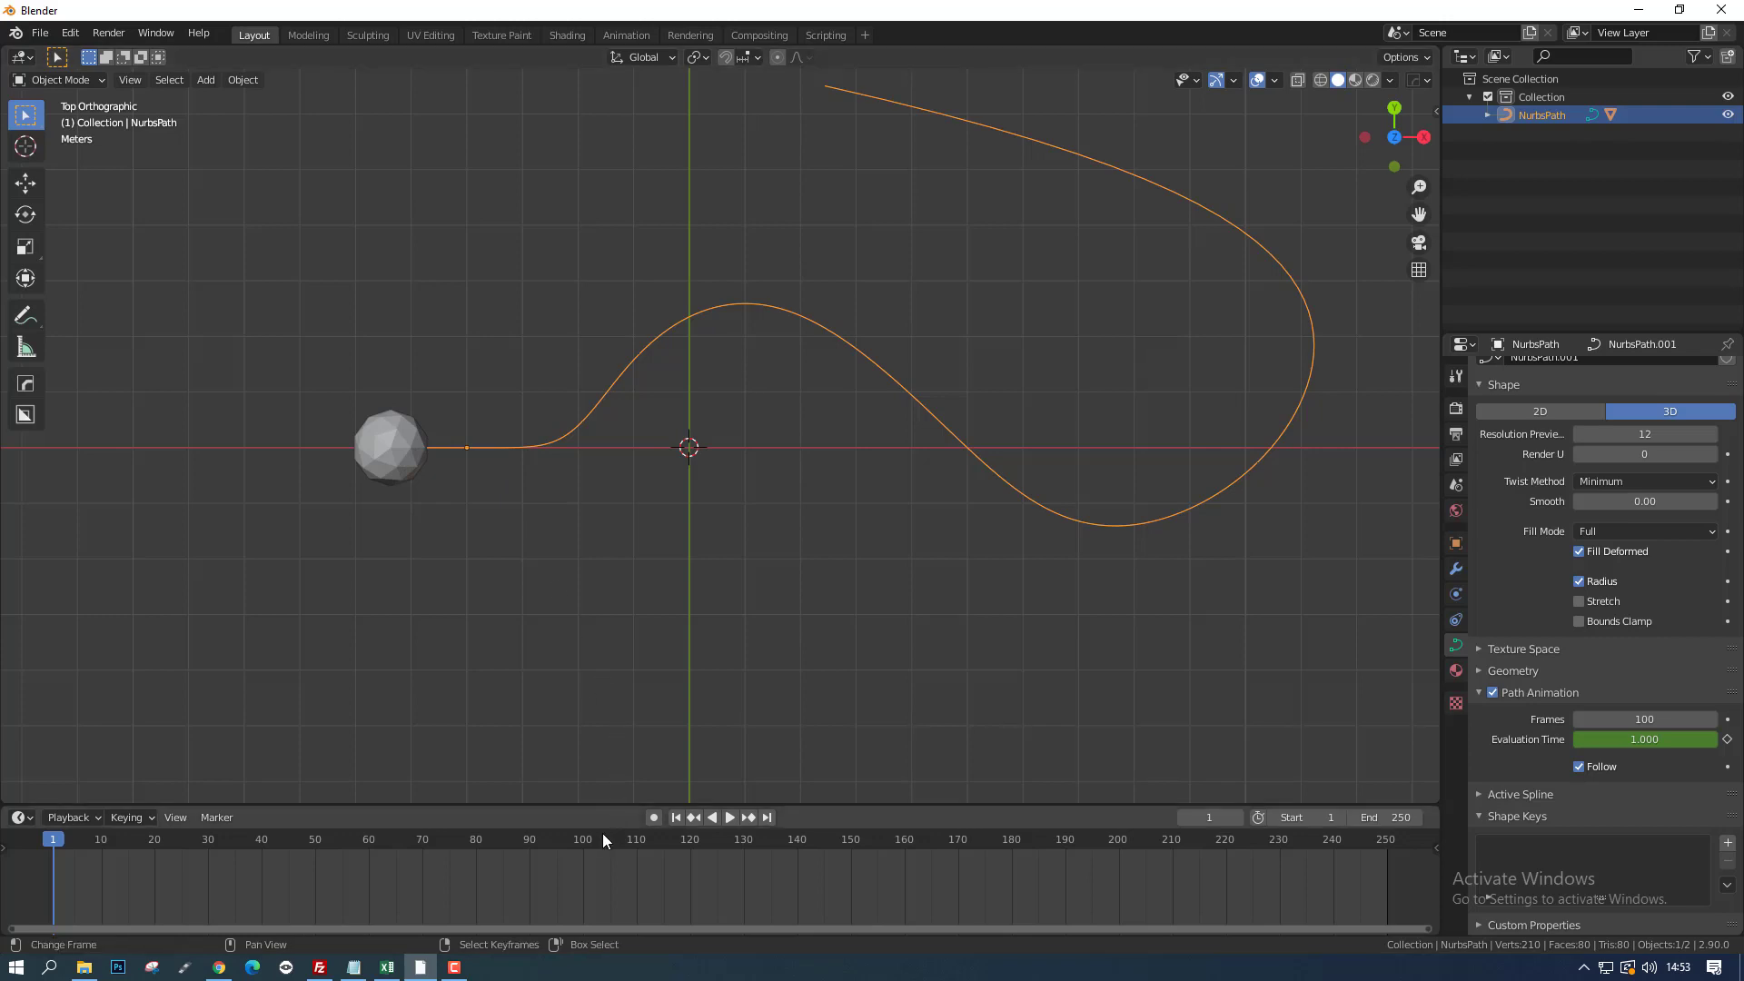
# Step: Jump to frame 100 in the timeline and select the icosphere
pyautogui.click(605, 839)
pyautogui.click(589, 842)
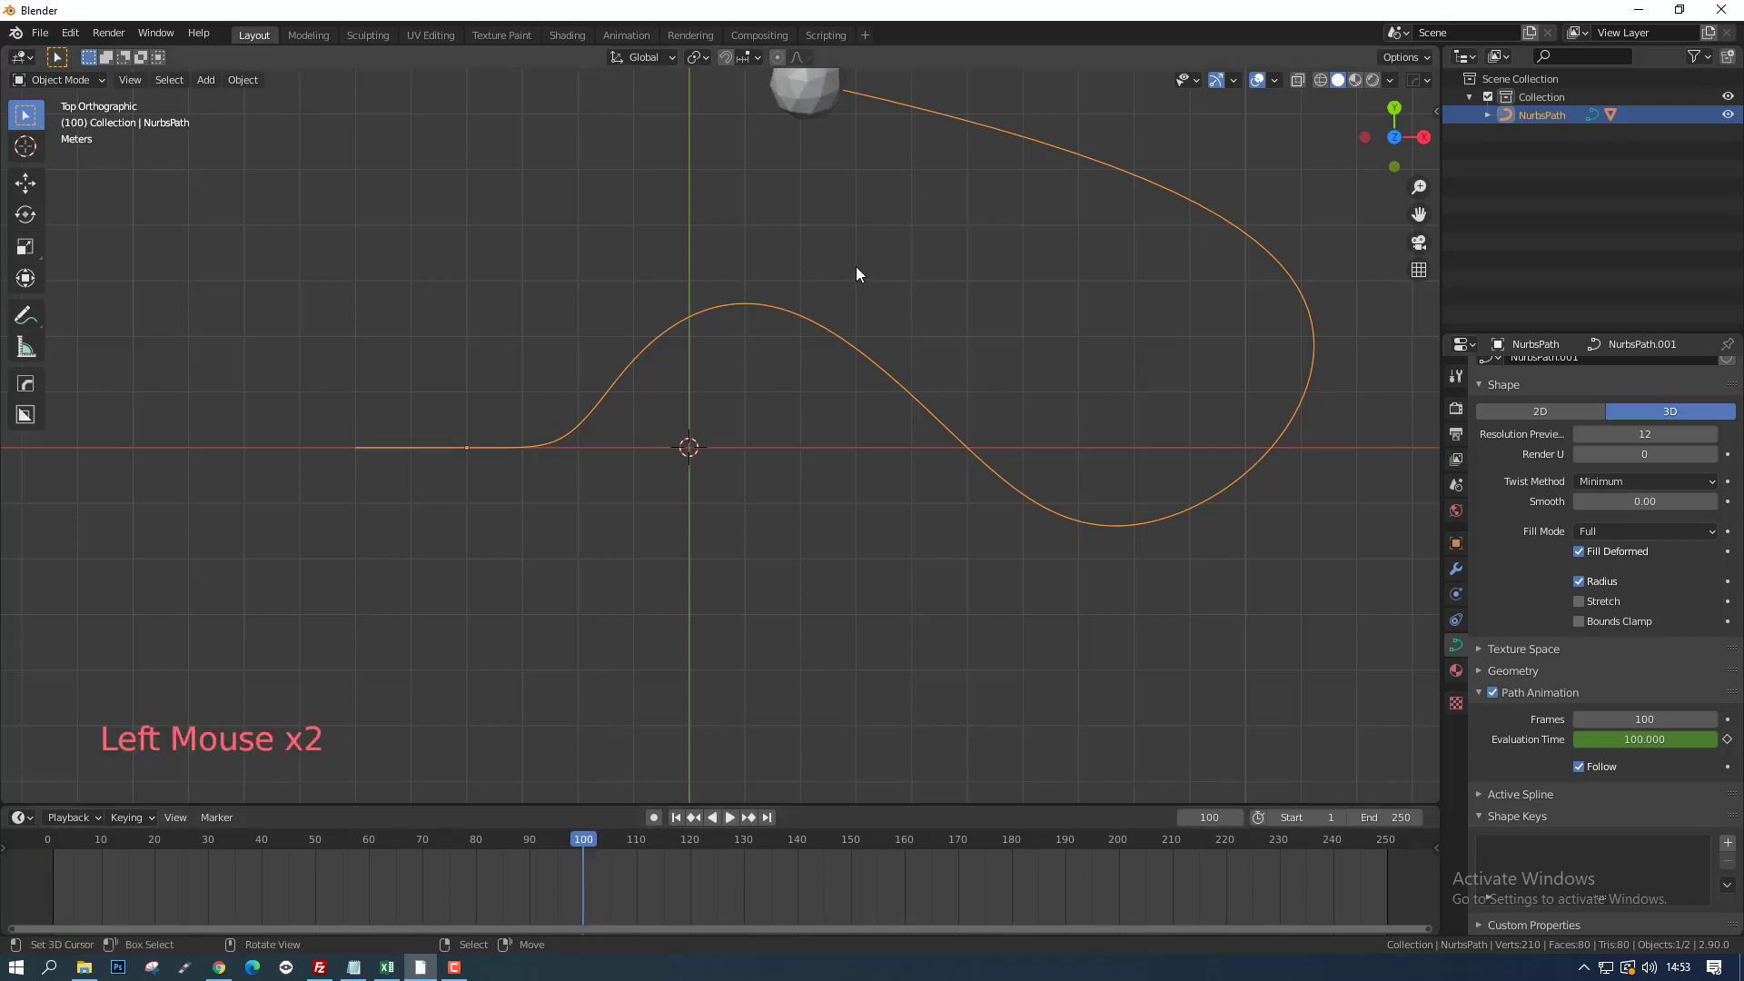
pyautogui.rightClick(808, 107)
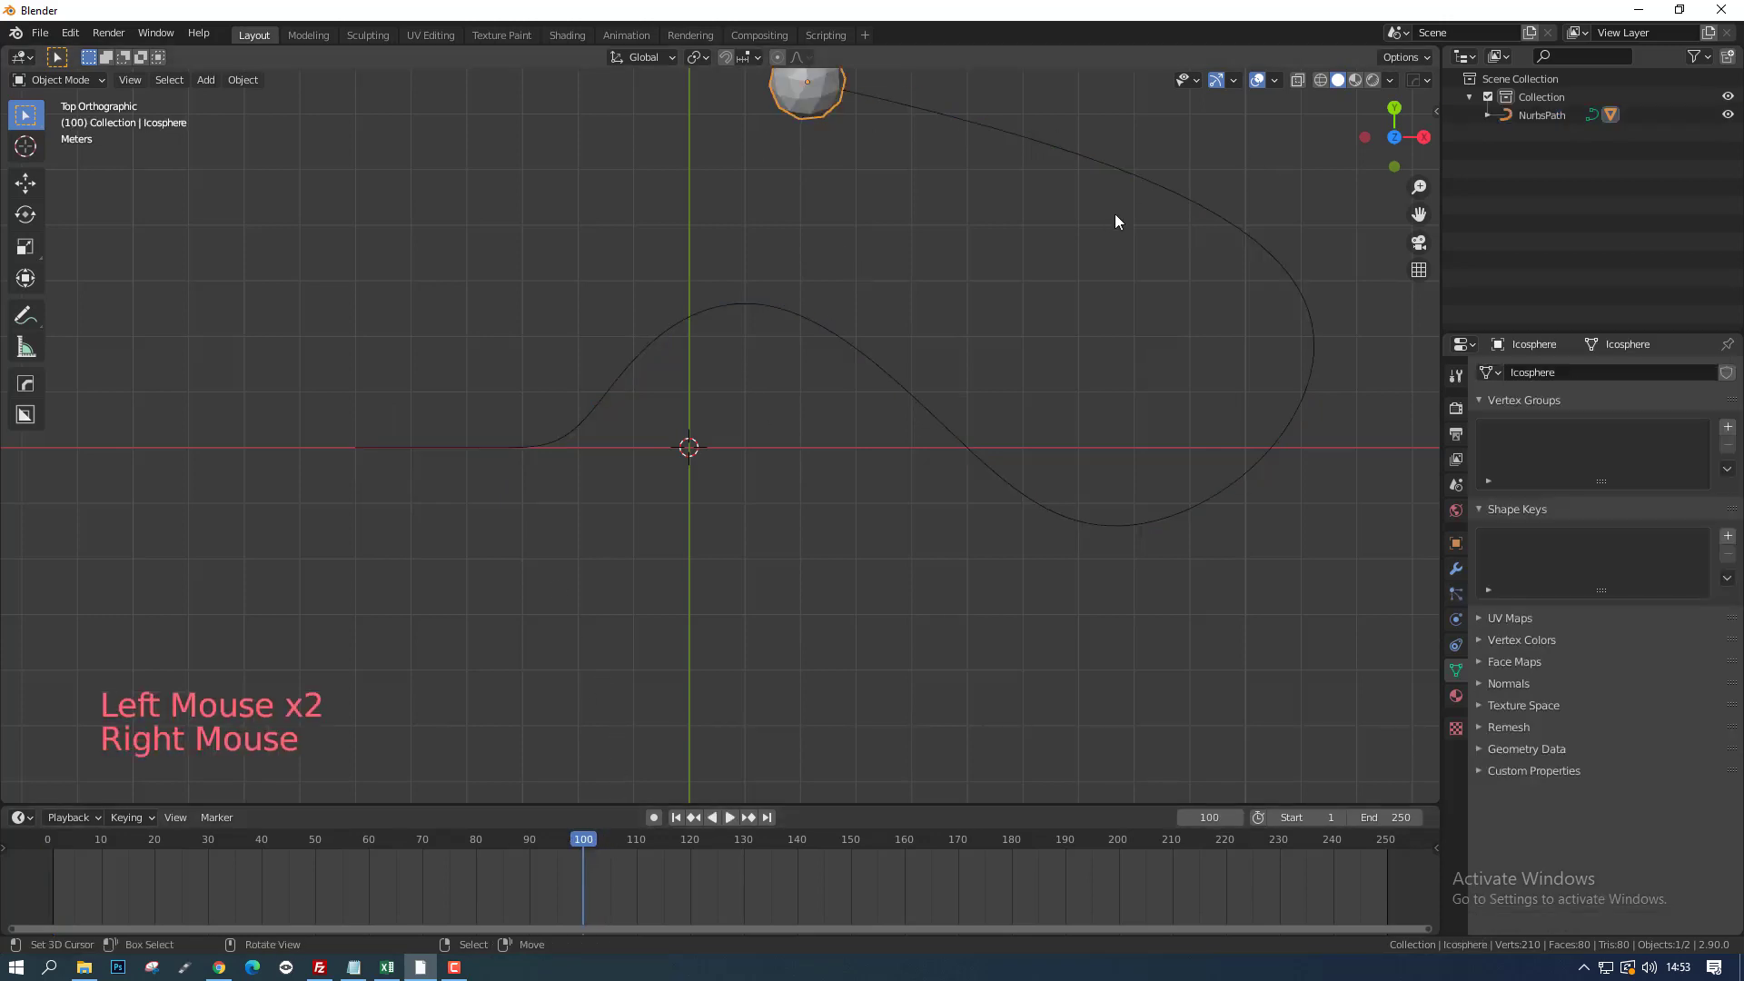
# Step: Set the icosphere's Rotation X to 540° and insert a Location, Rotation & Scale keyframe at frame 100
pyautogui.press('n')
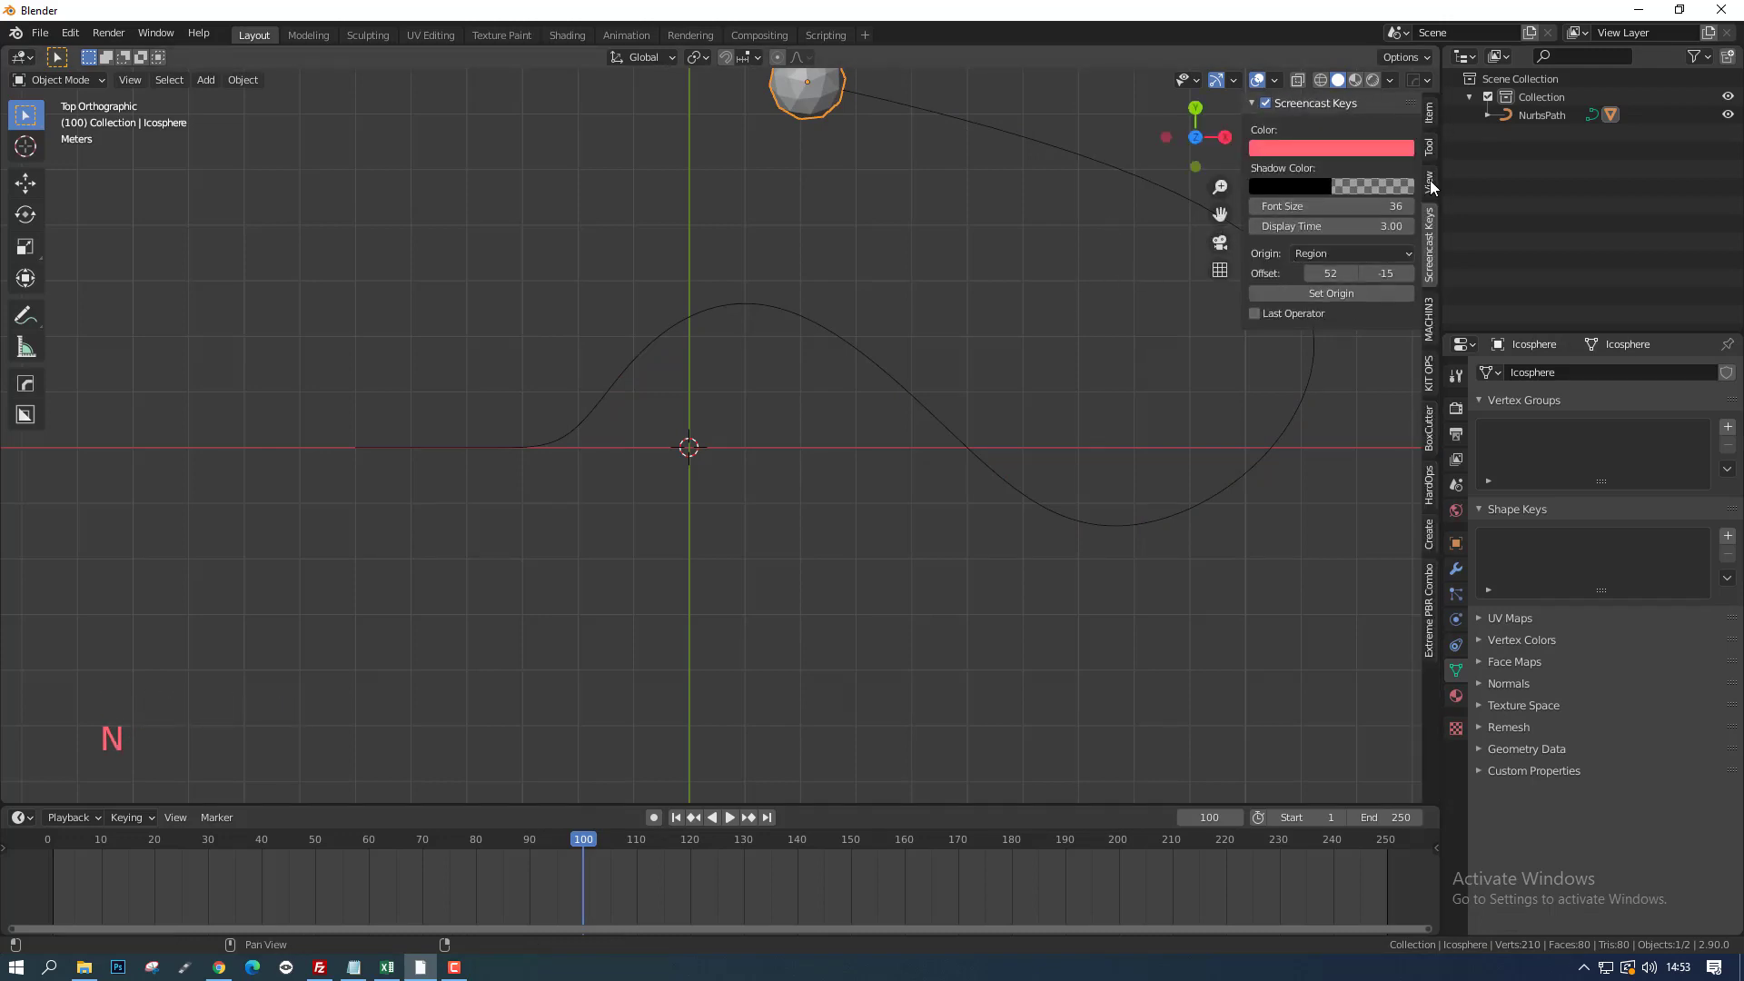
pyautogui.click(1435, 186)
pyautogui.click(1435, 119)
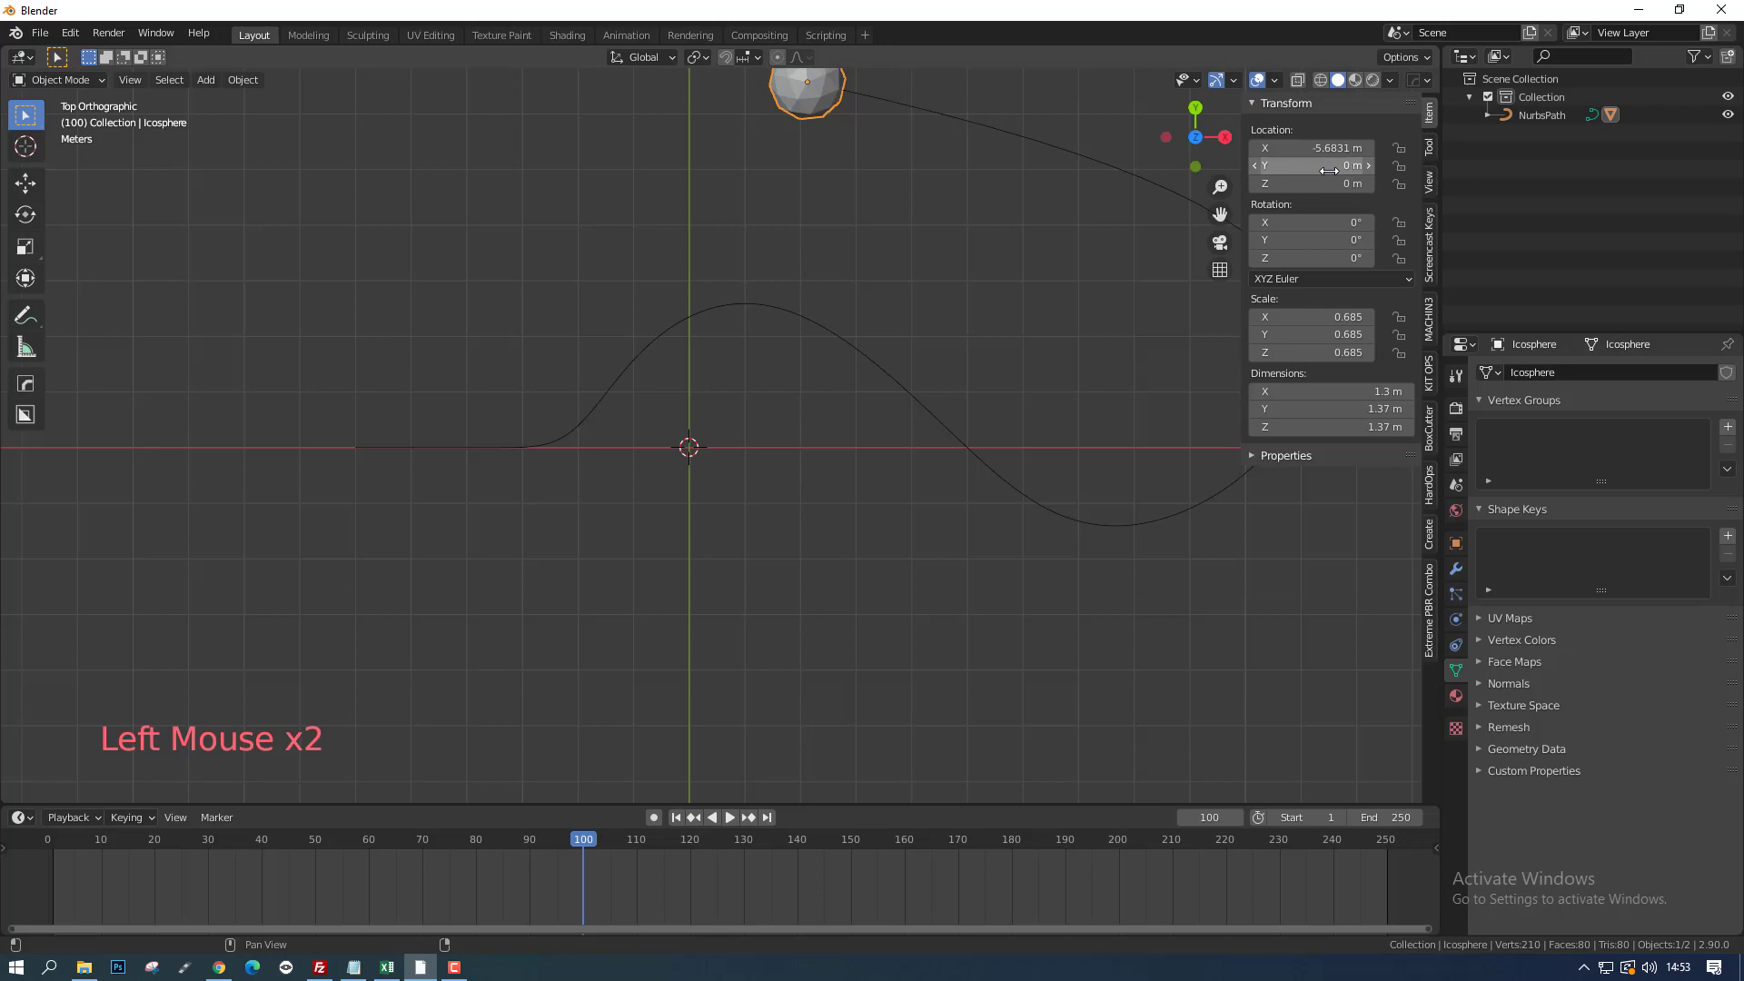
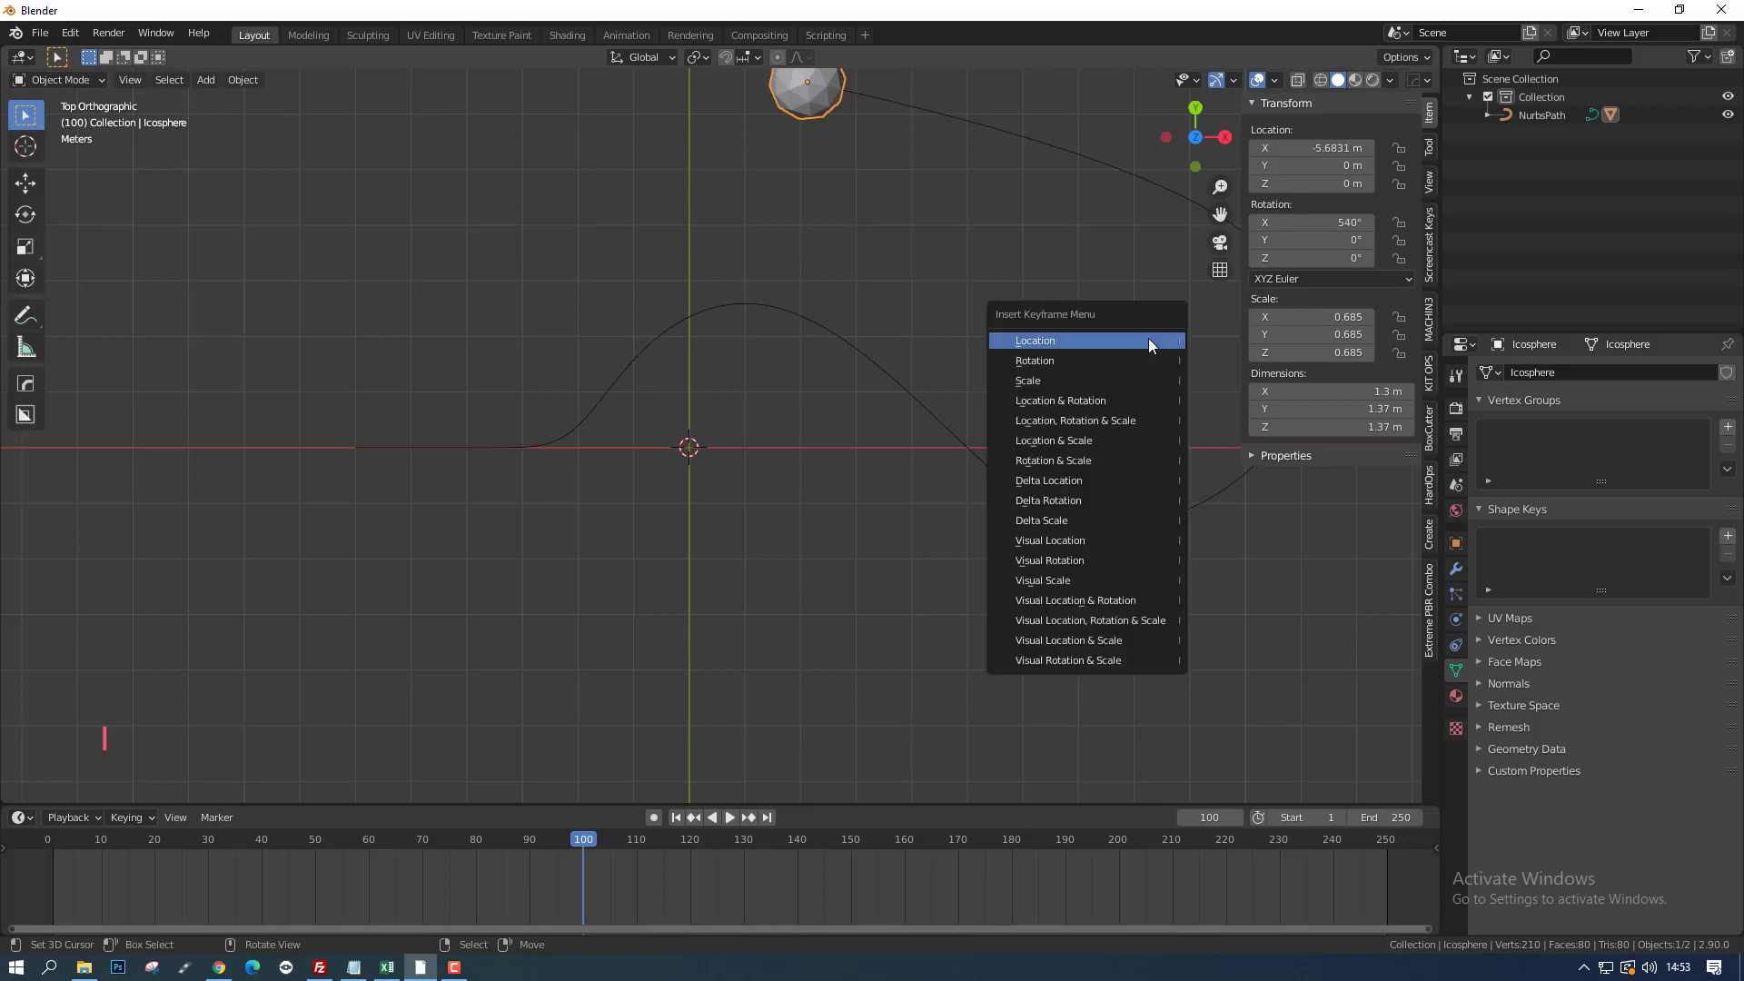
pyautogui.click(144, 826)
pyautogui.click(154, 772)
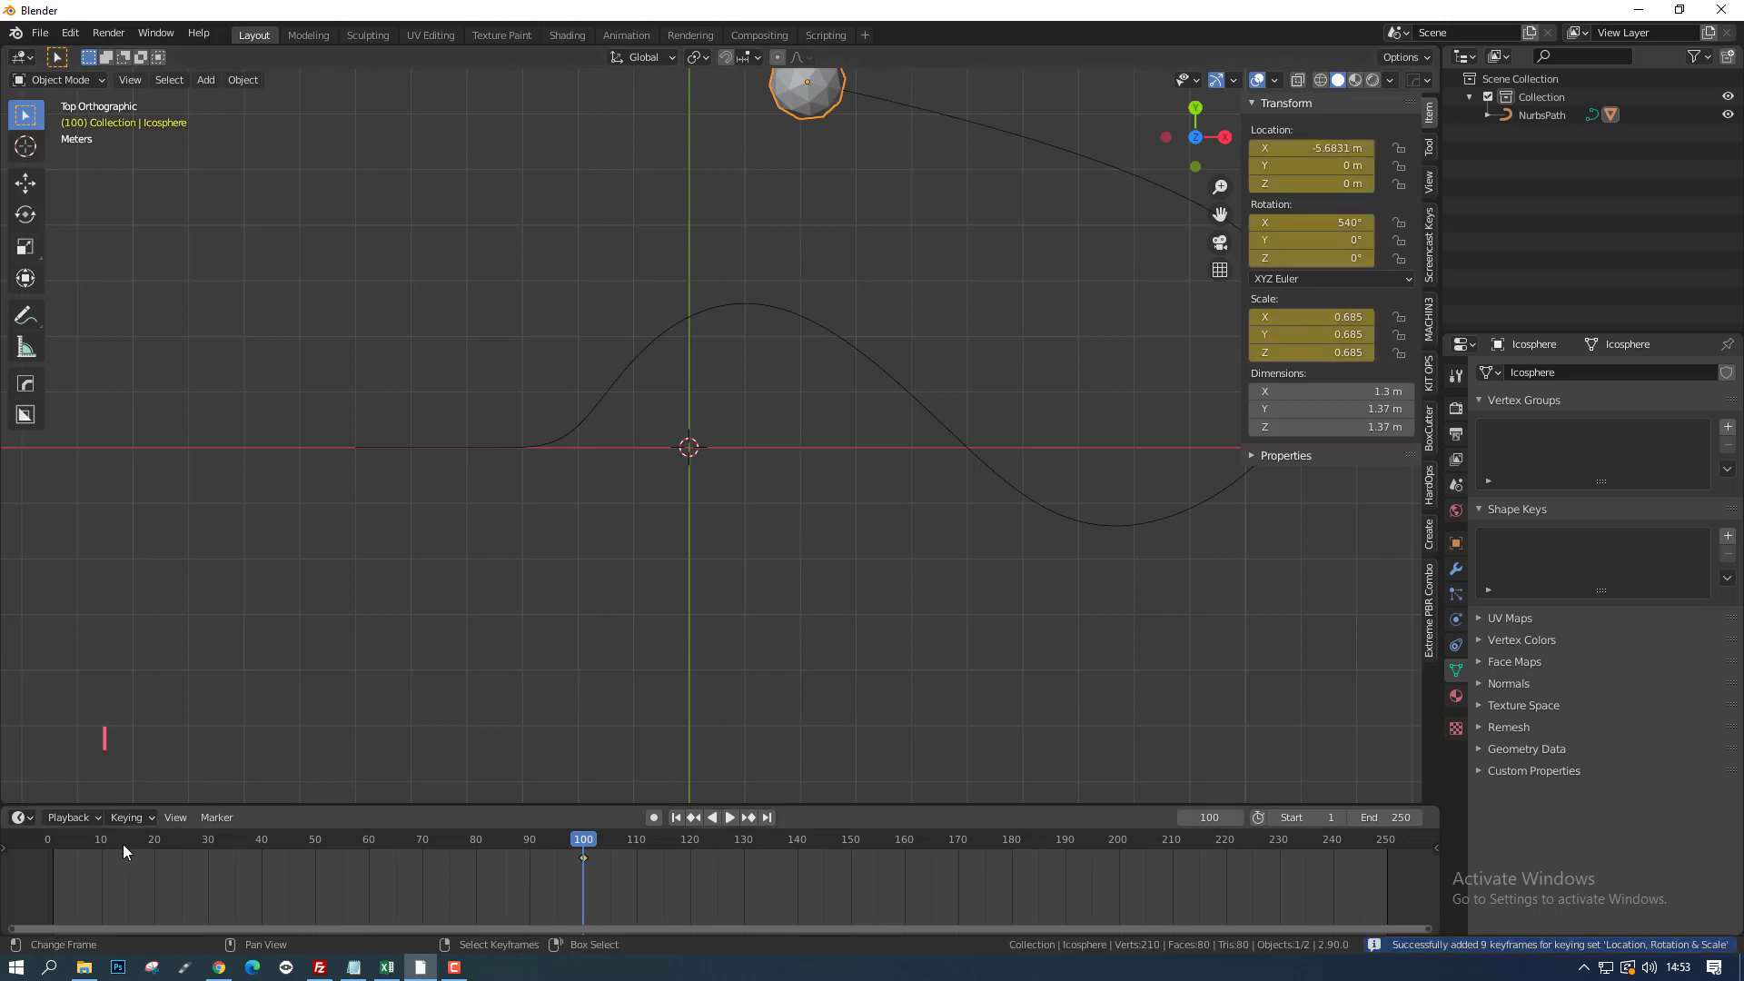
# Step: Return to frame 1 and keyframe the icosphere's 0° rotation there
pyautogui.click(95, 853)
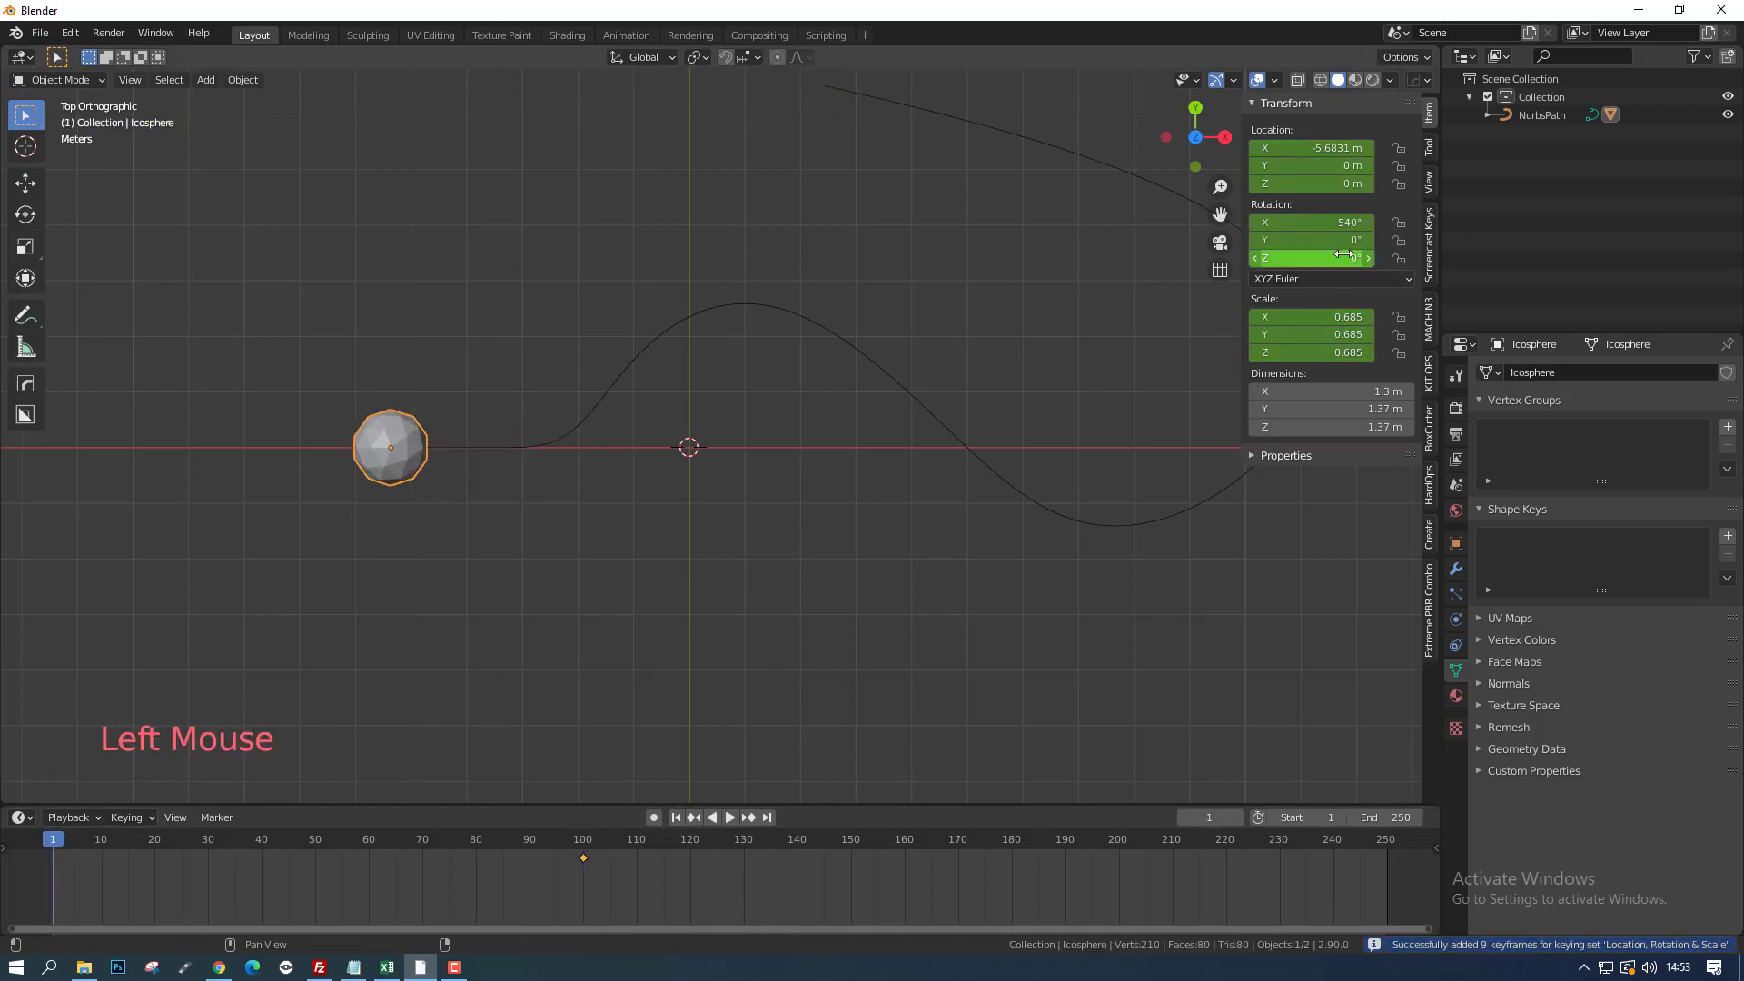
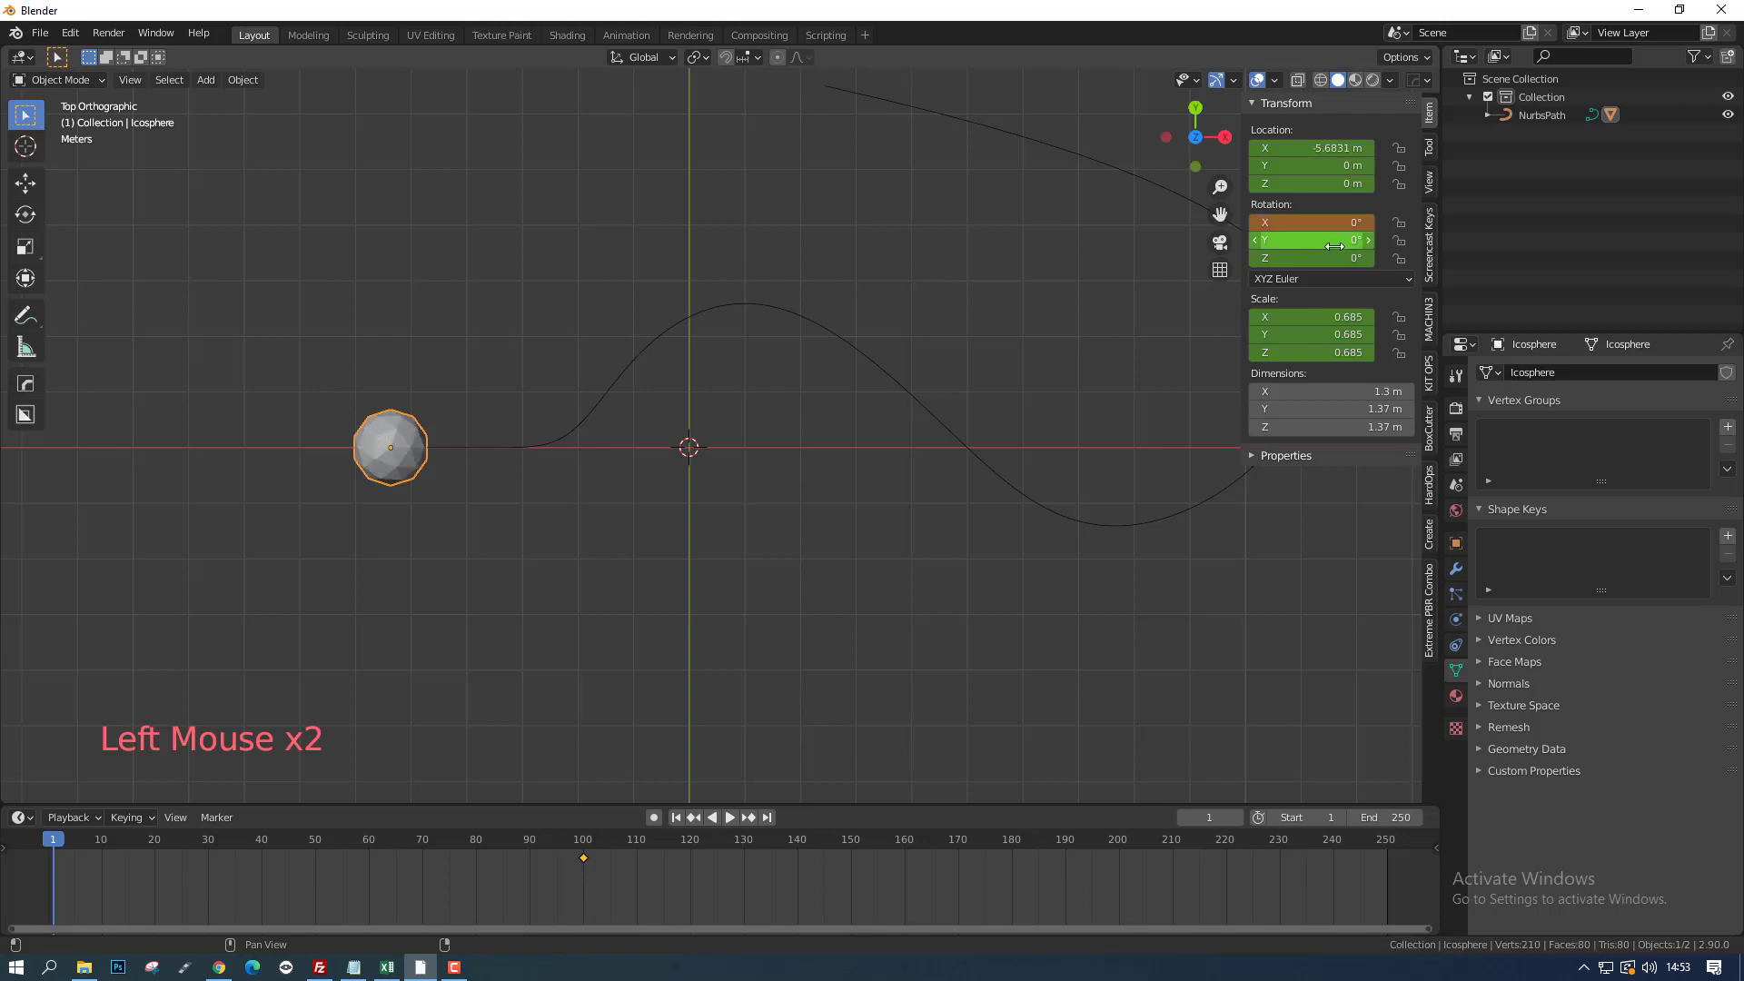
pyautogui.press('i')
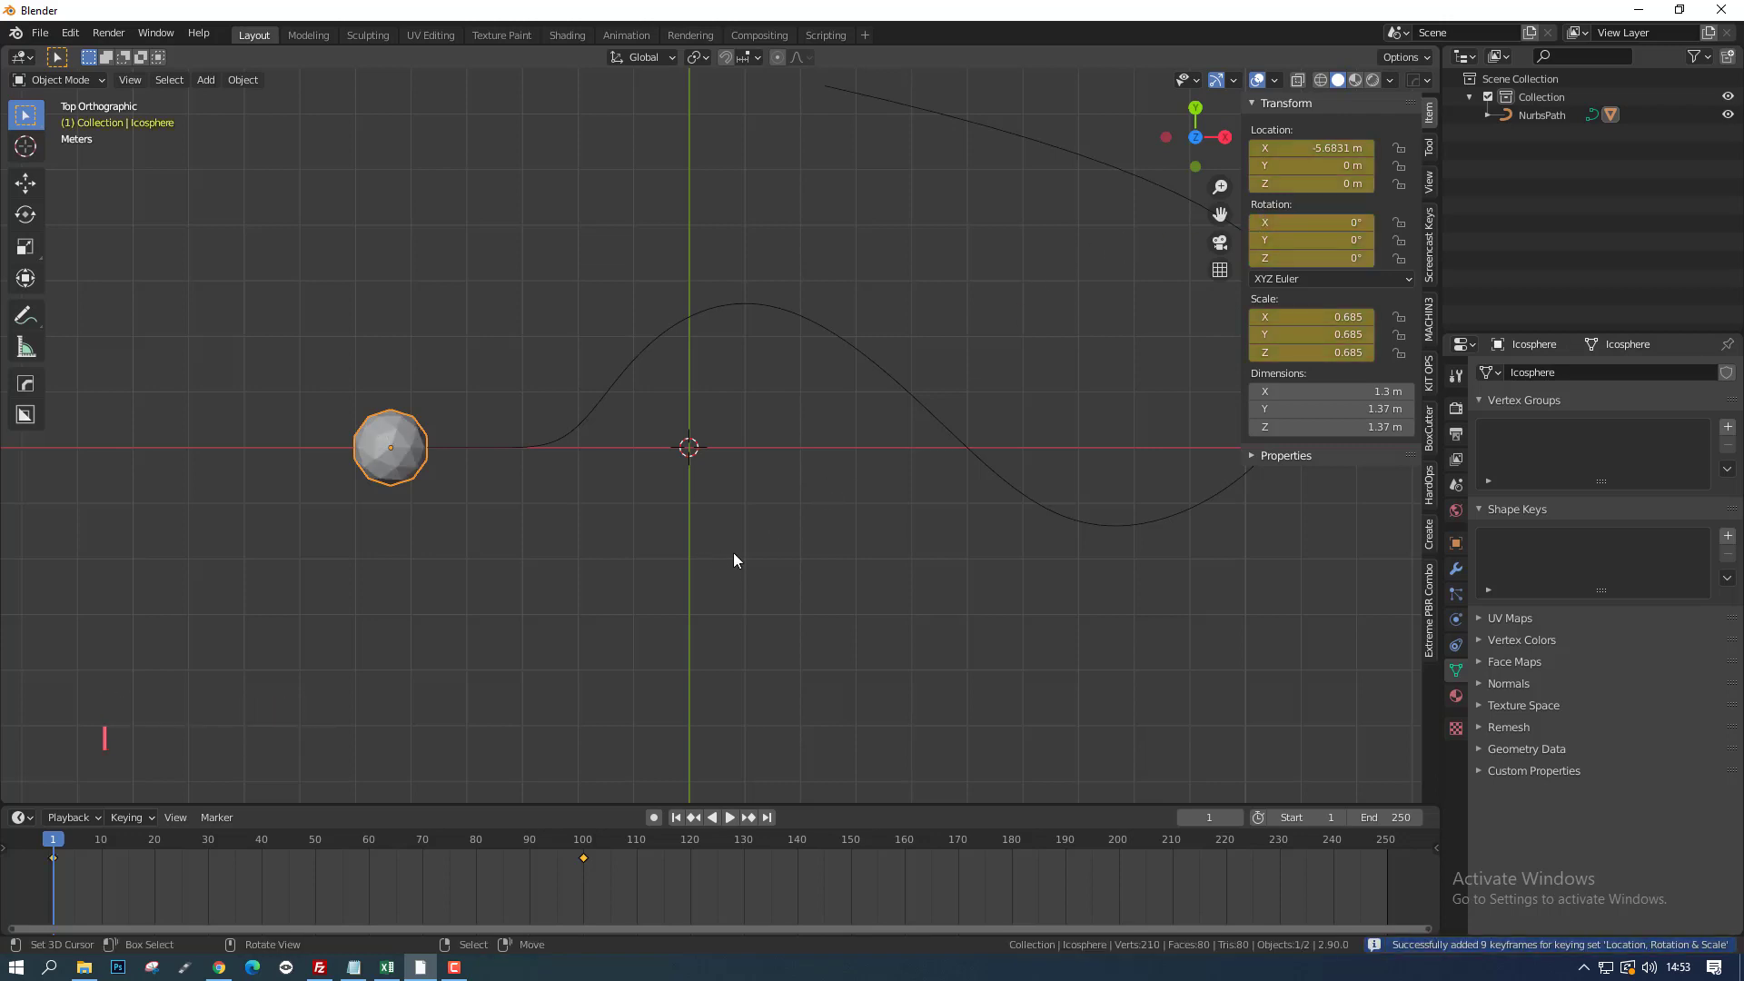
# Step: Play the animation twice to watch the icosphere spin along the wavy path
pyautogui.press('alt+a')
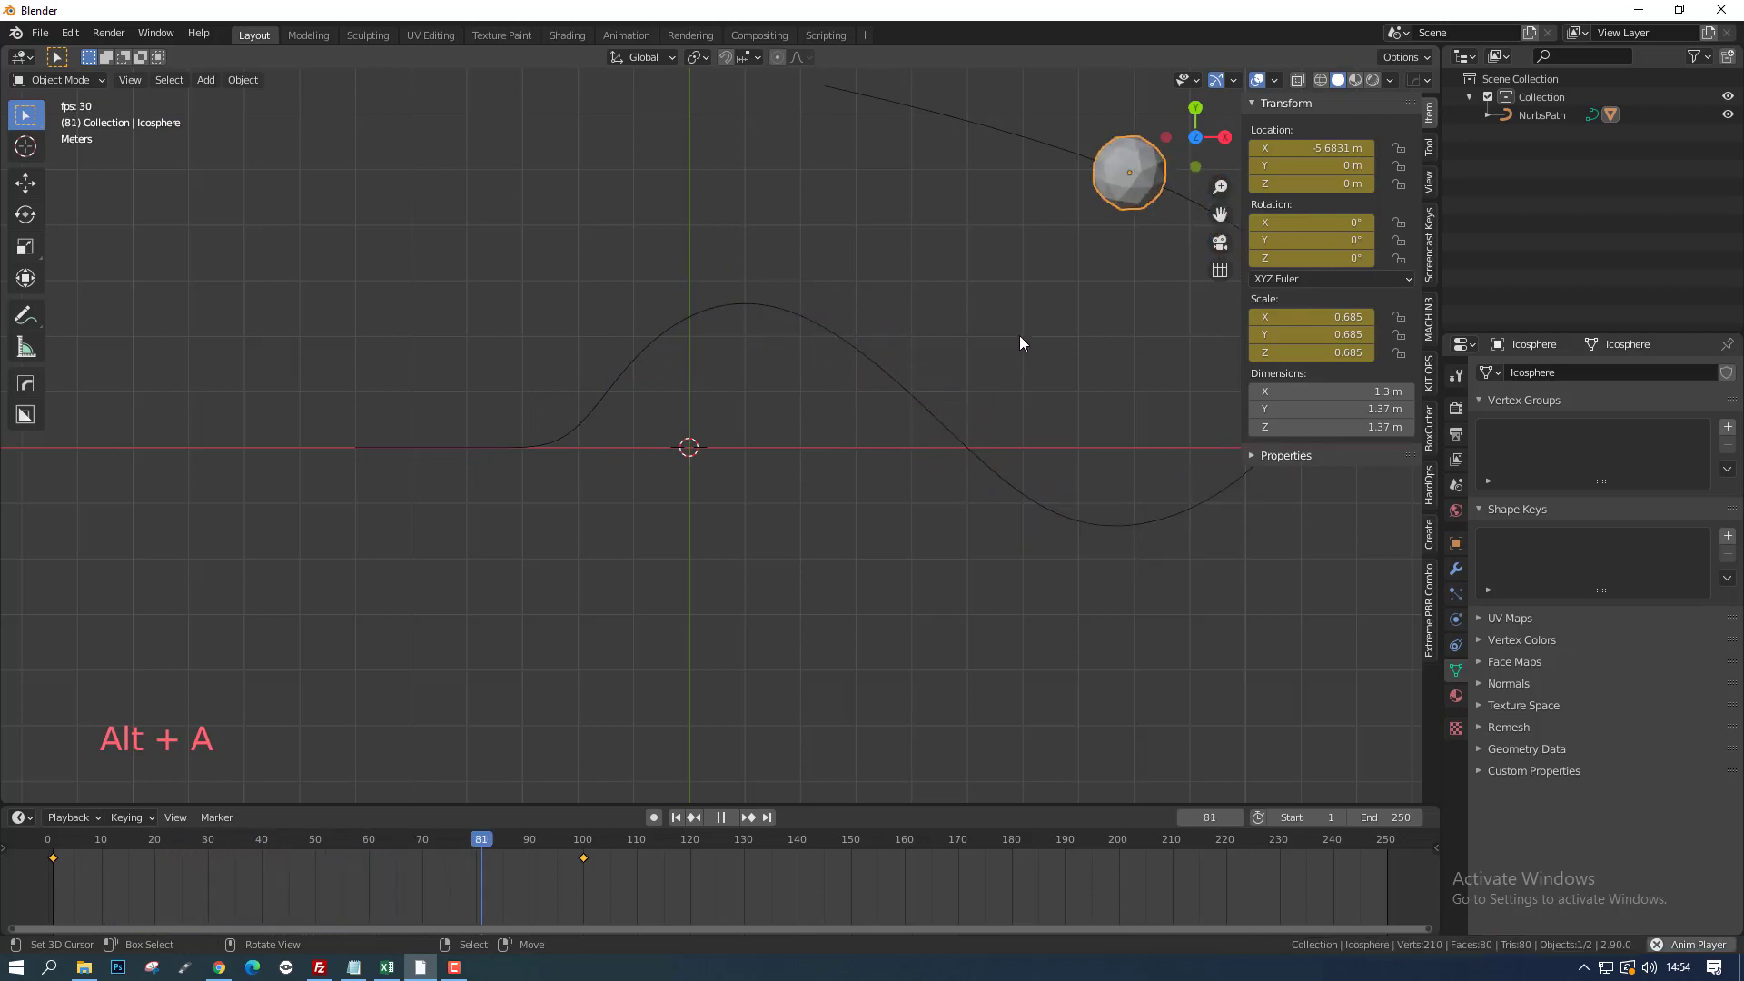
pyautogui.press('Escape')
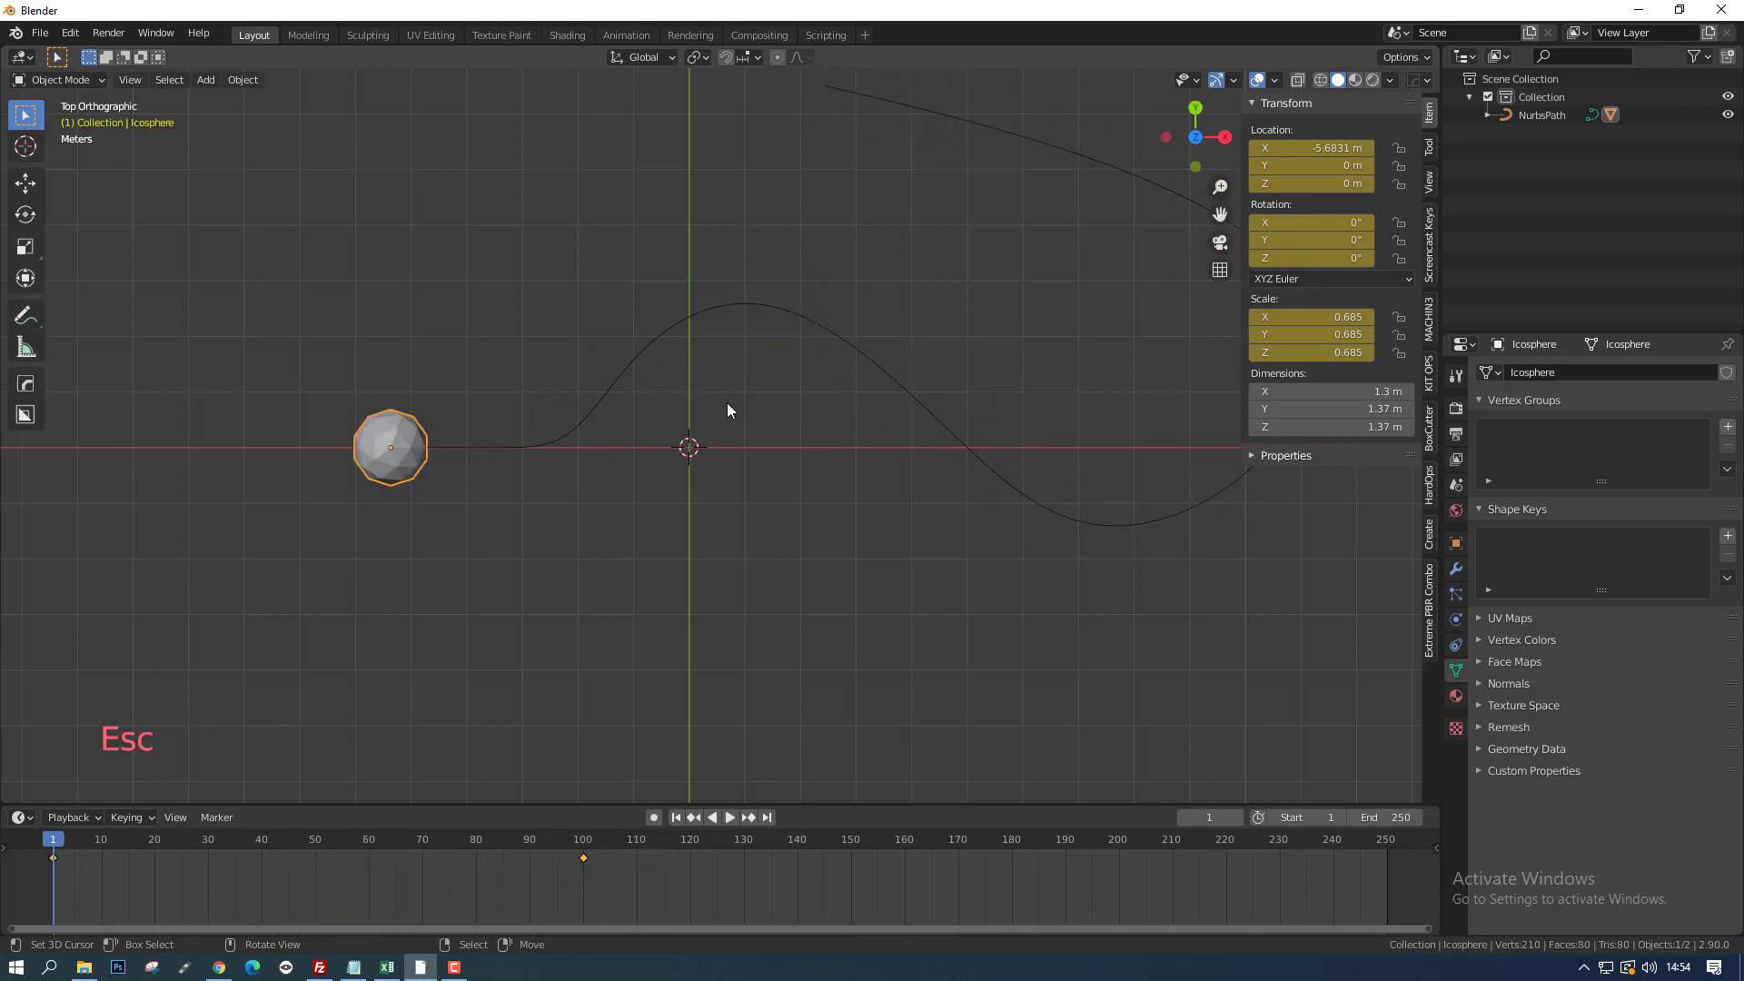
pyautogui.press('alt+a')
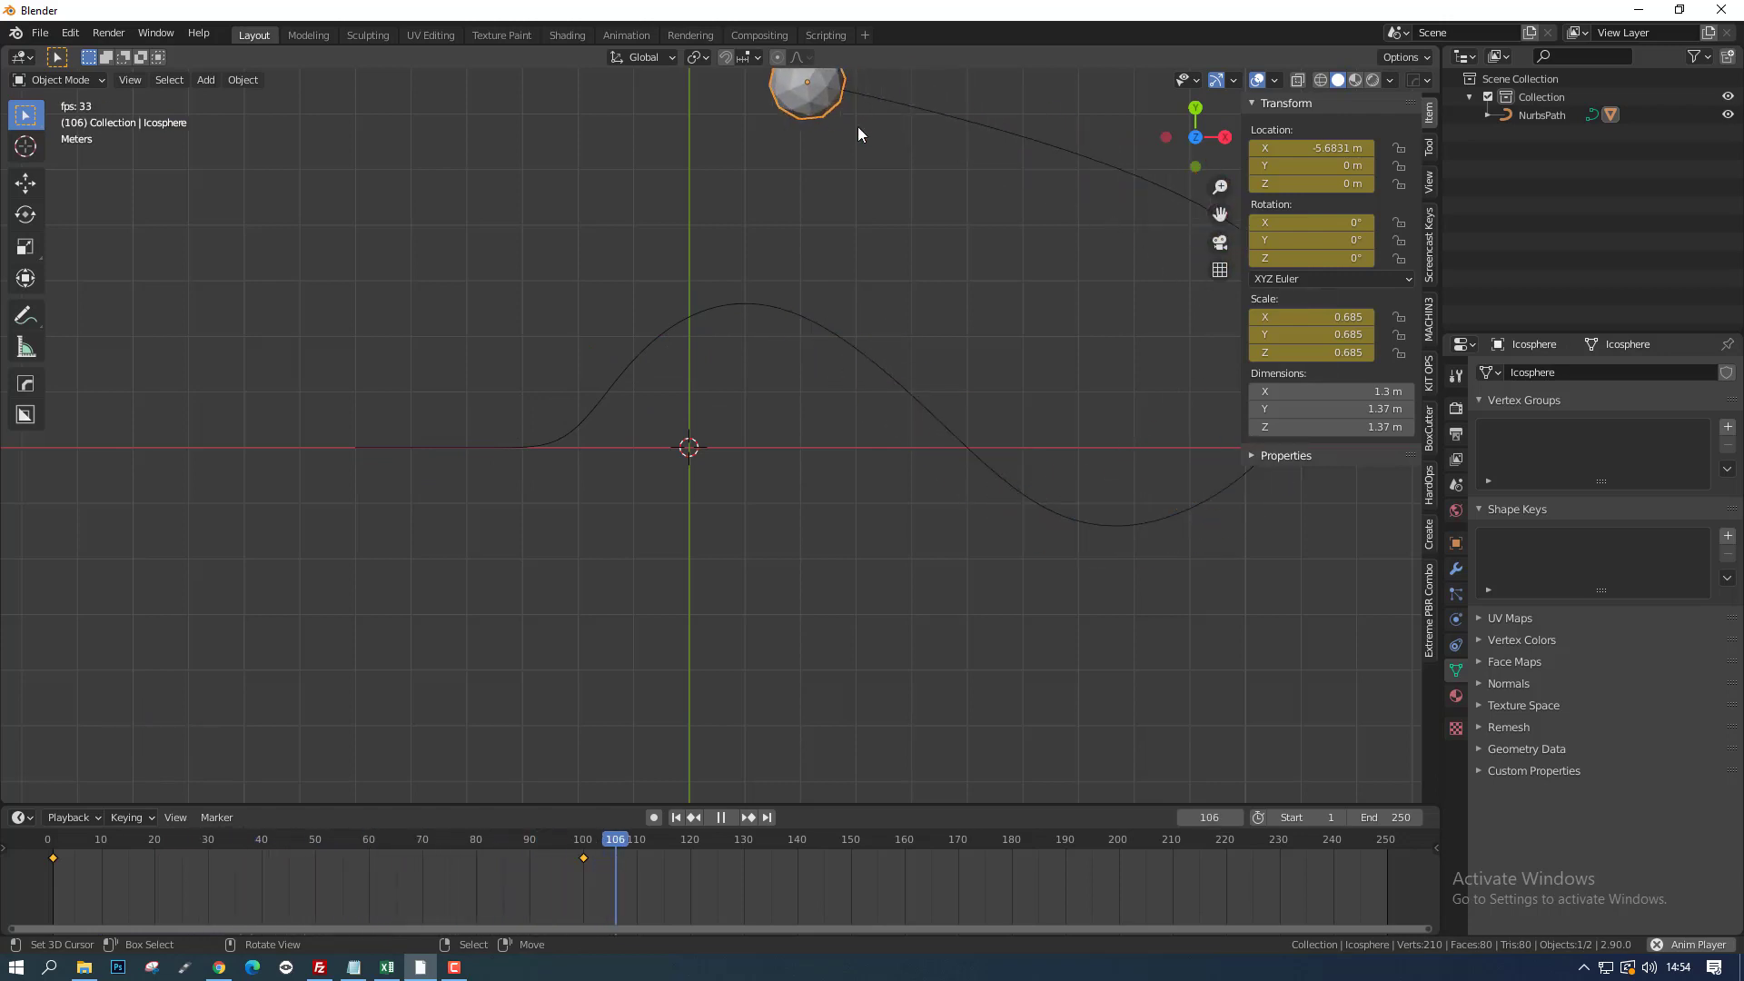
pyautogui.press('Escape')
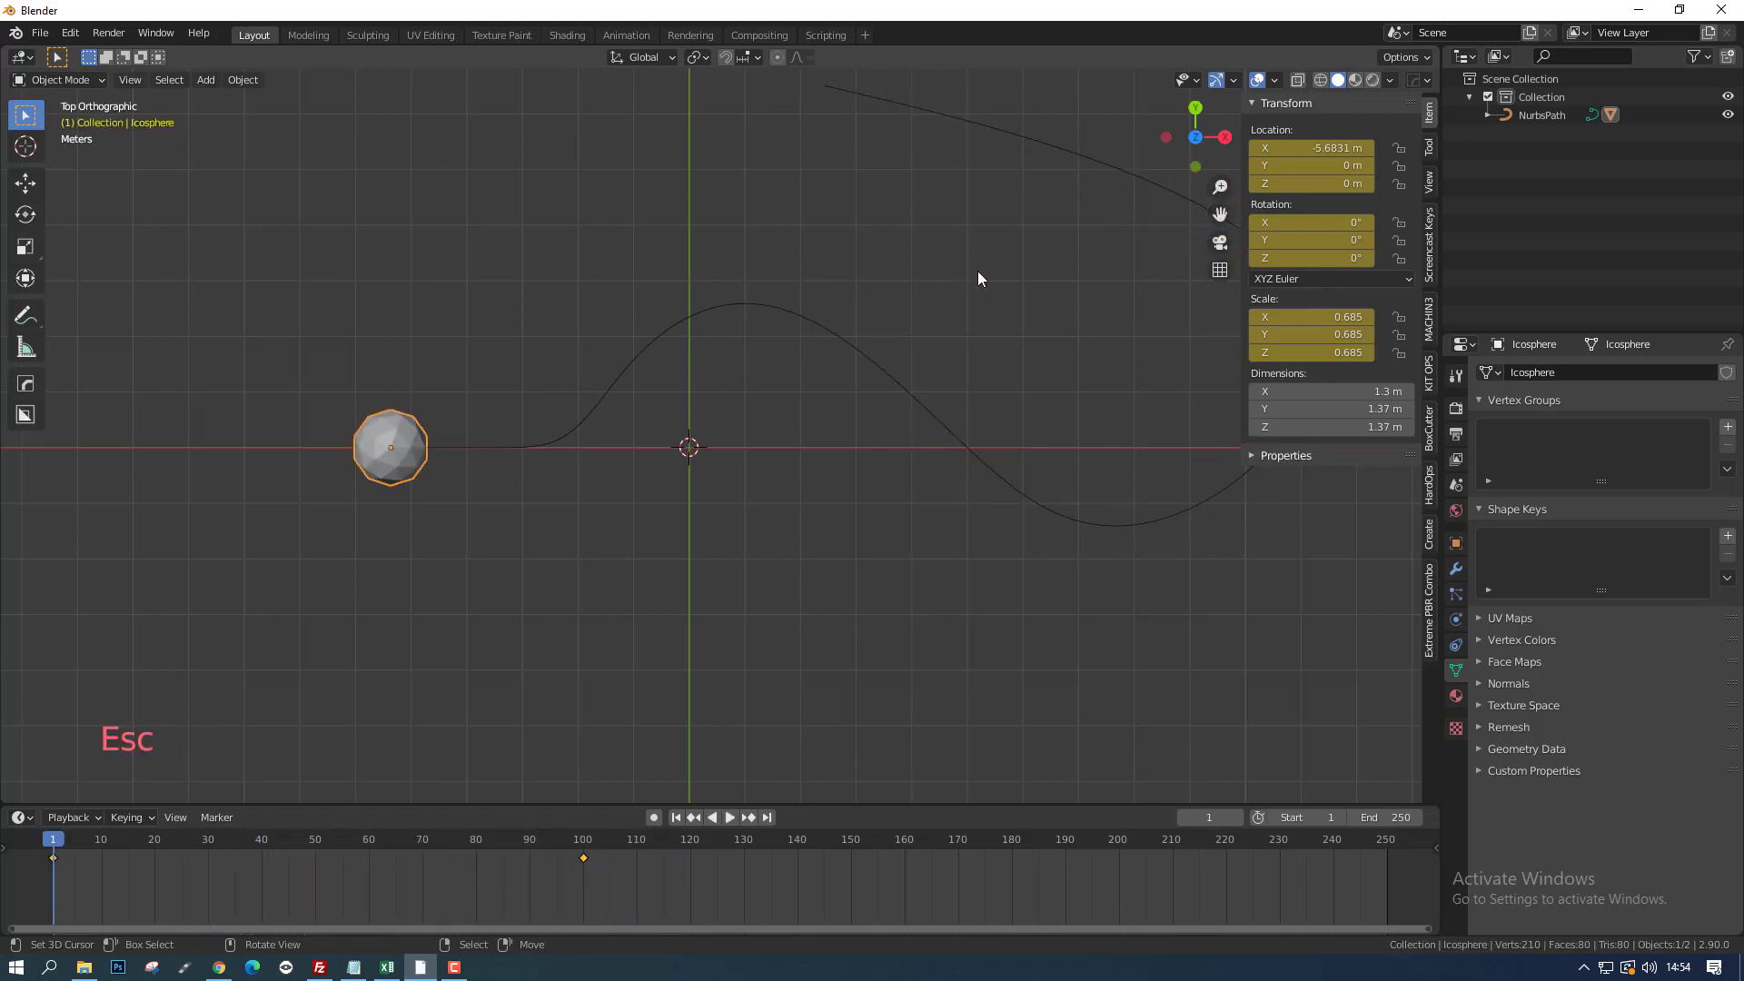